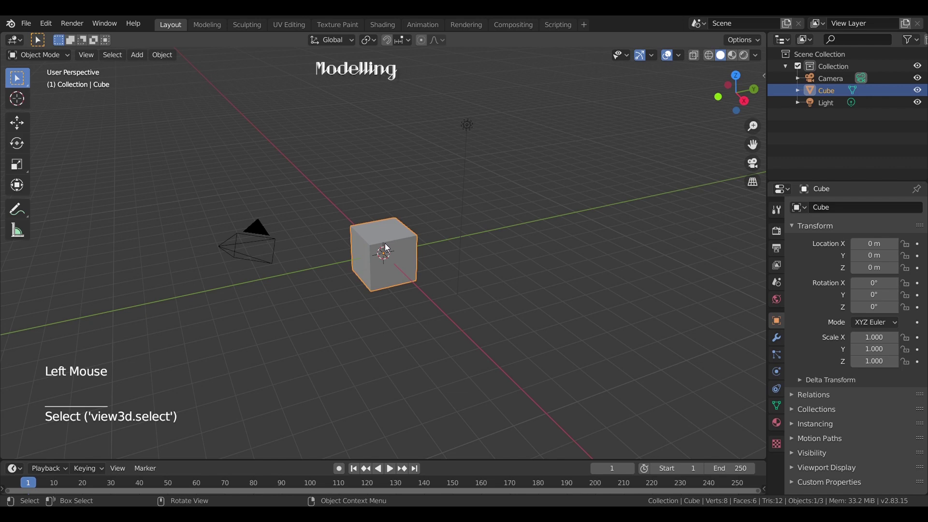
- Scale the default cube 5× on X and Y and flatten it to about 0.54 on Z
key("s")
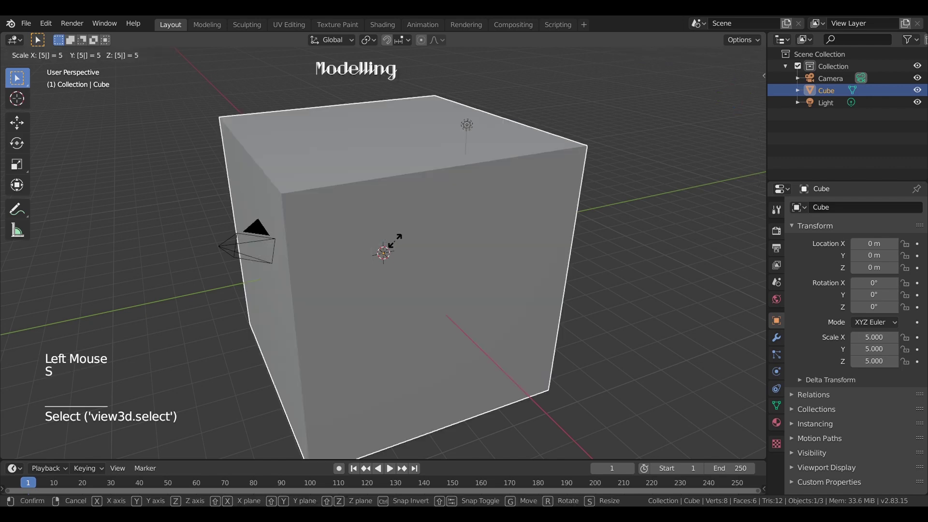
key("s")
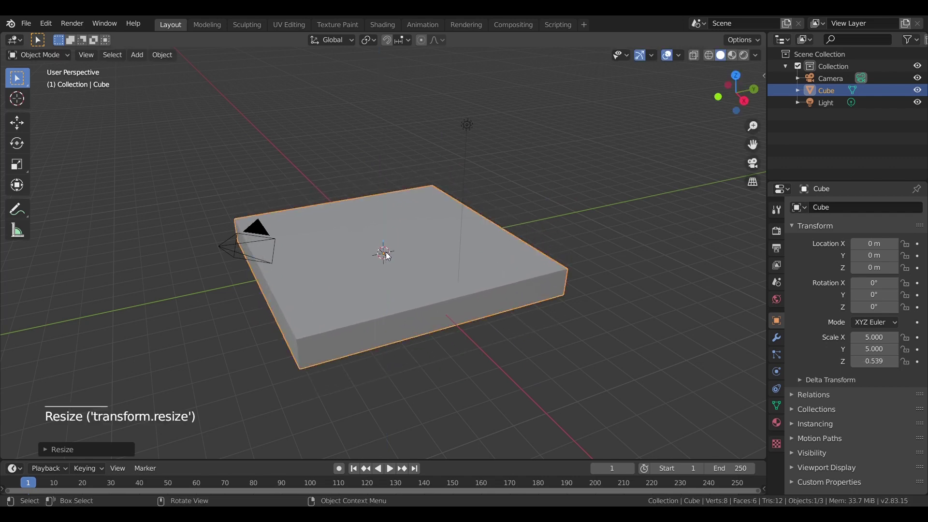
middle_click(422, 267)
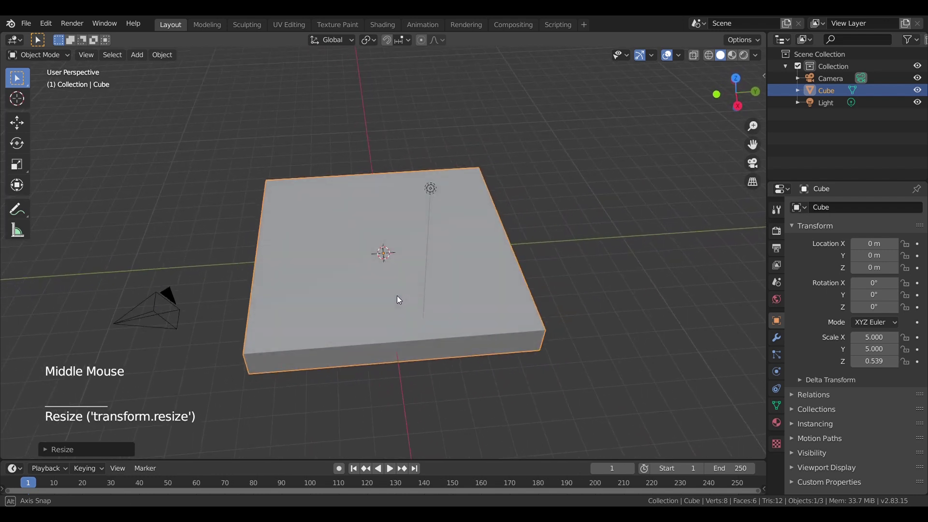
- In Edit Mode, add two loop cuts in each direction, dividing the slab top into a 3×3 grid
key("Tab")
left_click(394, 293)
key("ctrl+r")
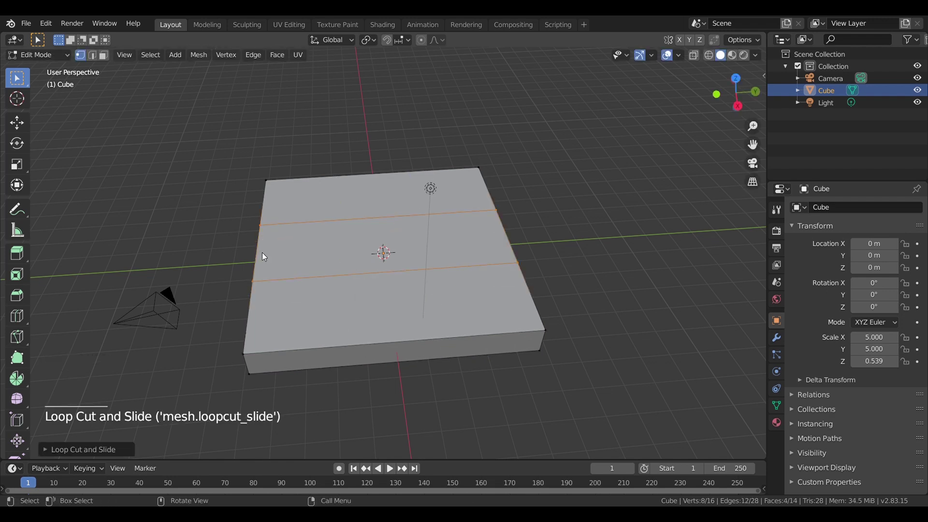
key("ctrl+r")
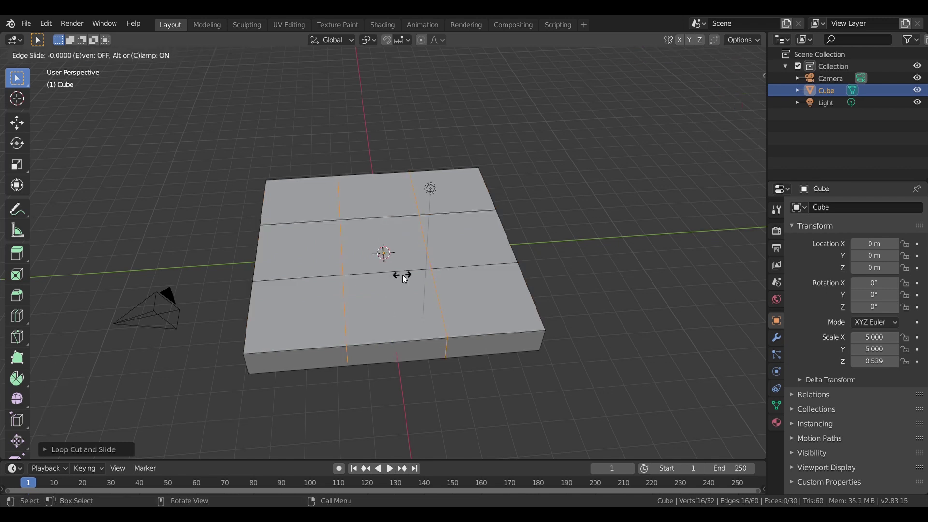
left_click(709, 61)
middle_click(441, 264)
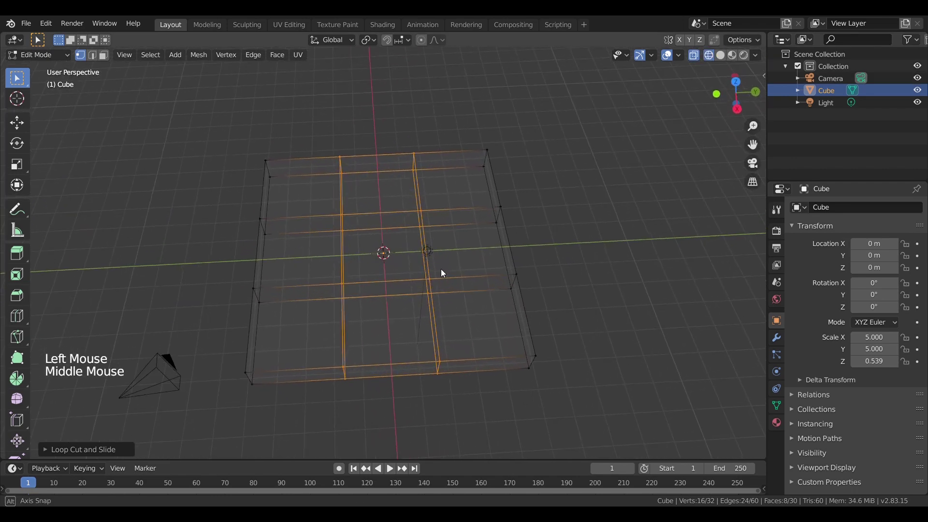
- With X-ray on, box-select the first two edge loops and slide each out toward the slab's outer edge
scroll("up", 3)
left_click(629, 137)
left_click(397, 106)
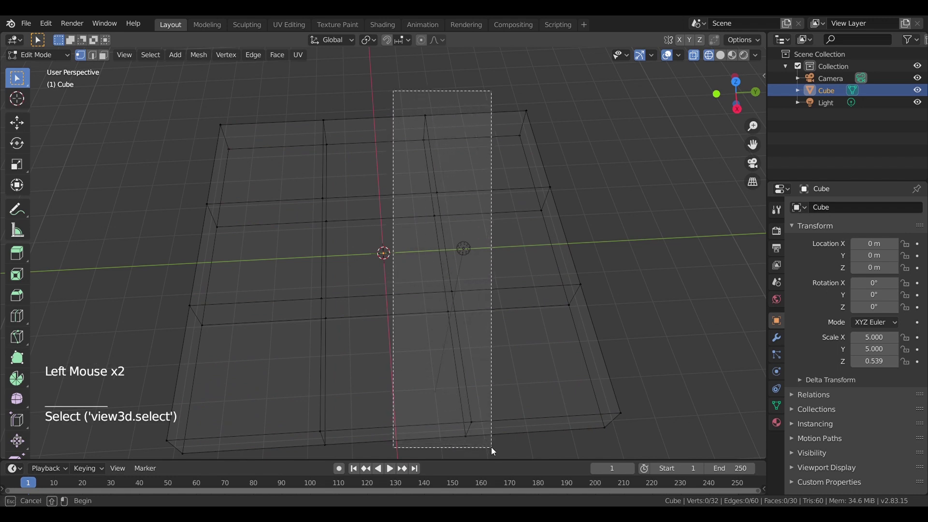
key("g")
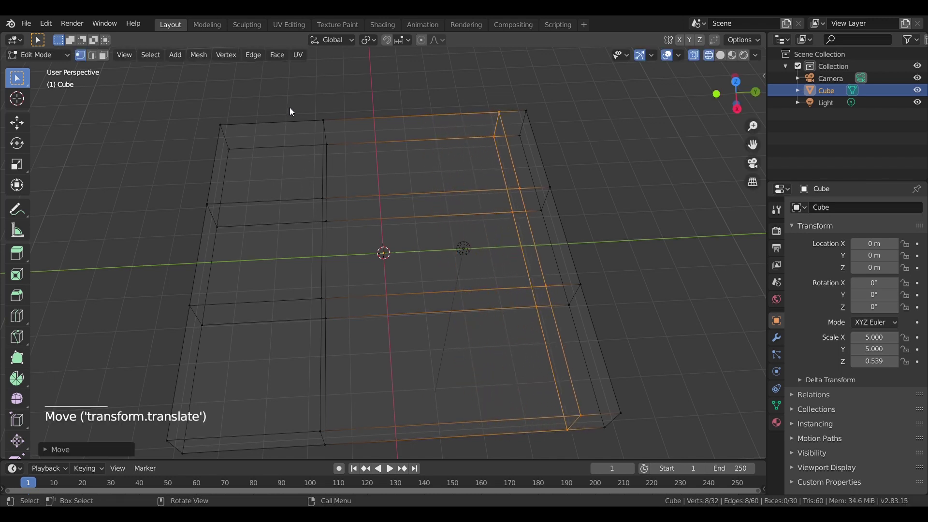
left_click(291, 103)
left_click(288, 113)
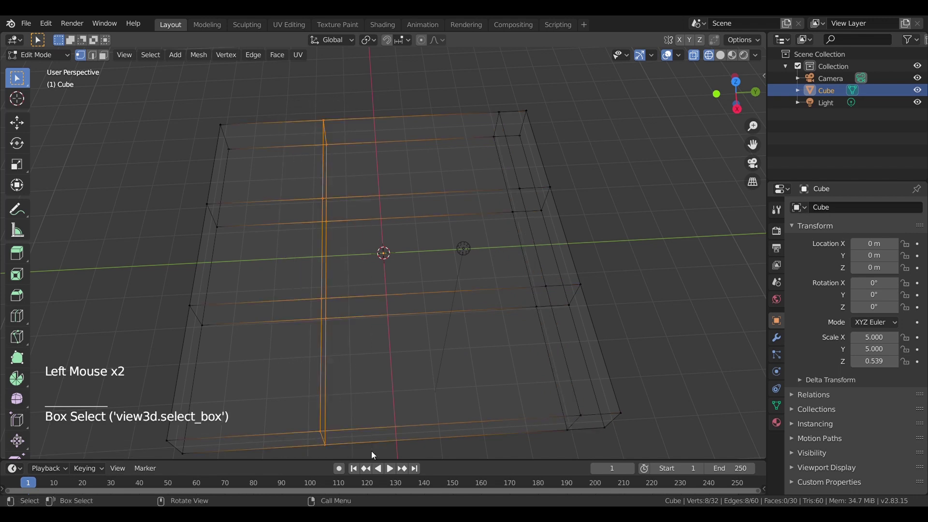
key("g")
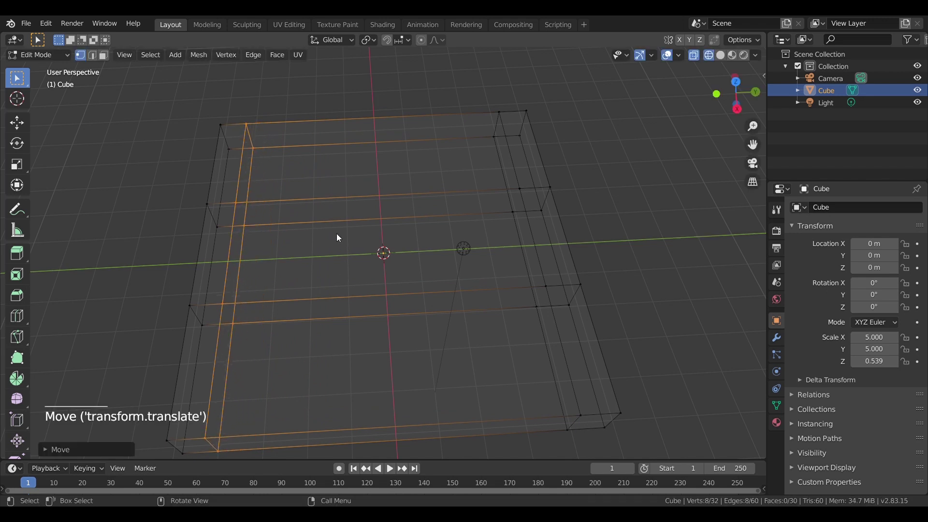
left_click(154, 180)
left_click(179, 197)
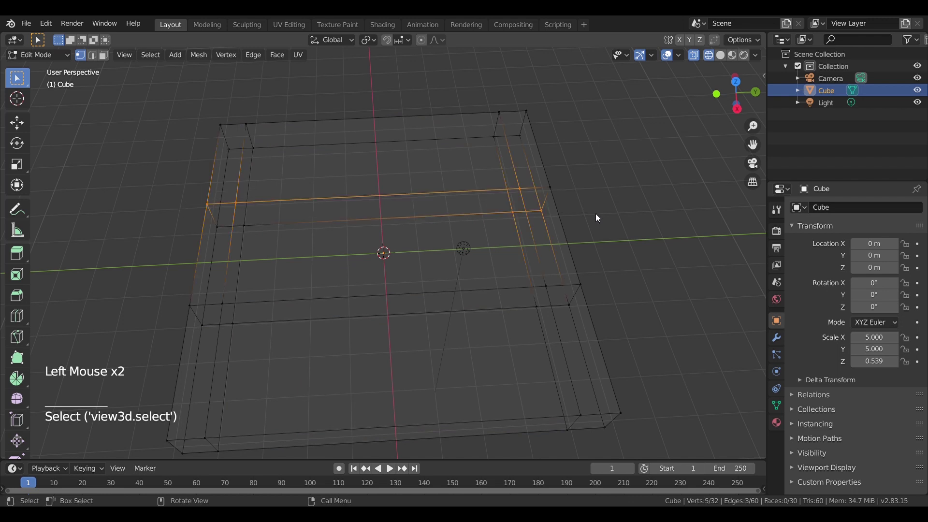
- Slide the right and lower edge loops out to the edges too, leaving a narrow border around the top
left_click(612, 190)
left_click(604, 217)
left_click(579, 170)
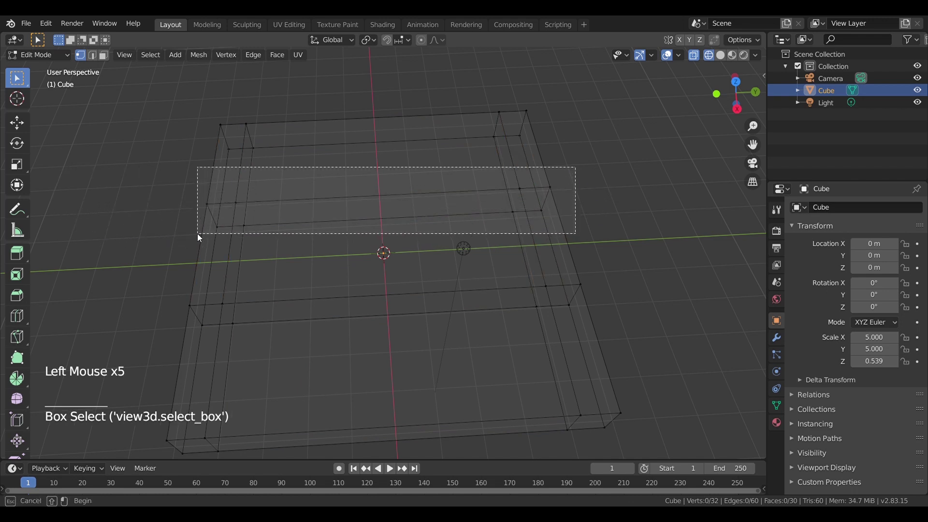
key("g")
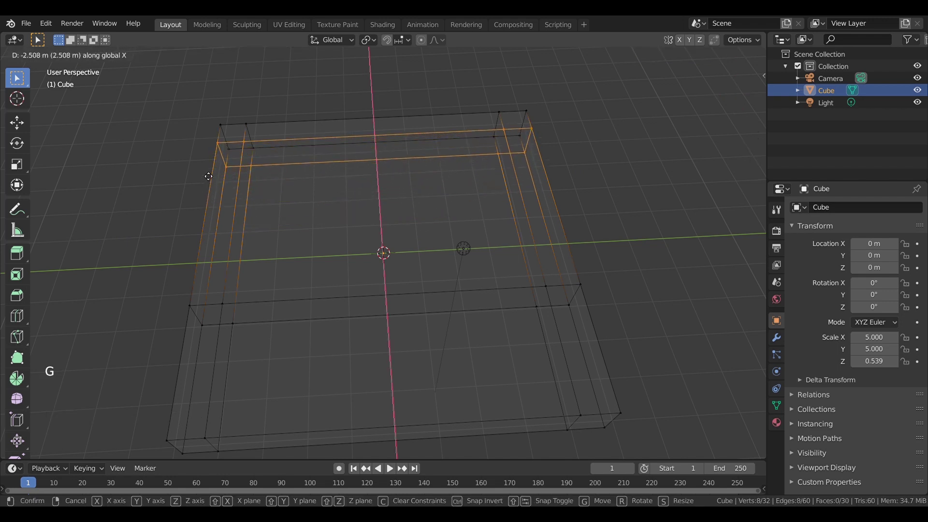
left_click(161, 316)
left_click(179, 295)
left_click(620, 309)
left_click(612, 275)
left_click(618, 281)
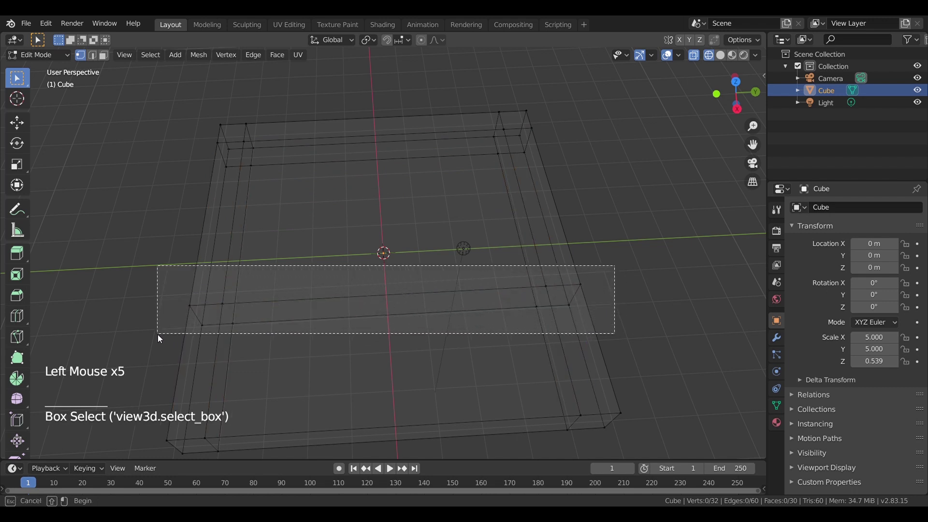
key("g")
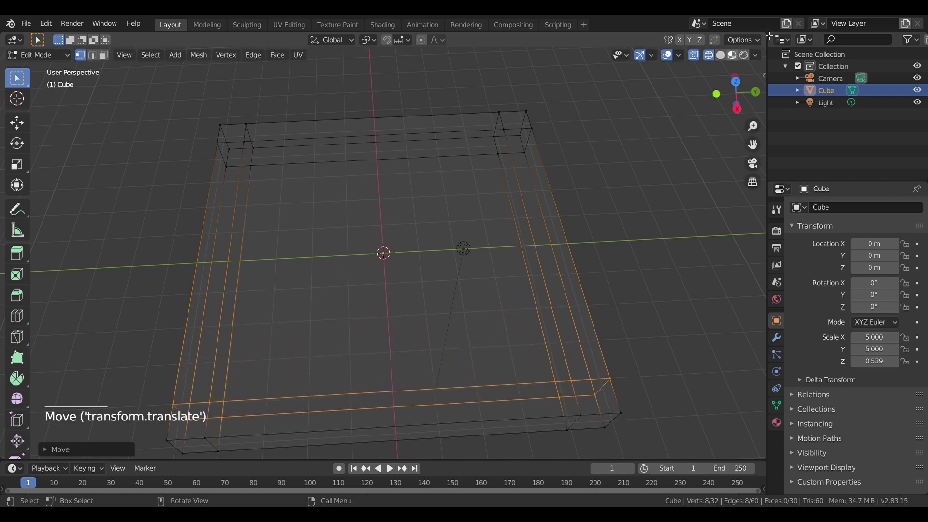
left_click(720, 61)
left_click(229, 138)
left_click(537, 111)
left_click(575, 190)
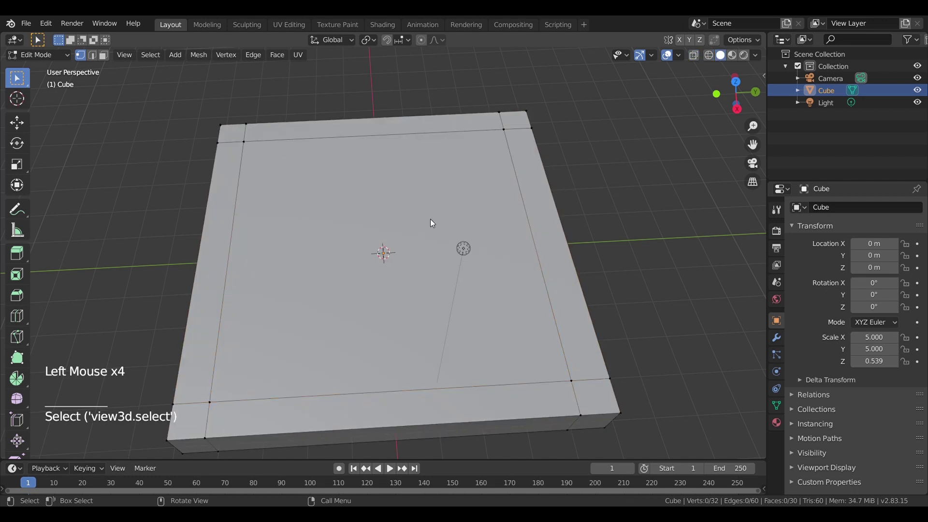
- Return to solid view, add one more loop cut across the slab and switch to face selection
left_click(403, 219)
key("ctrl+r")
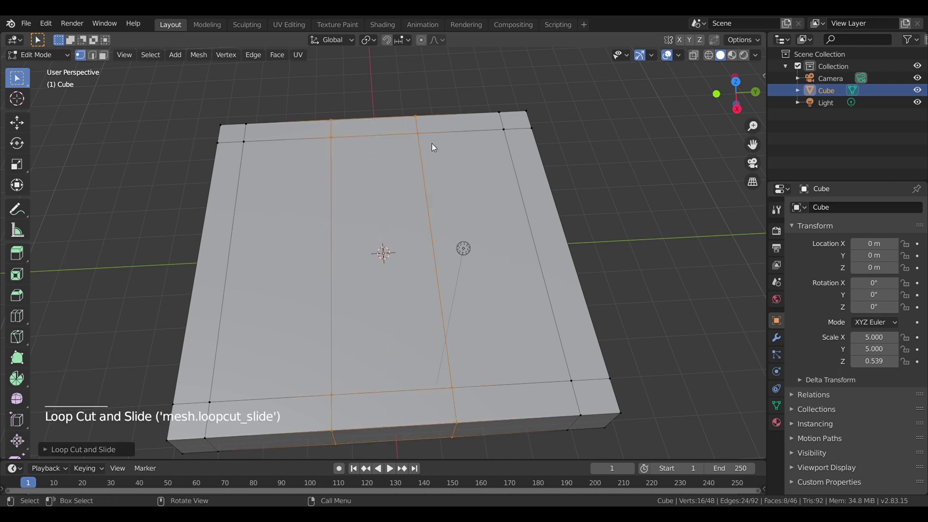
left_click(110, 57)
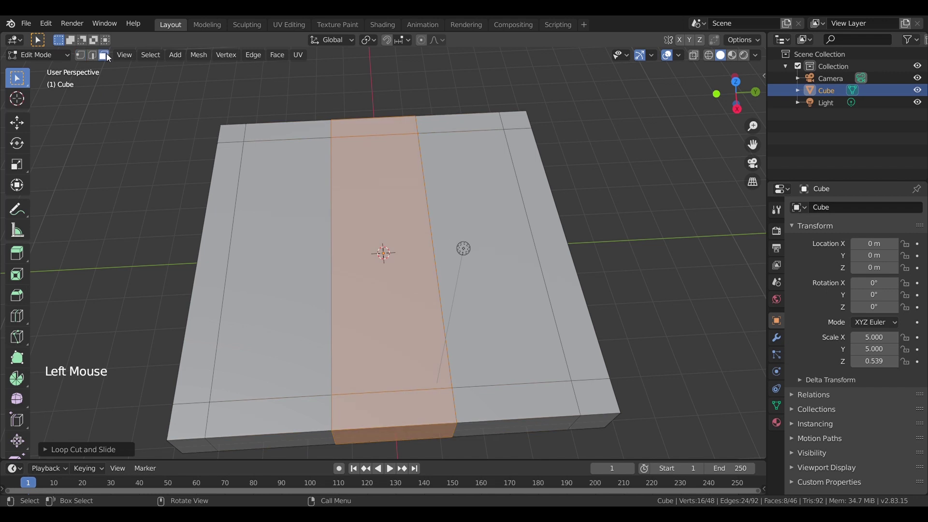
left_click(225, 139)
- Select all the rim faces around the border and extrude them upward into tray walls
left_click(279, 138)
double_click(412, 140)
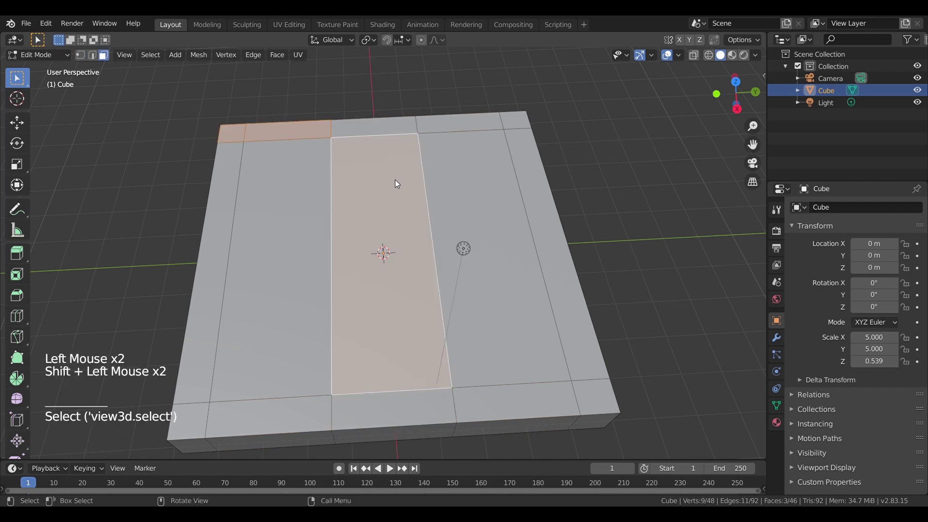
left_click(395, 186)
left_click(384, 129)
double_click(481, 122)
double_click(530, 123)
left_click(520, 122)
left_click(532, 212)
left_click(597, 404)
left_click(532, 408)
left_click(305, 409)
left_click(181, 424)
left_click(196, 332)
key("e")
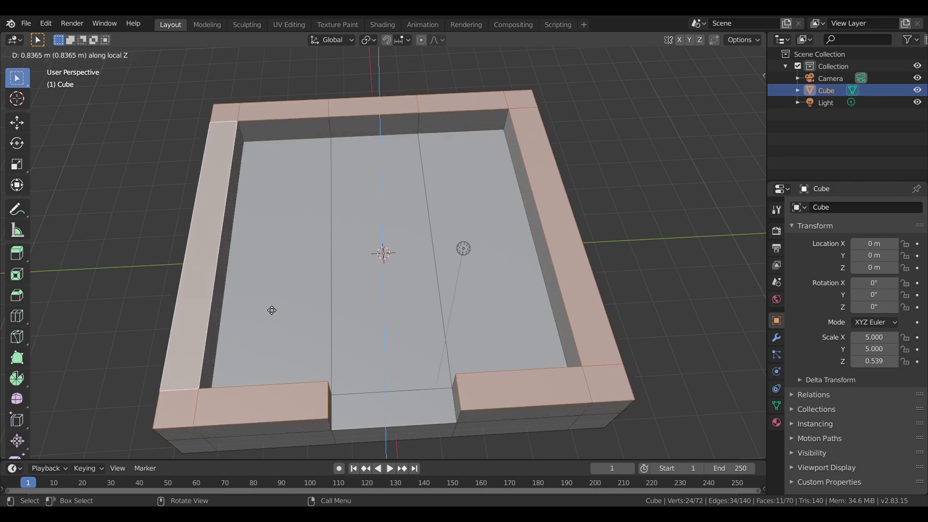
- Orbit around the tray, toggling X-ray to check vertices, then return to Object Mode
middle_click(280, 295)
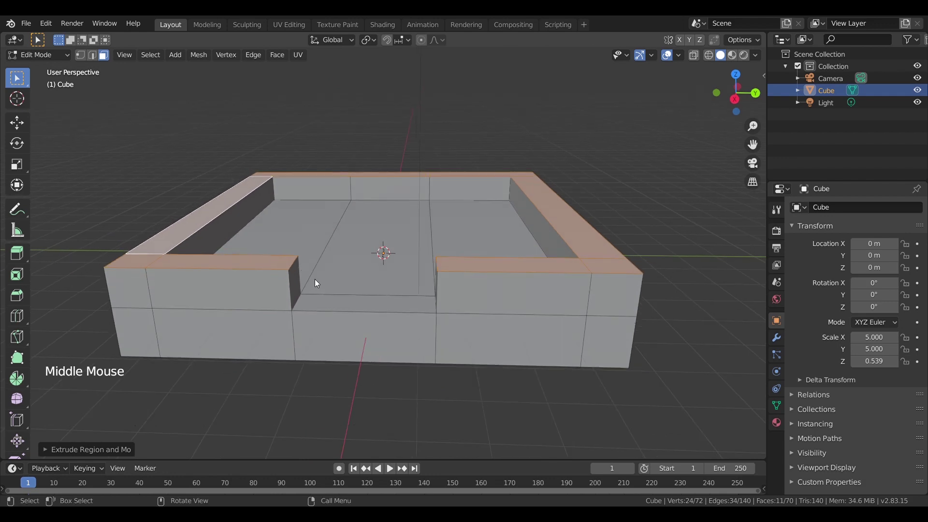
middle_click(317, 289)
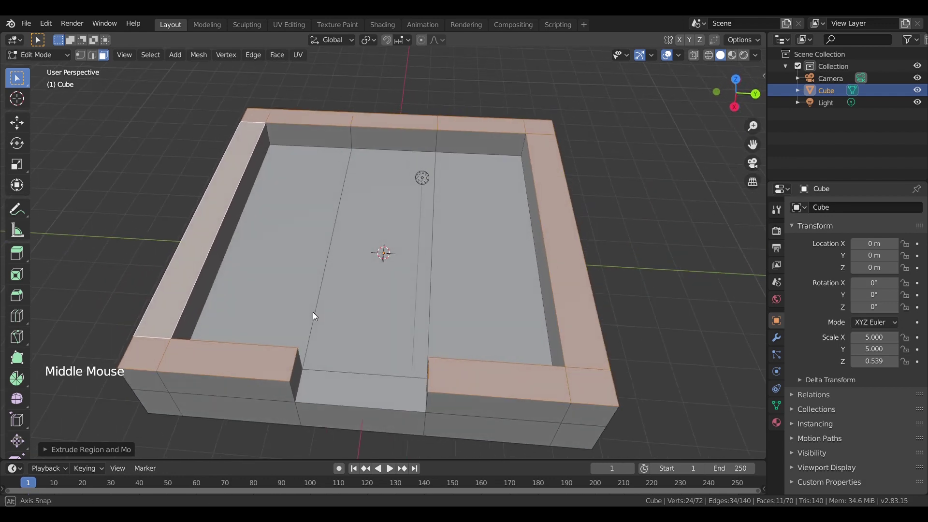
left_click(288, 262)
middle_click(347, 288)
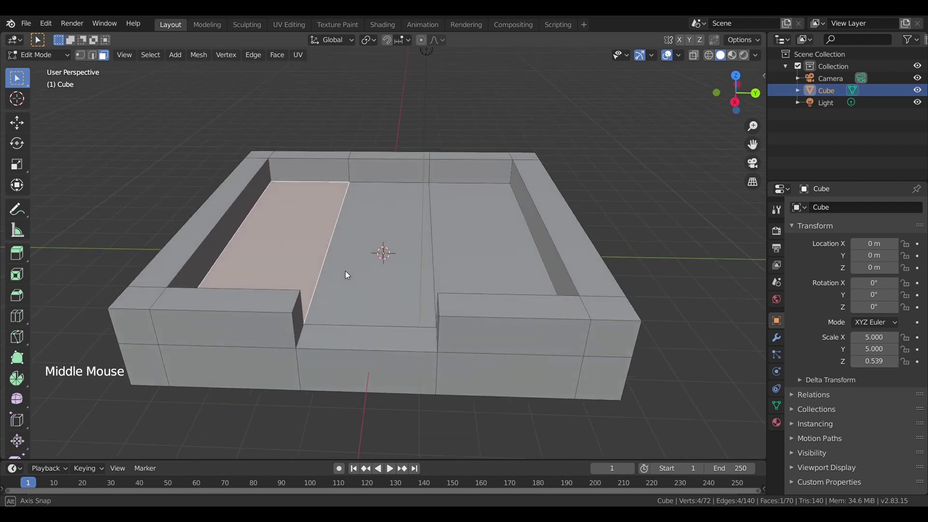
middle_click(362, 305)
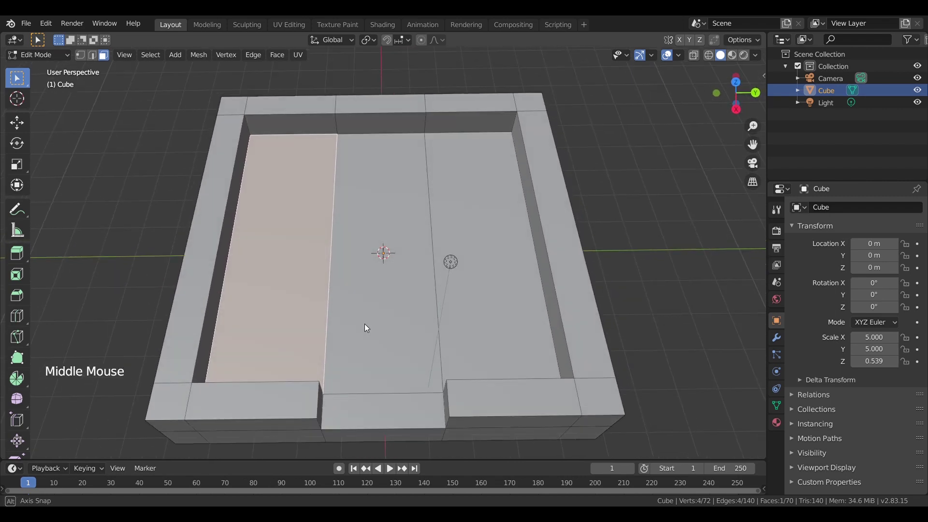
left_click(713, 57)
middle_click(627, 279)
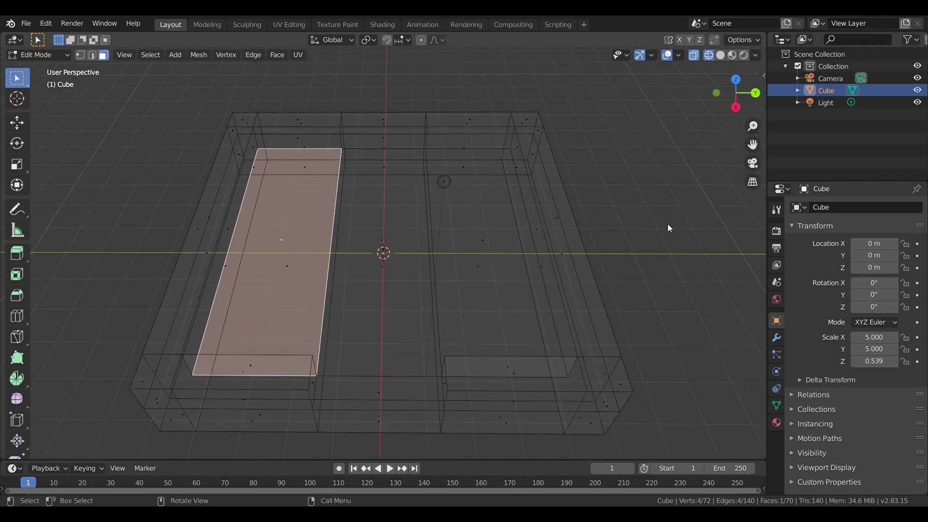
left_click(724, 58)
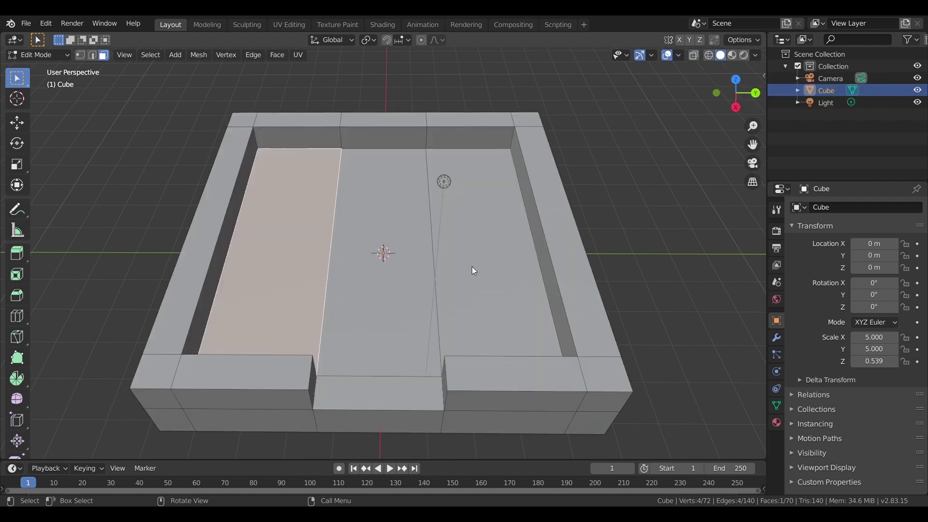
key("Tab")
- Set the tray's dimensions to X 5 m, Y 5 m, Z 1 m in the sidebar
left_click(473, 325)
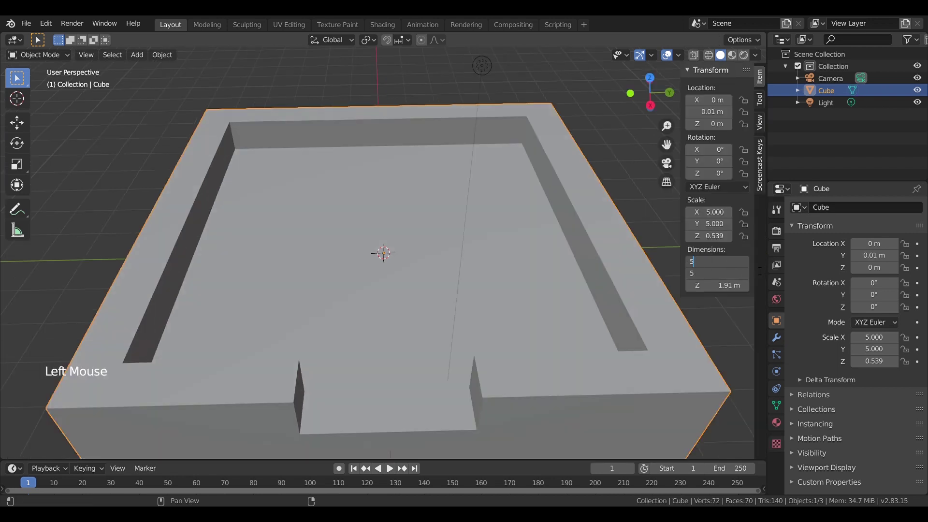
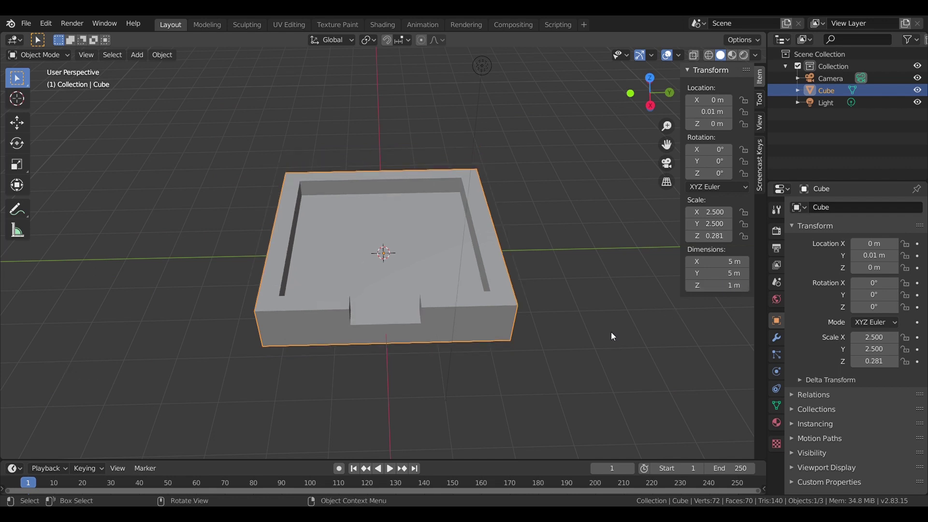
left_click(494, 299)
scroll("up", 3)
scroll("up", 3)
left_click(587, 287)
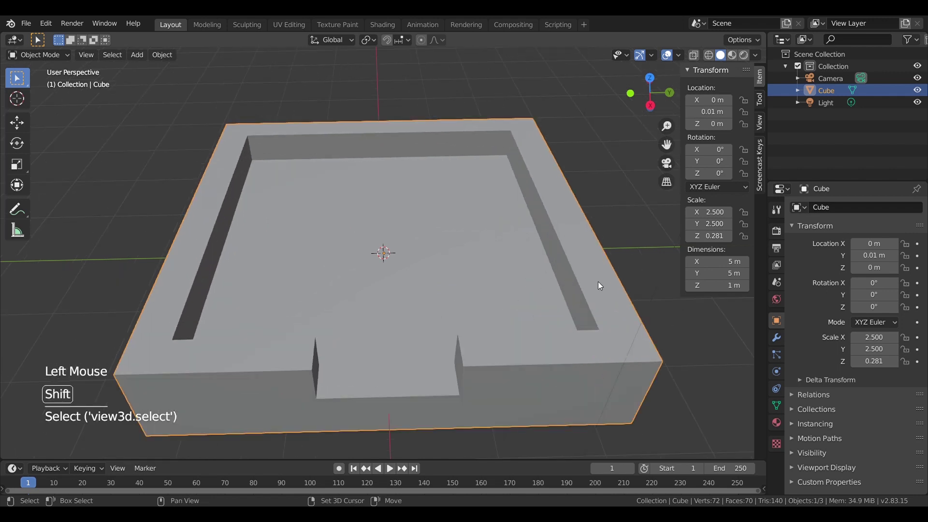
- Duplicate the tray, raise it on Z, rotate it 90° around Z, scale to 0.5 and offset it along Y
key("shift+d")
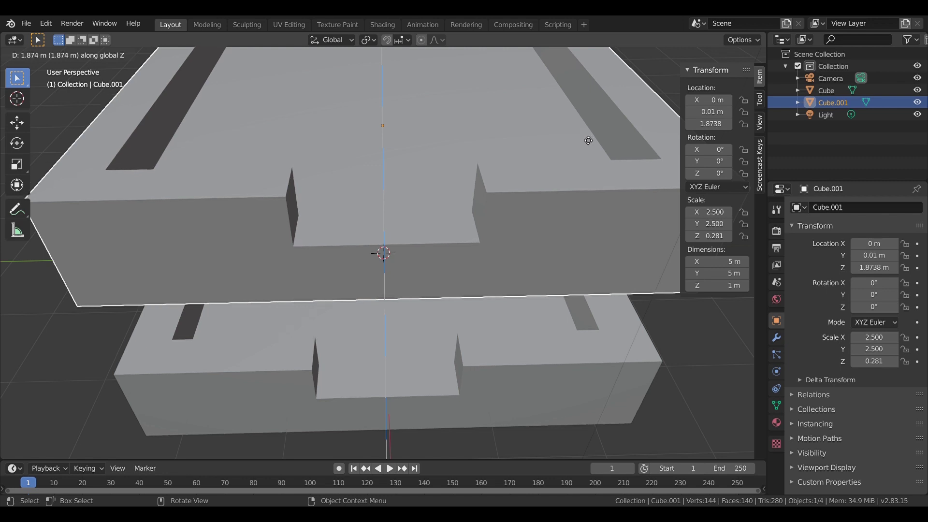
scroll("down", 3)
middle_click(572, 147)
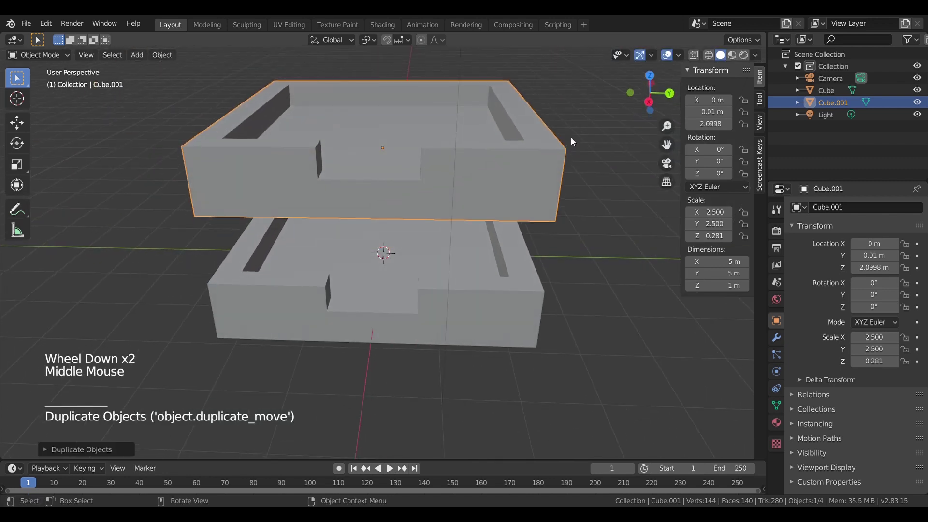
key("r")
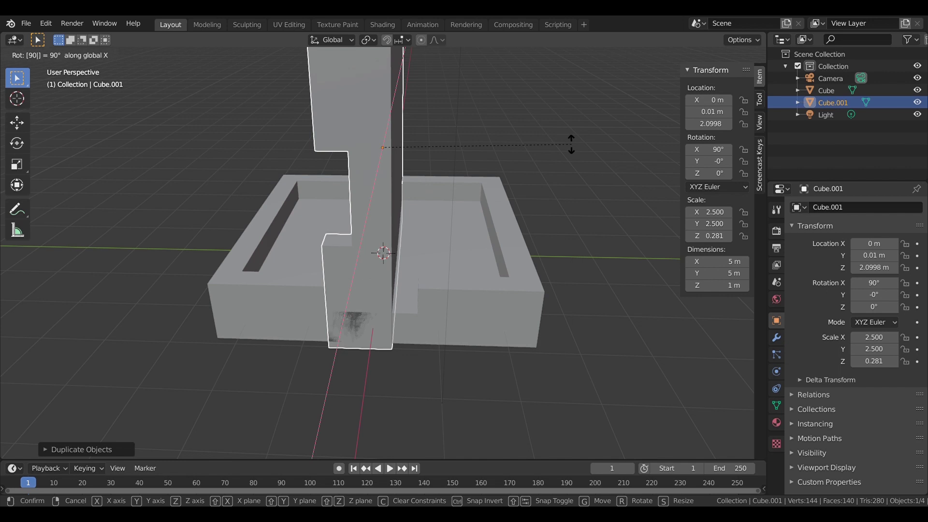
key("r")
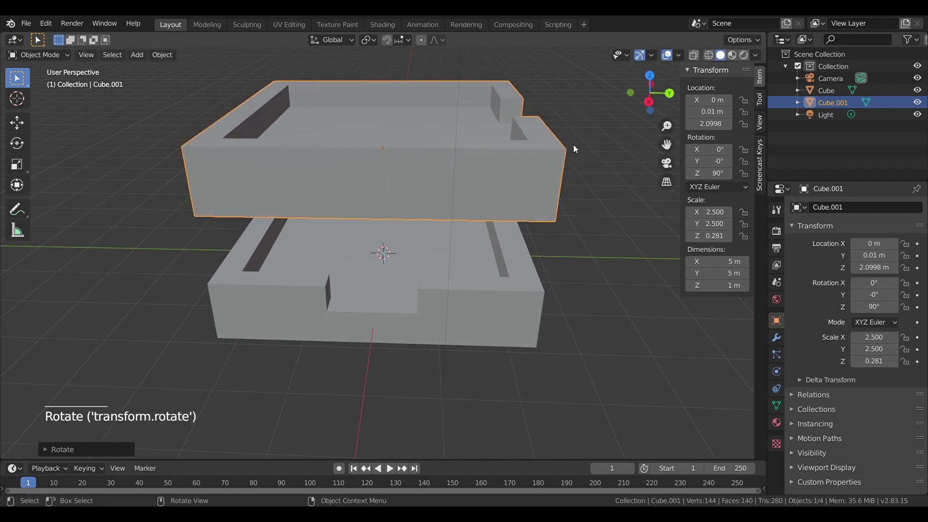
key("s")
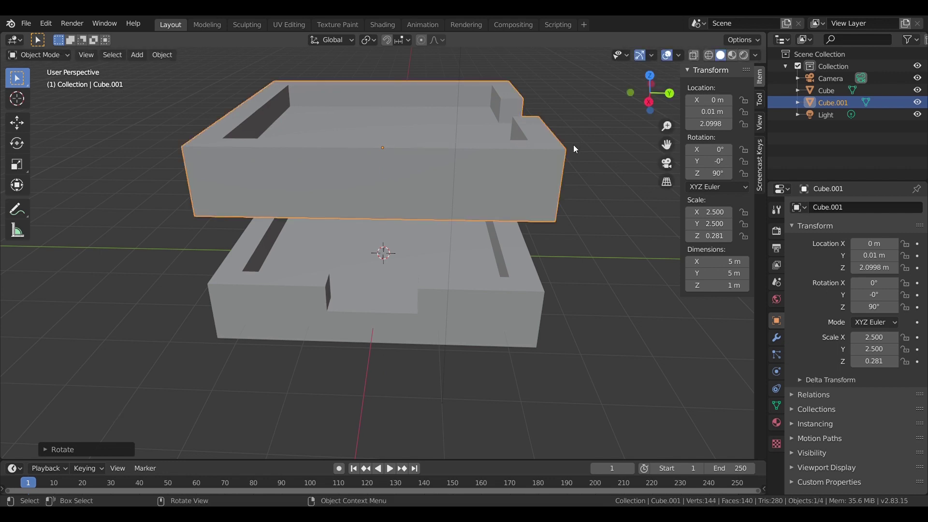
key("s")
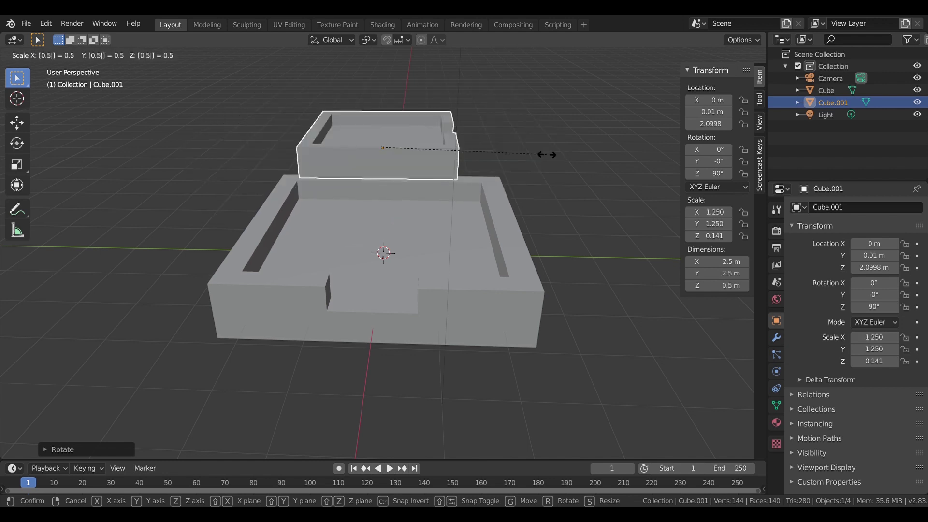
key("g")
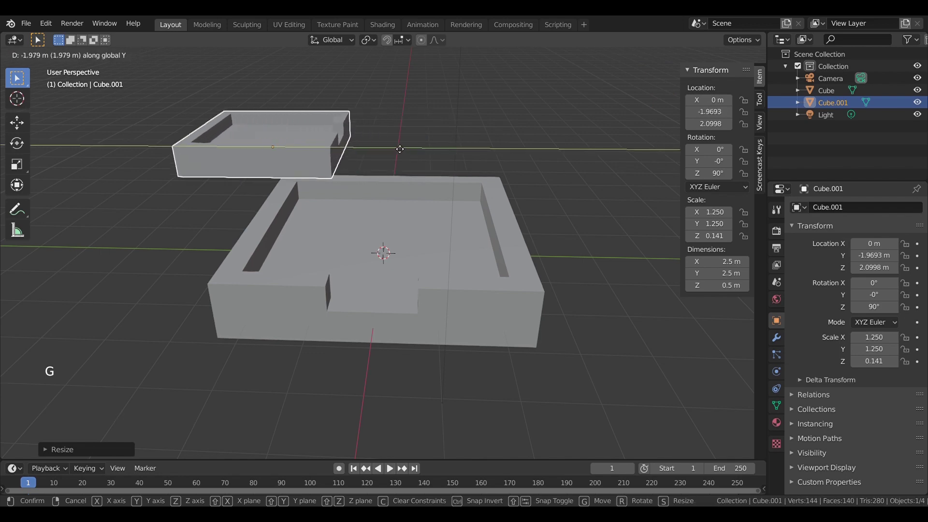
- Orbit to check the smaller tray's position and select each tray in turn
middle_click(434, 170)
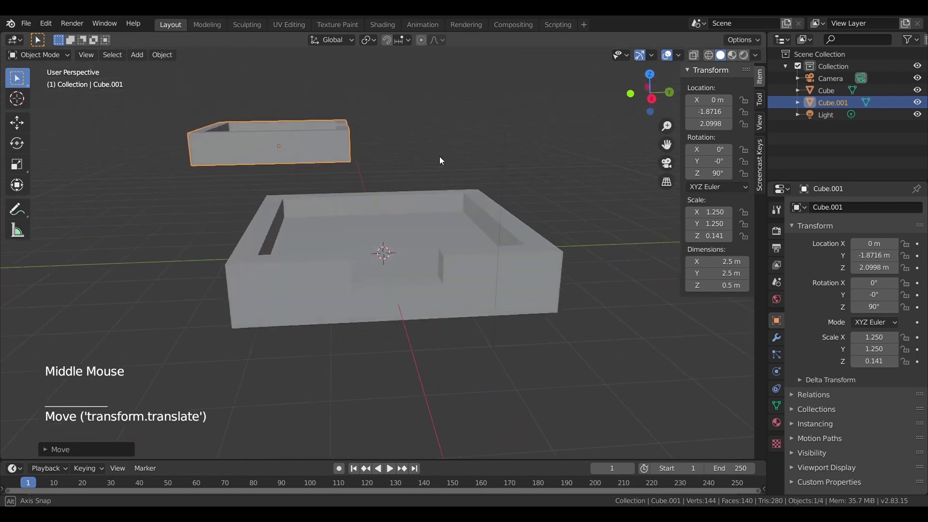
scroll("up", 3)
middle_click(433, 191)
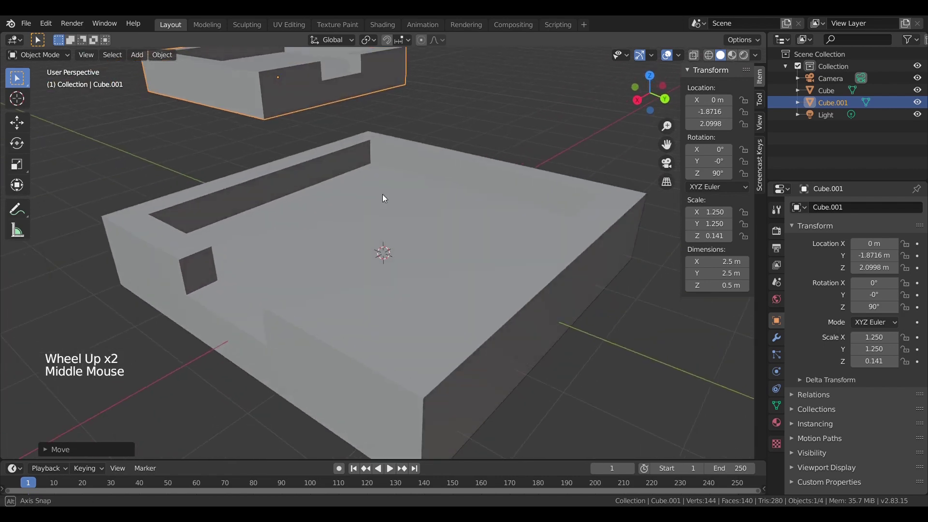
scroll("down", 3)
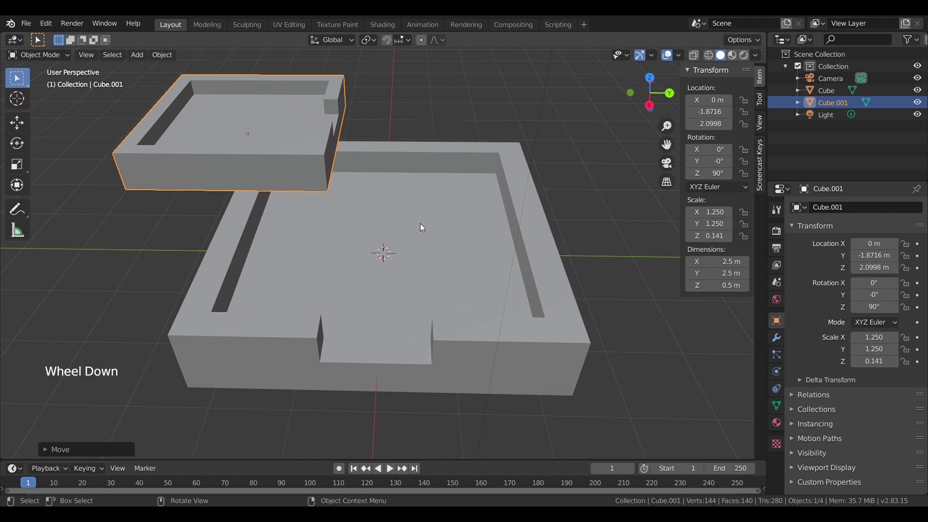
middle_click(390, 254)
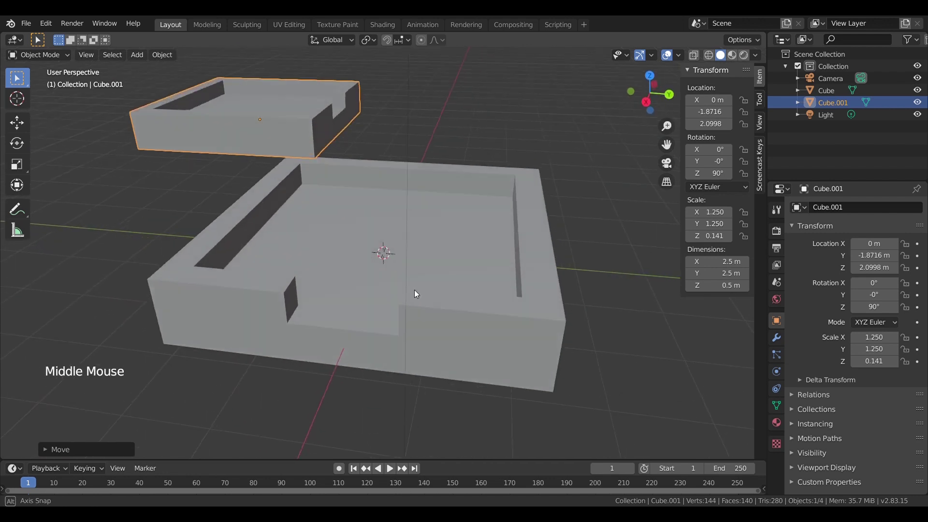
left_click(487, 332)
middle_click(505, 336)
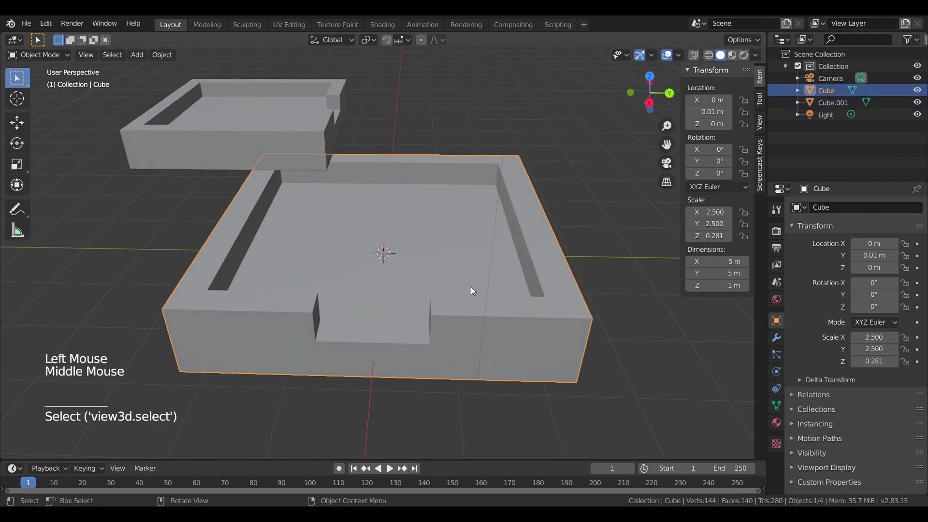
left_click(288, 135)
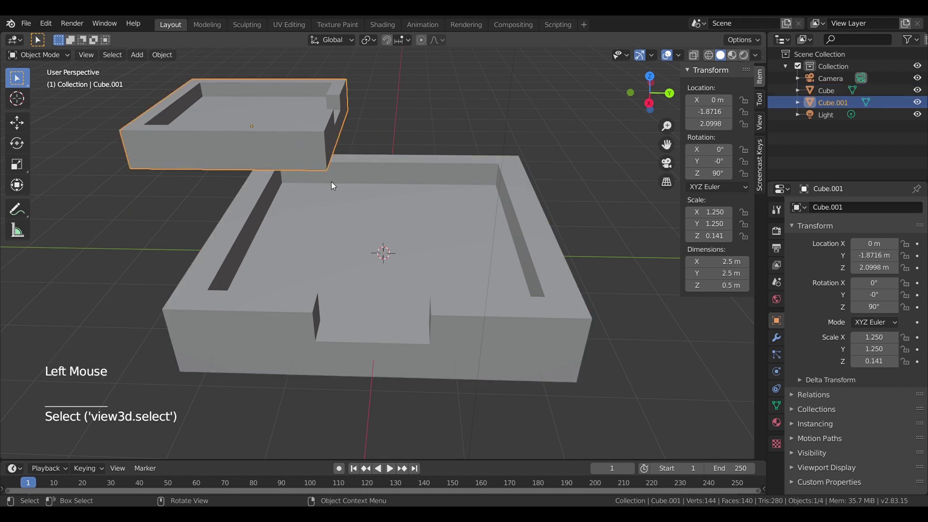
left_click(397, 249)
- Add a mesh plane scaled 10× as a 20 m ground beneath the trays and orbit to review it
key("shift+a")
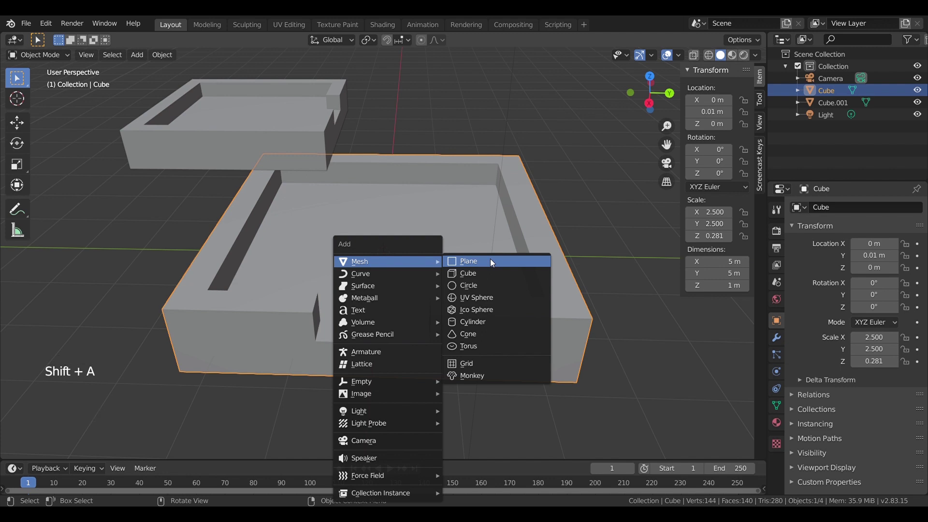
key("s")
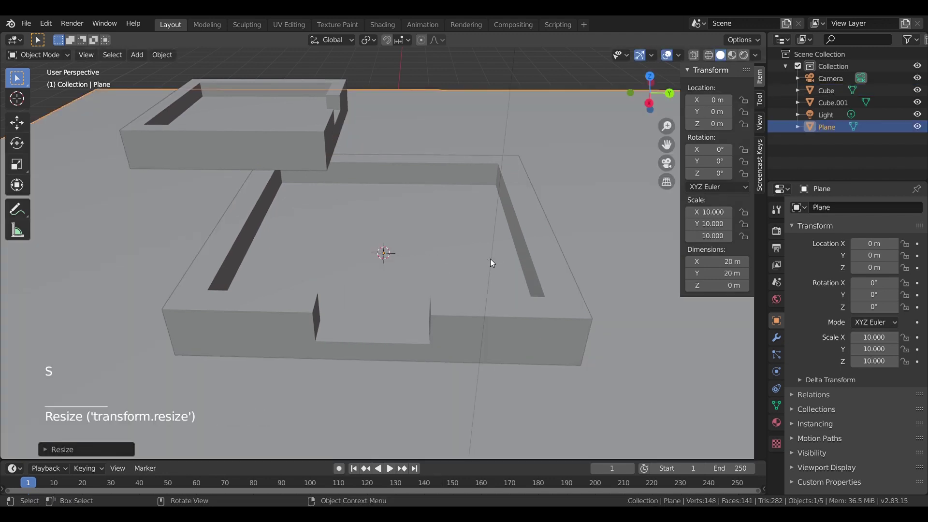
left_click(296, 148)
middle_click(367, 203)
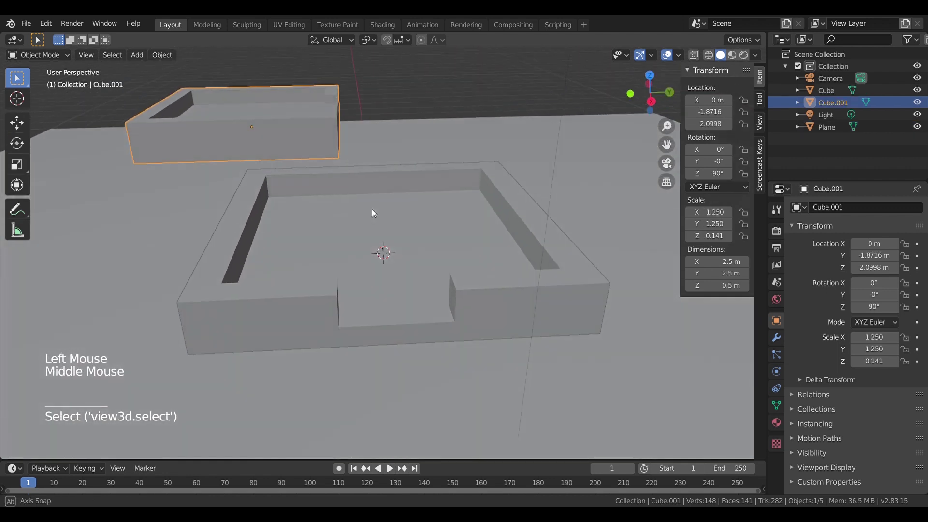
middle_click(375, 219)
scroll("down", 3)
middle_click(373, 213)
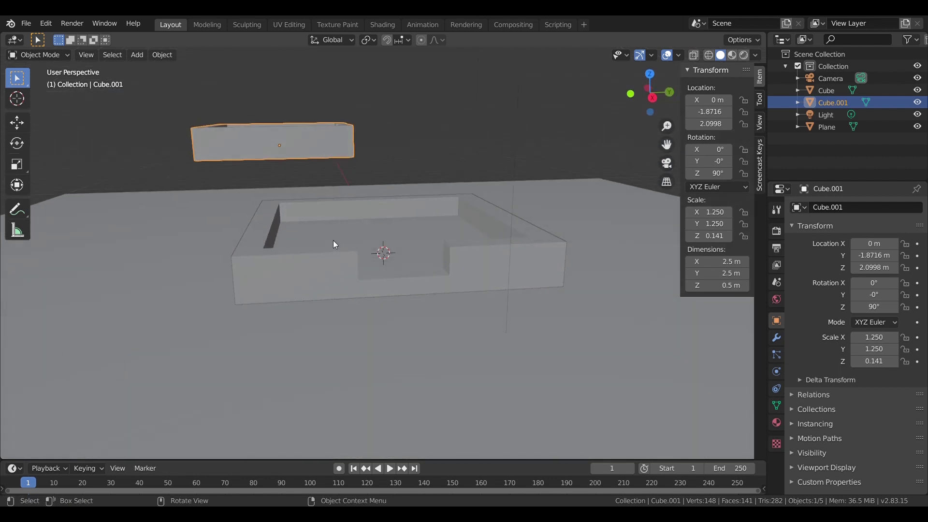
middle_click(333, 246)
scroll("up", 3)
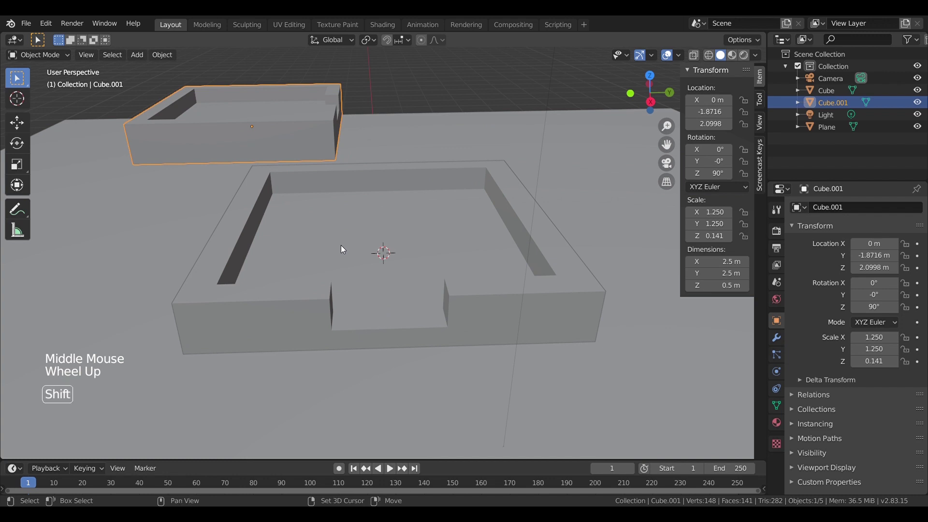
- Add a cylinder, raise it about 3.8 m, tip it 90° on its side and move it along Y past the trays
key("shift+a")
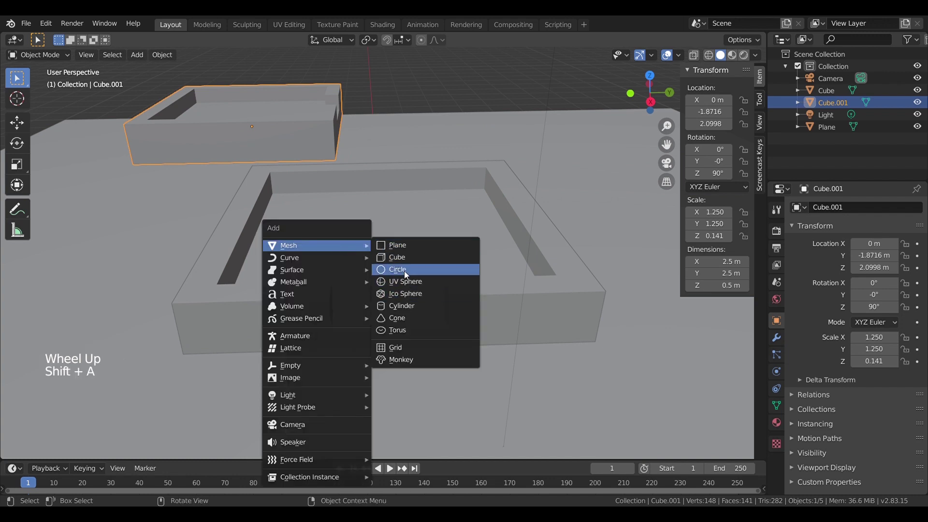
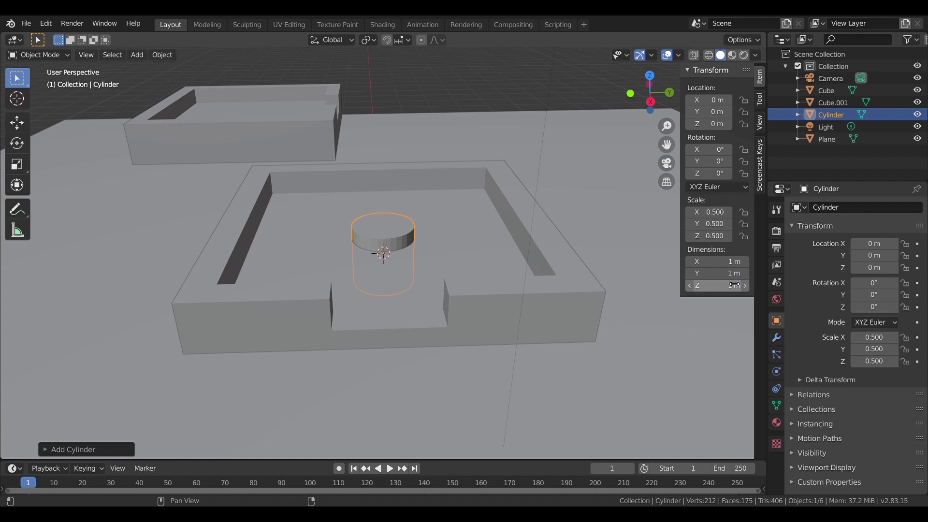
key("g")
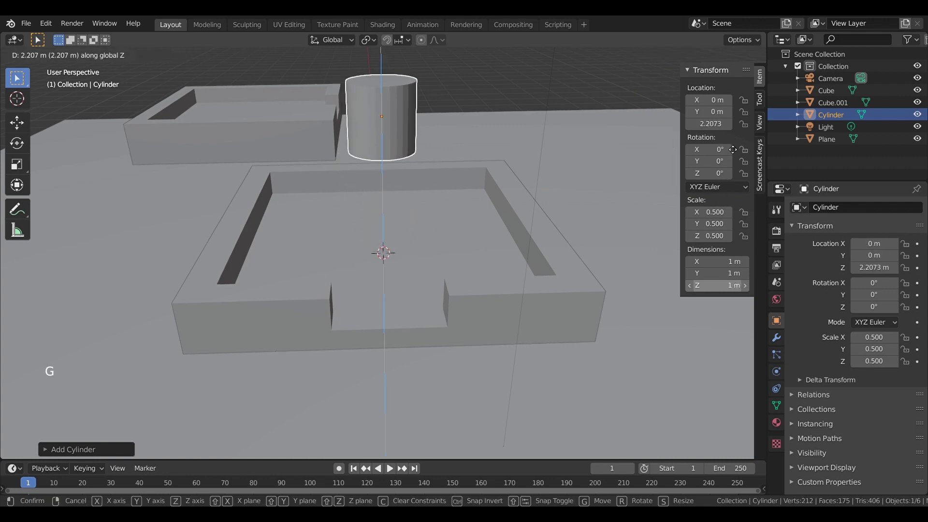
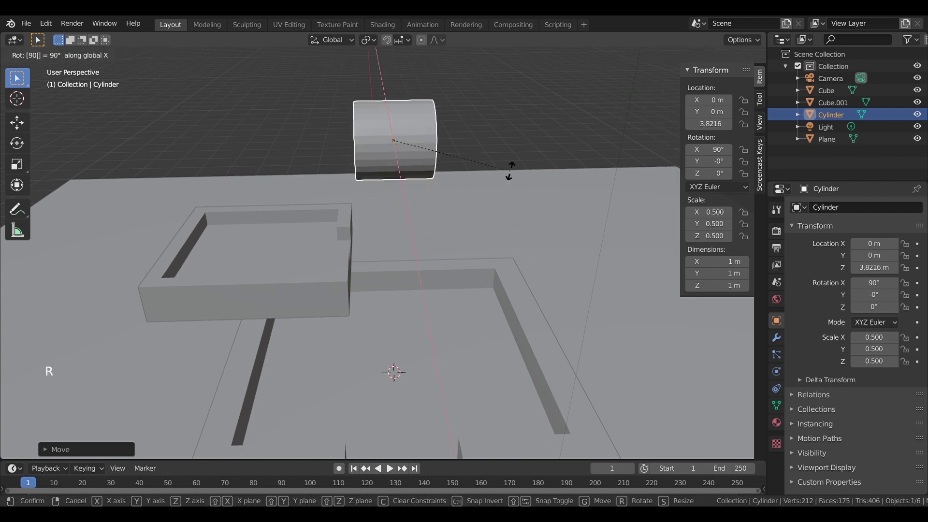
key("g")
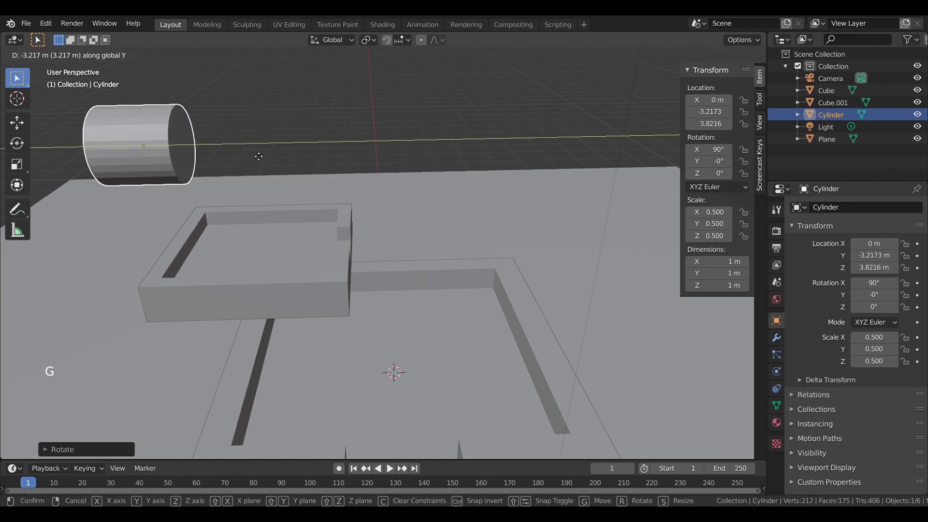
middle_click(261, 158)
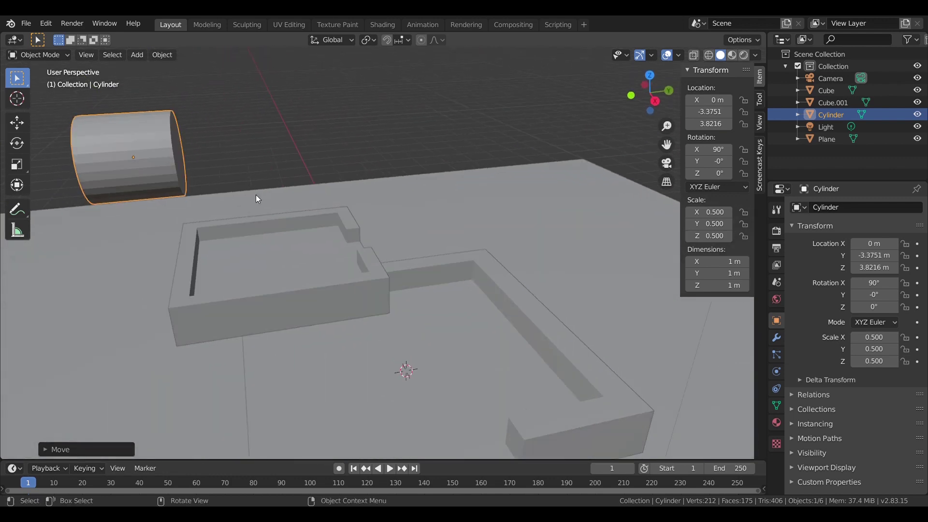
middle_click(318, 210)
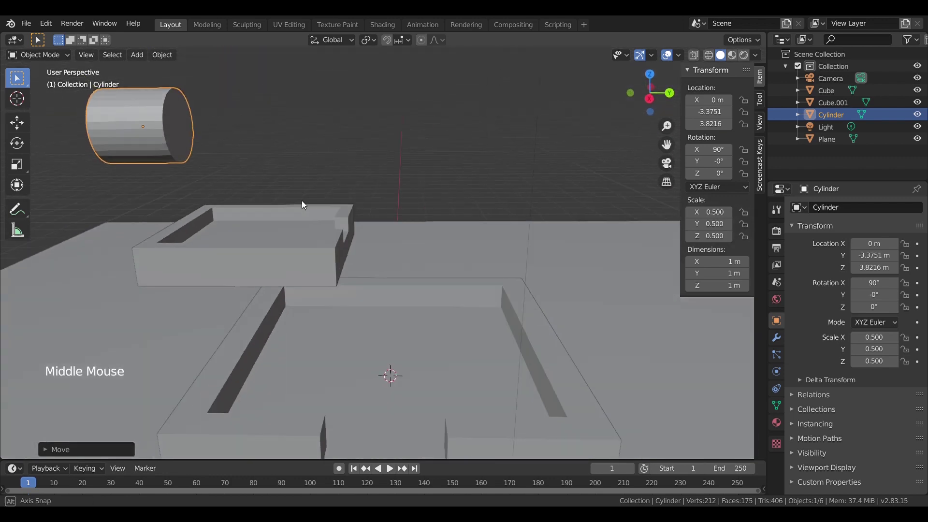
middle_click(324, 225)
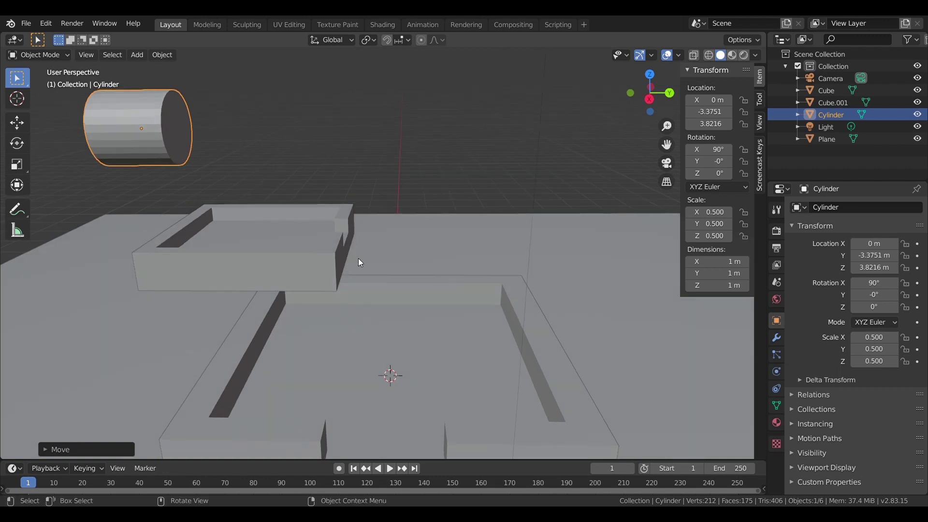
middle_click(333, 288)
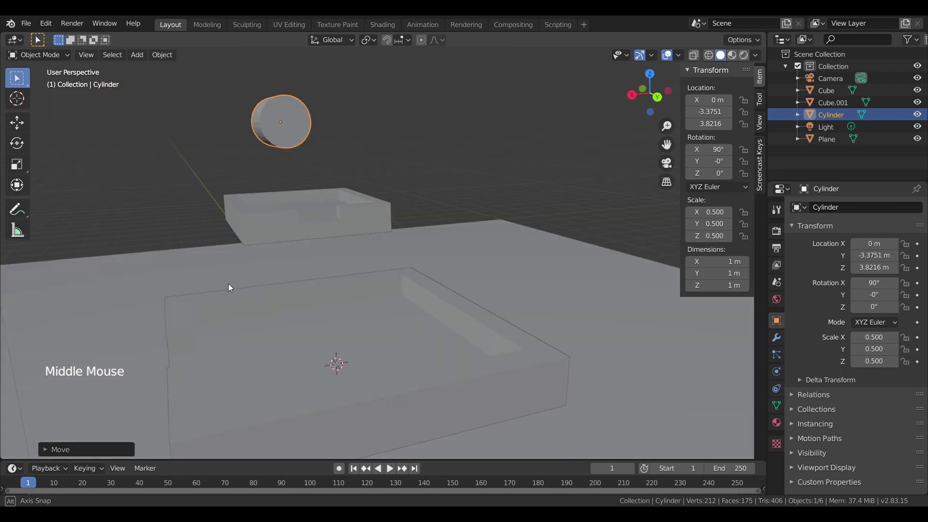
scroll("down", 3)
middle_click(347, 294)
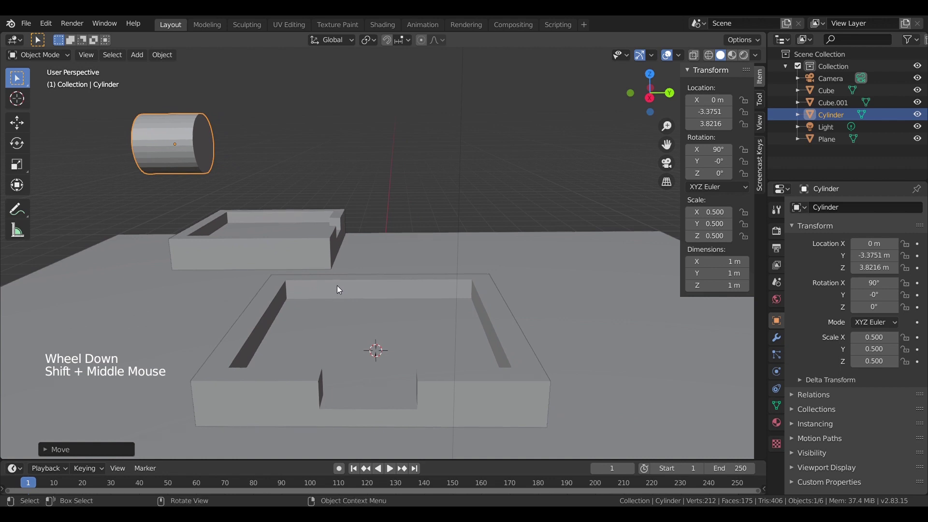
- Select both trays and switch the Properties editor to Active Tool settings
left_click(191, 149)
left_click(307, 262)
left_click(303, 385)
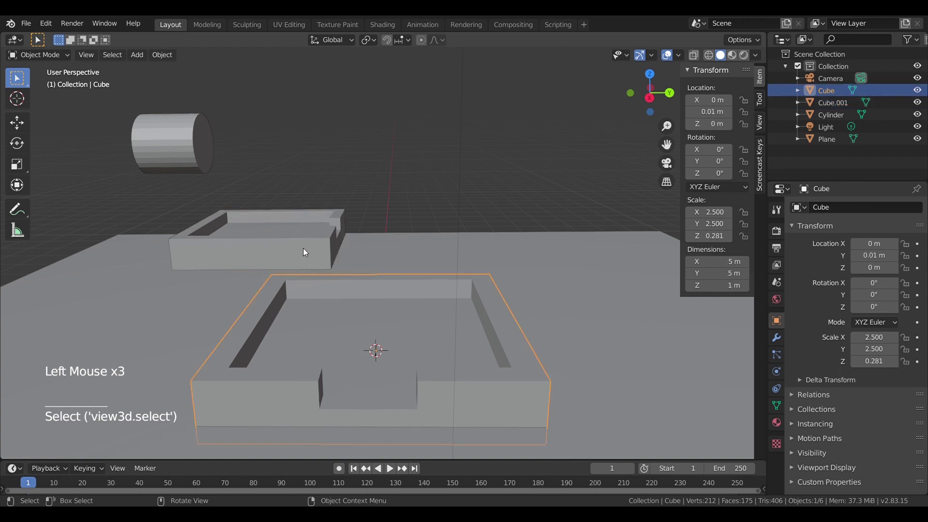
left_click(305, 249)
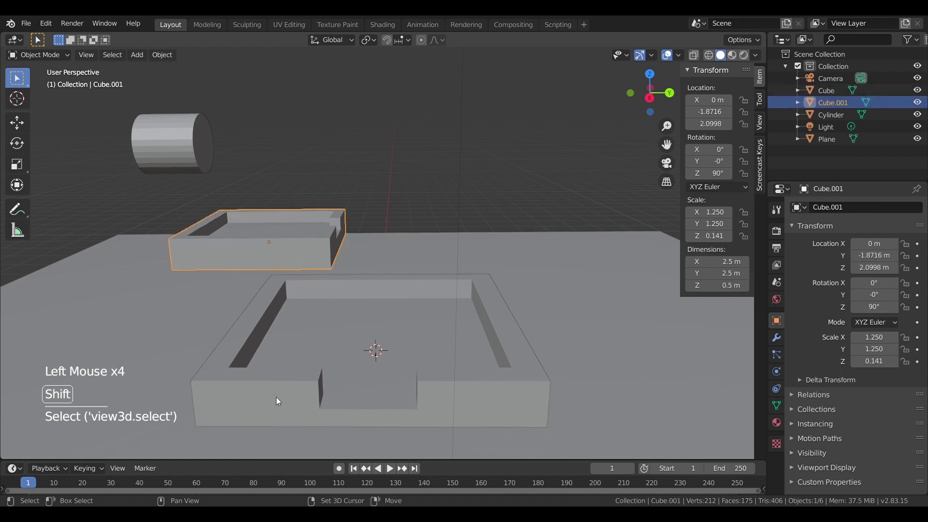
left_click(278, 399)
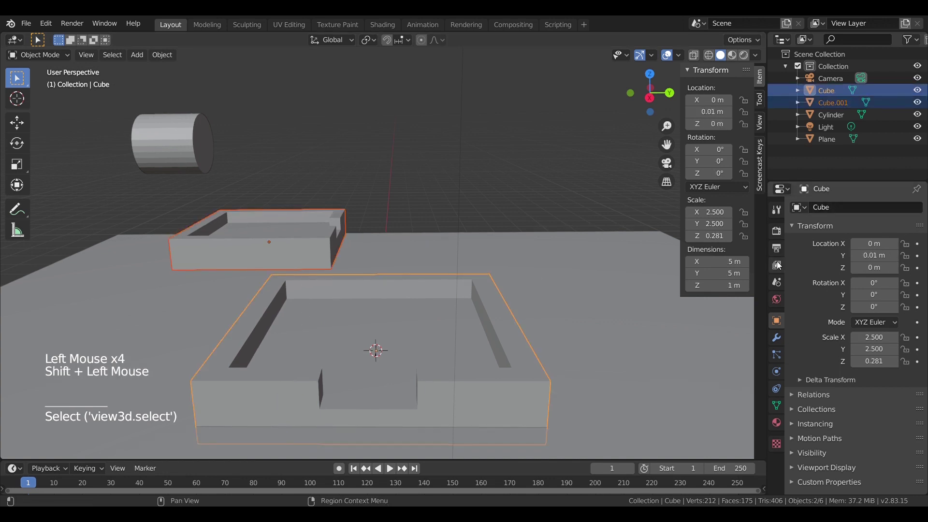
left_click(779, 211)
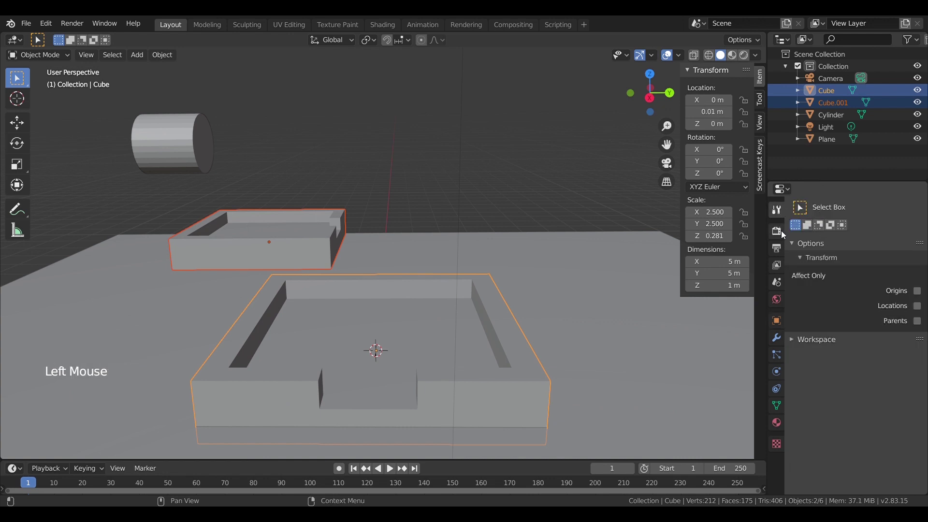
- Add a Bevel modifier to the Cube tray with 3 segments, material index back at 0
left_click(778, 345)
left_click(831, 207)
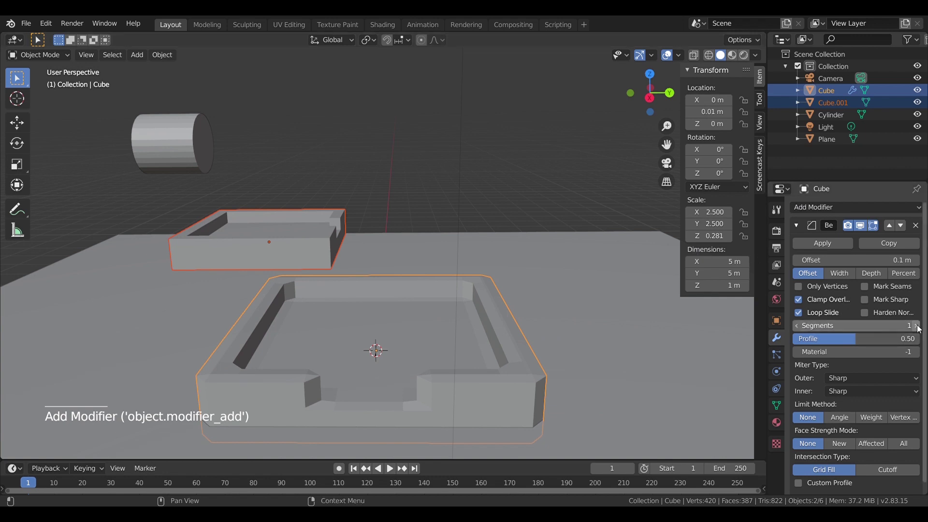
left_click(918, 327)
left_click(918, 327)
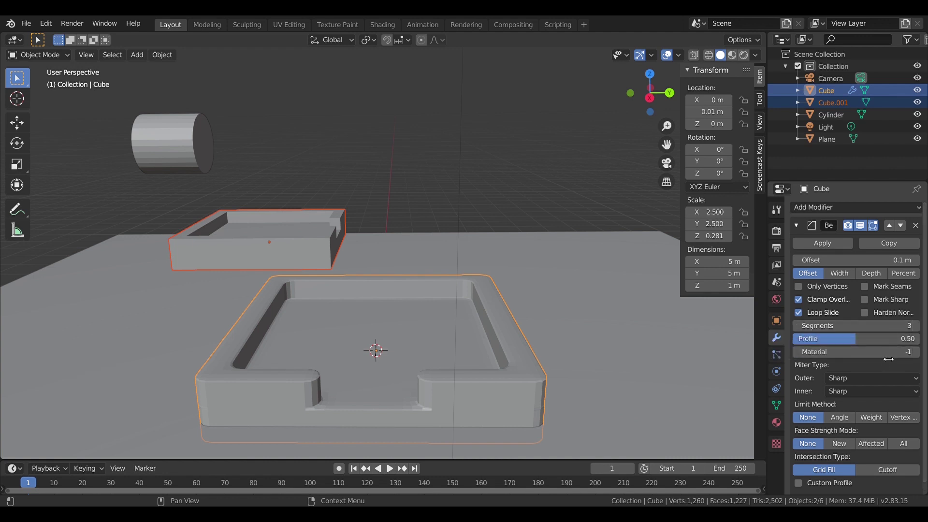
left_click(920, 358)
left_click(920, 358)
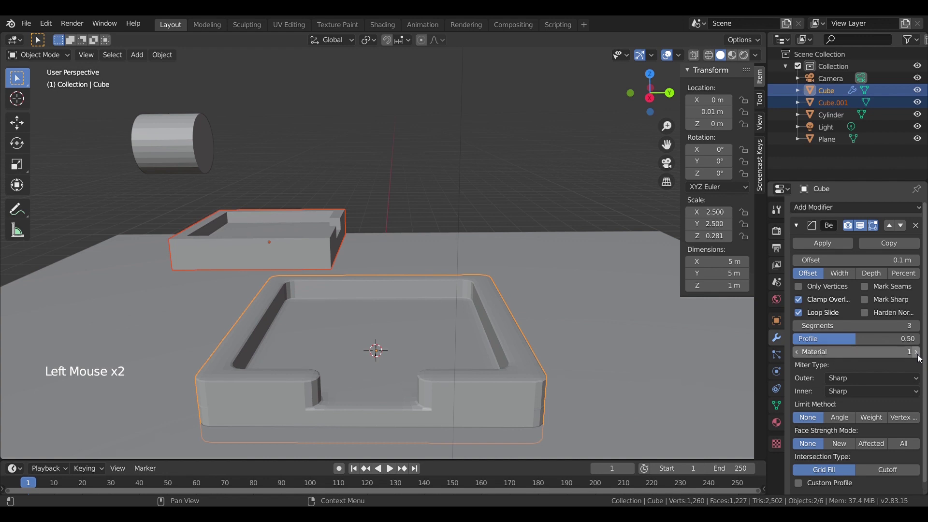
left_click(798, 355)
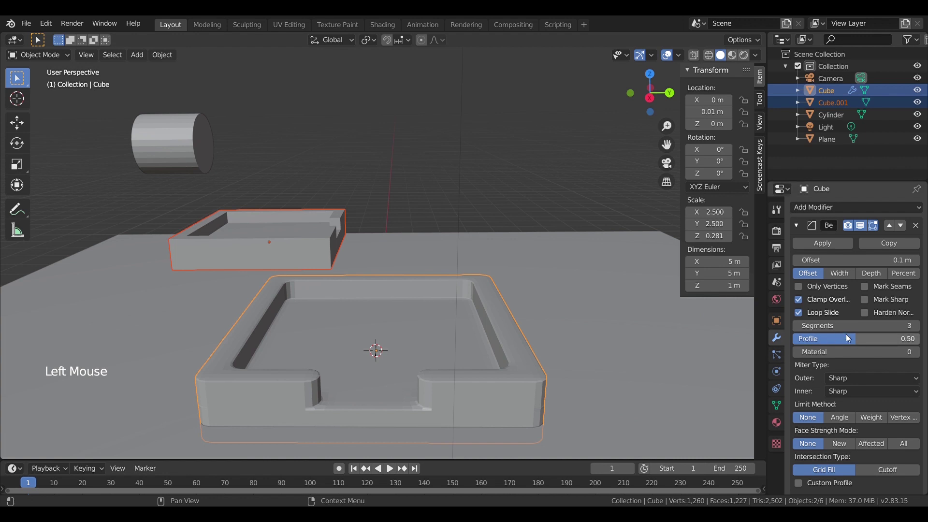
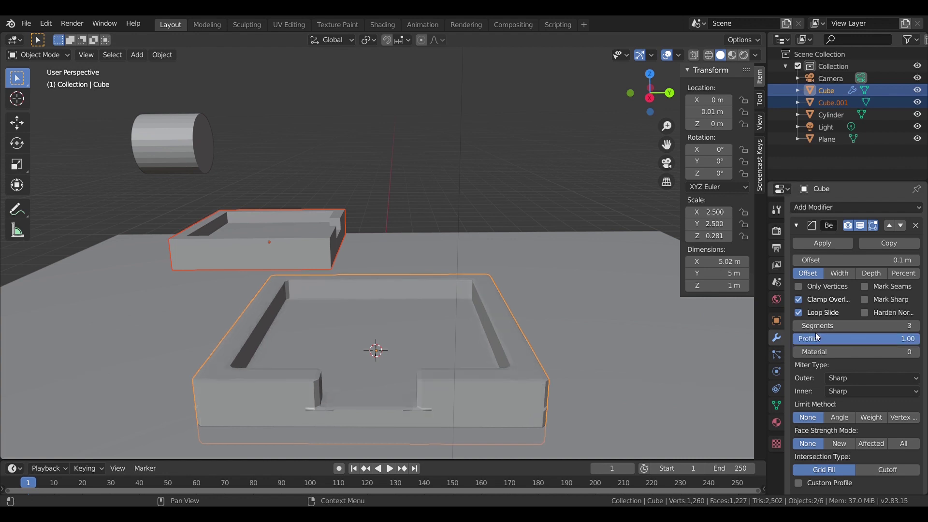
- Orbit around the tray to inspect the bevelled rim, sides and underside
middle_click(481, 382)
scroll("up", 3)
middle_click(469, 385)
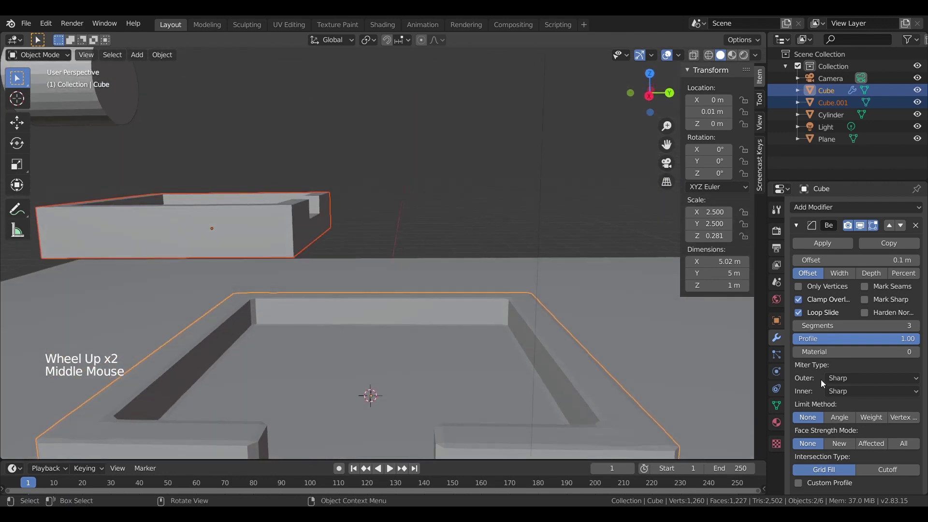
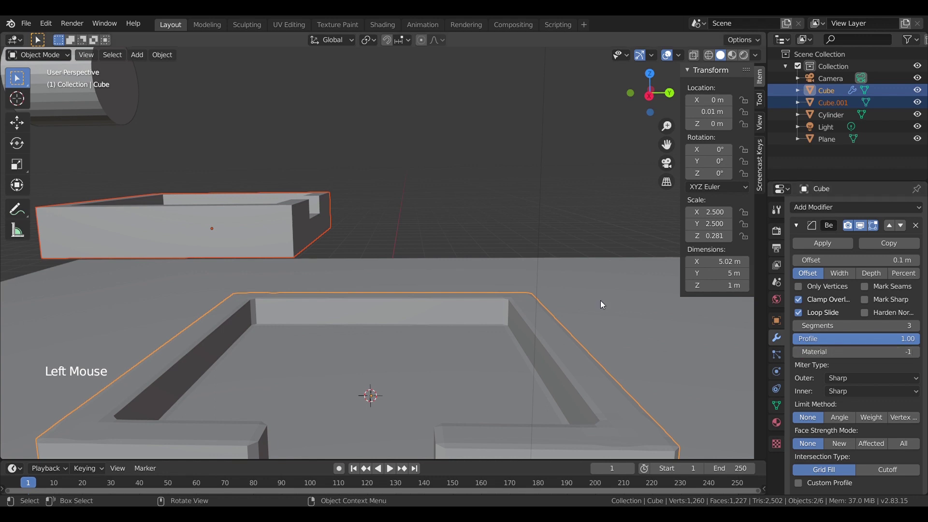
scroll("down", 3)
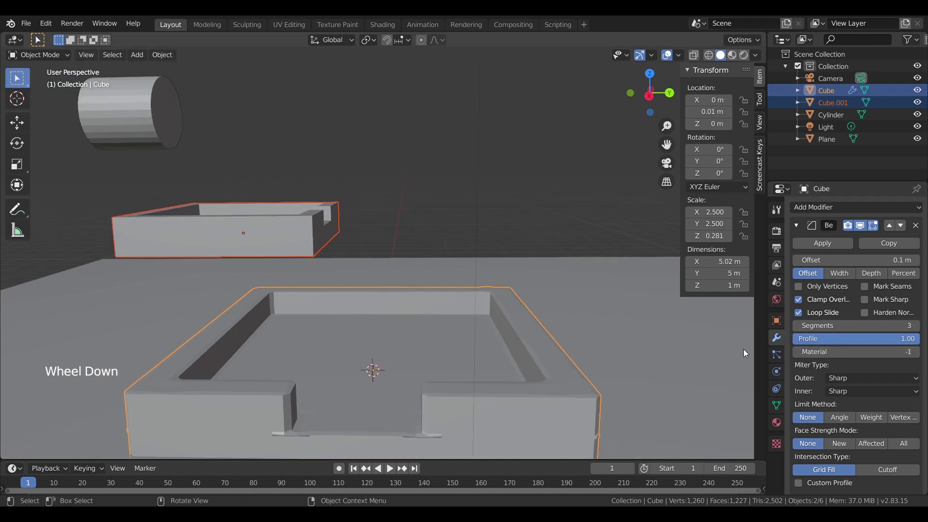
middle_click(380, 317)
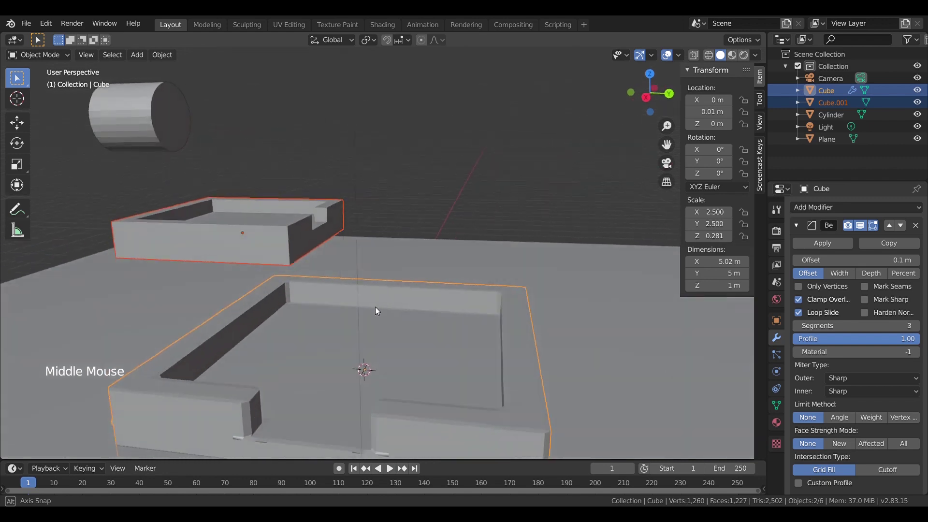
scroll("up", 3)
middle_click(348, 279)
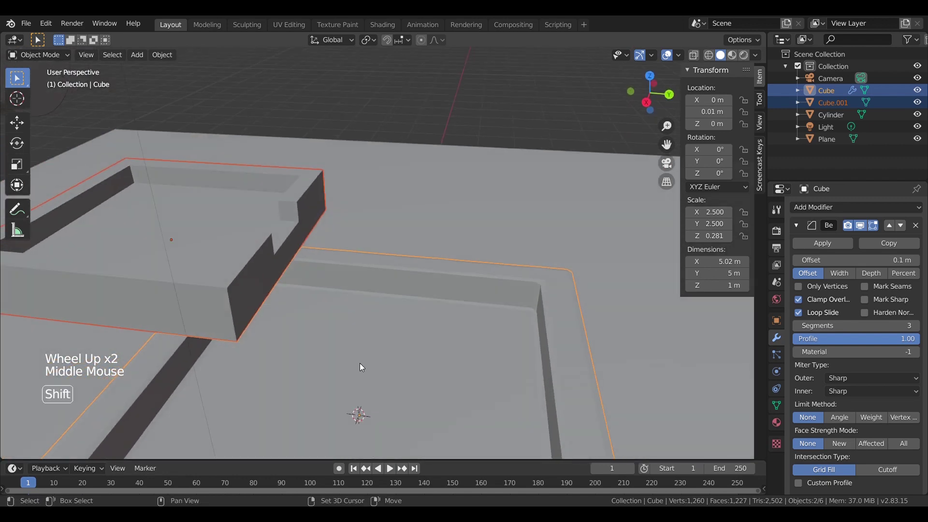
middle_click(370, 300)
middle_click(418, 317)
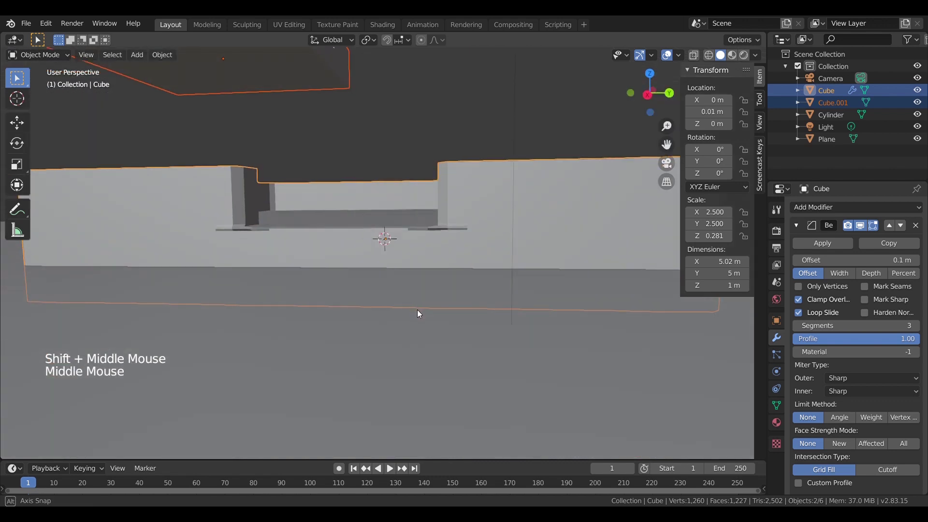
middle_click(440, 299)
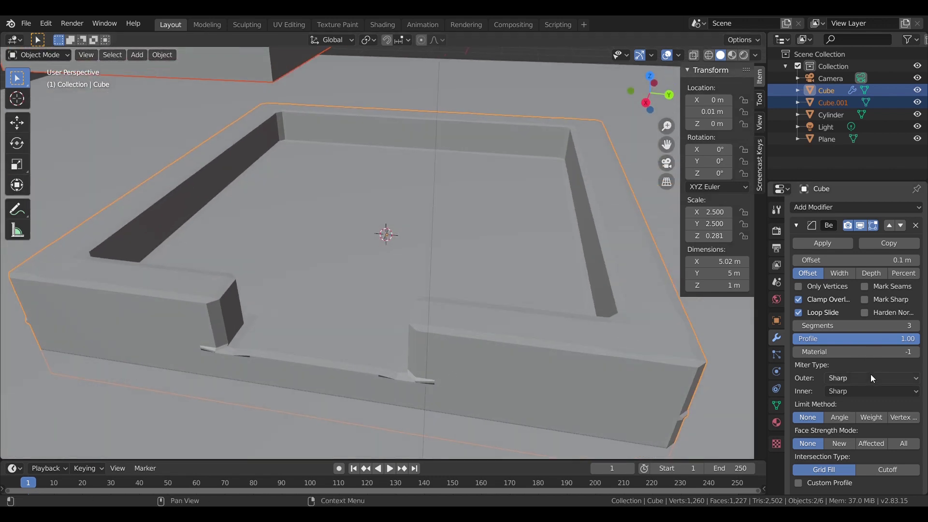
scroll("down", 3)
scroll("up", 3)
scroll("up", 3)
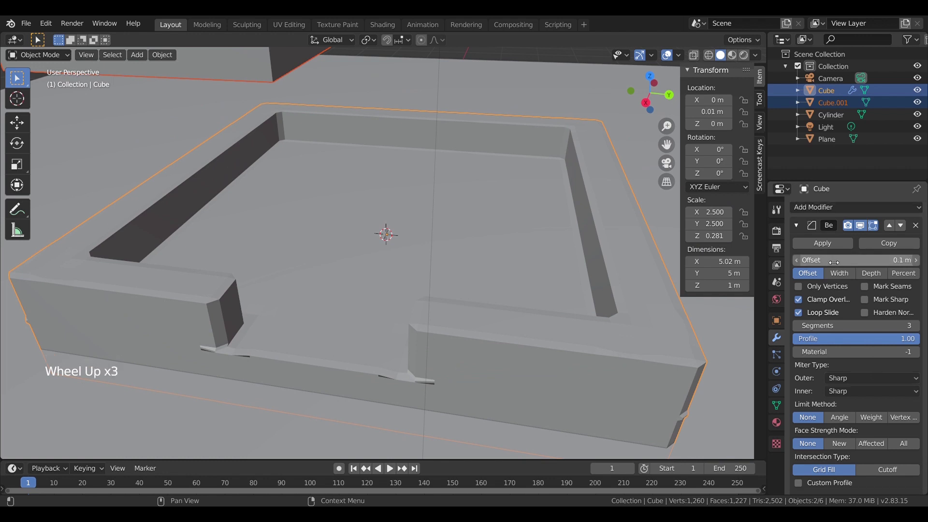
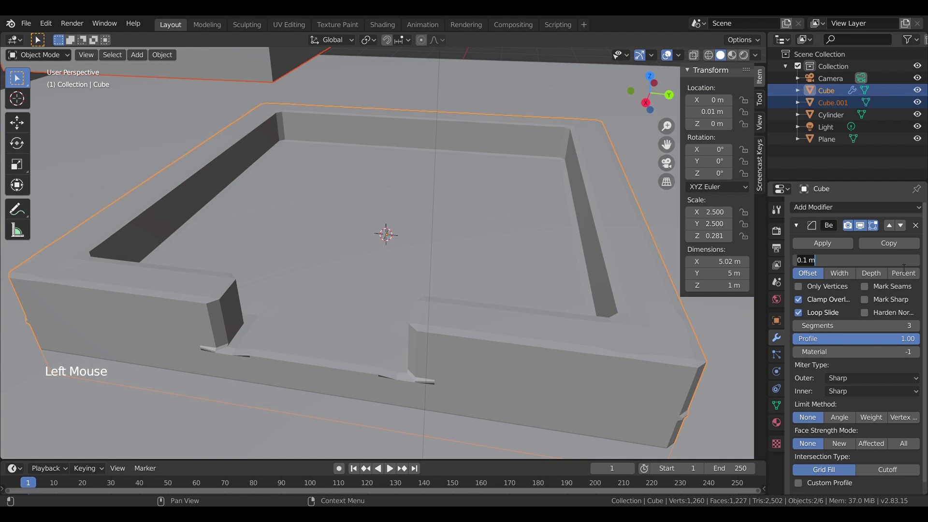
- Reduce the bevel offset to 0.05 m and check the thinner bevel on the corners
key("0")
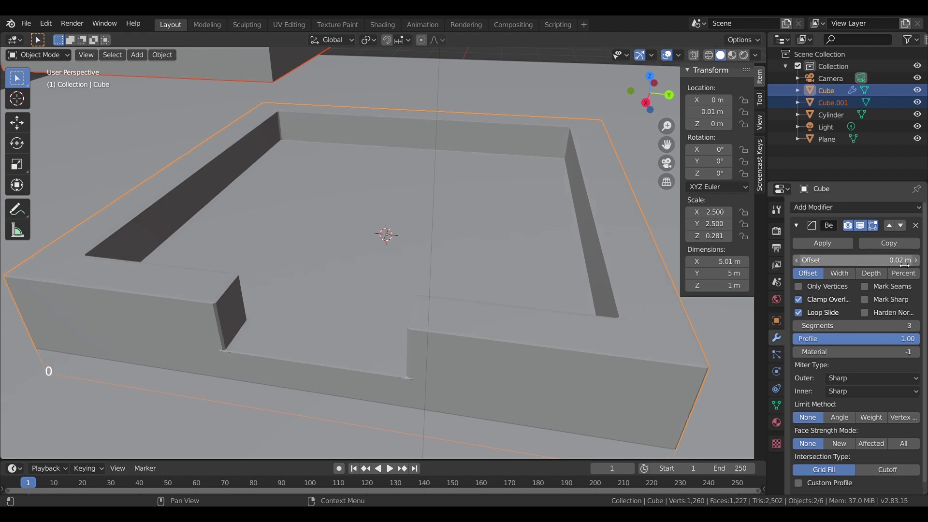
middle_click(431, 316)
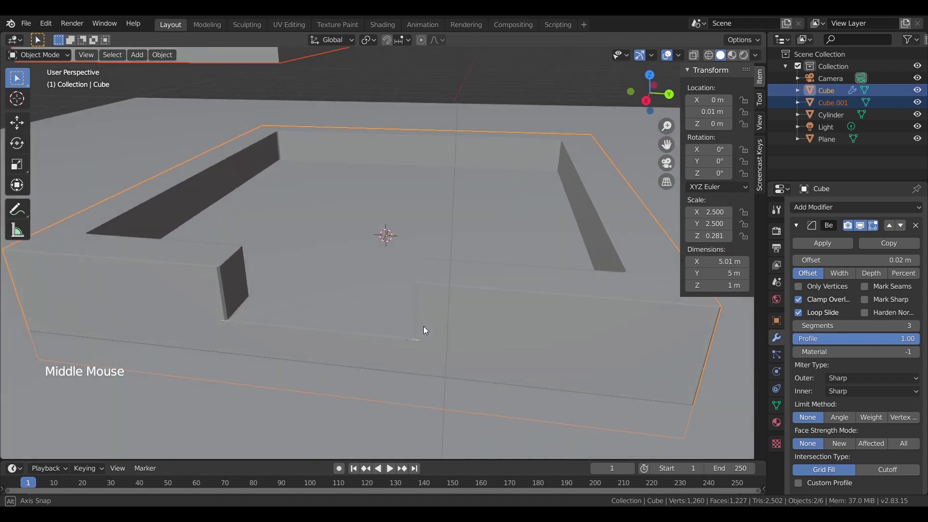
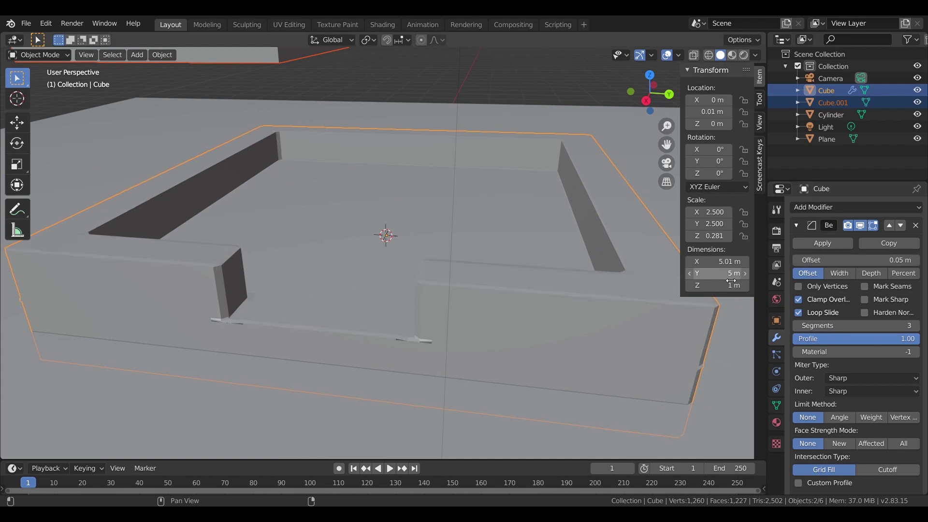
middle_click(516, 356)
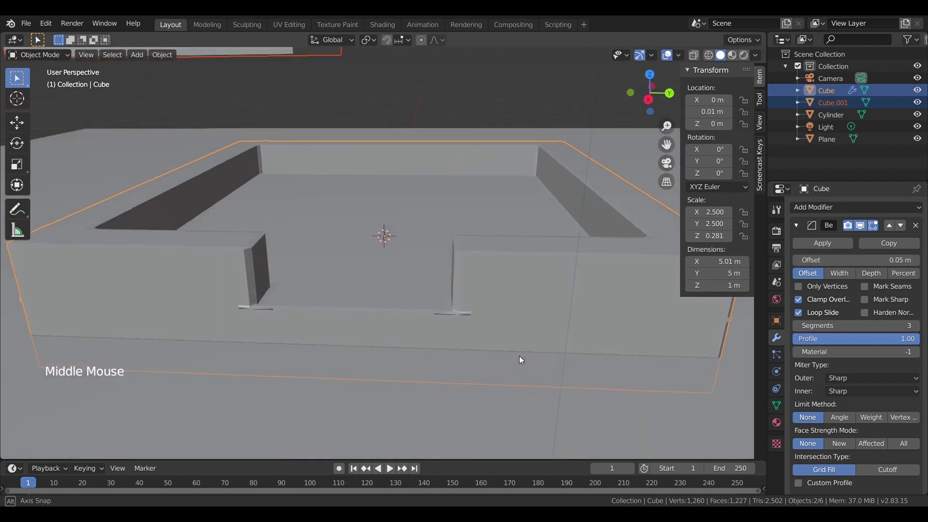
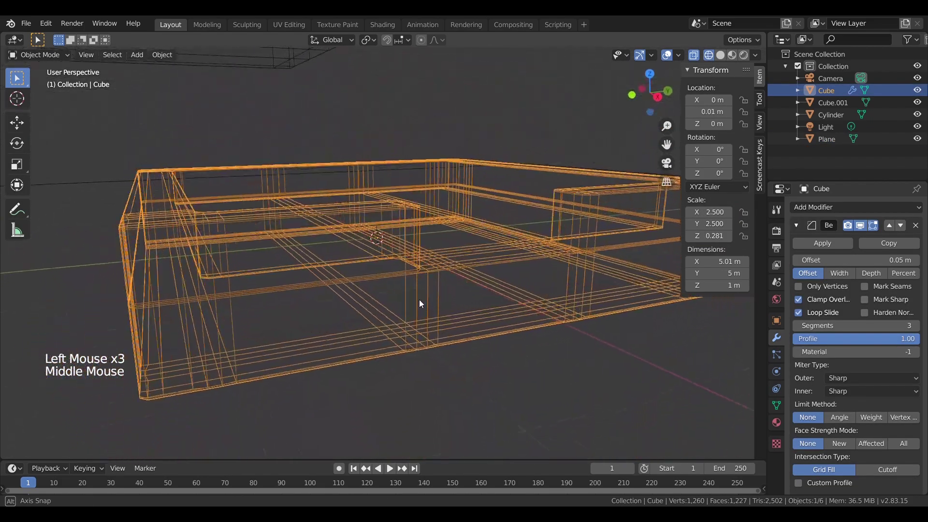
- Add a Bevel modifier to the second tray Cube.001 and return to Solid shading
scroll("down", 3)
left_click(307, 100)
middle_click(312, 107)
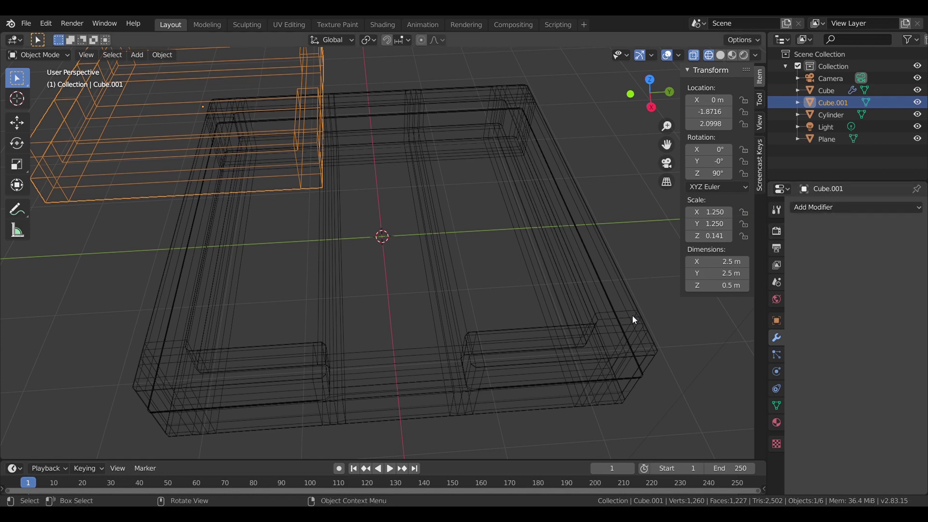
left_click(873, 208)
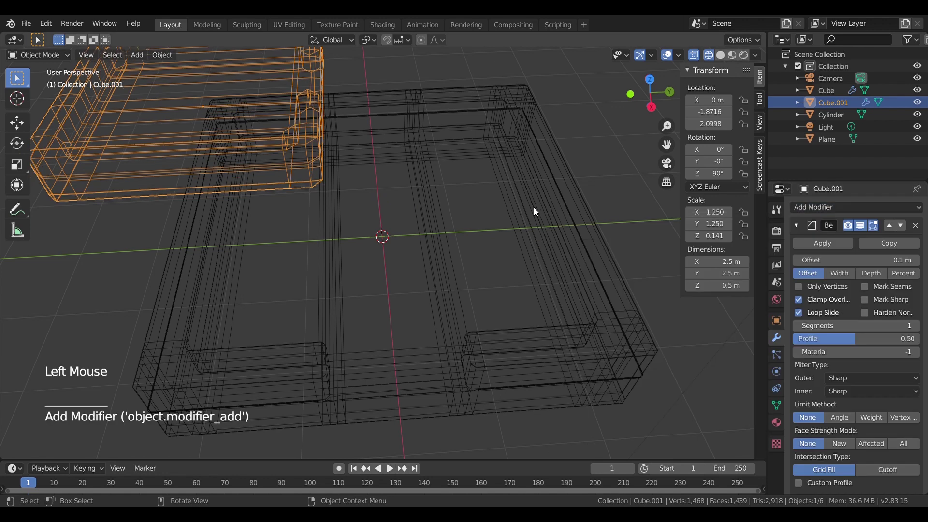
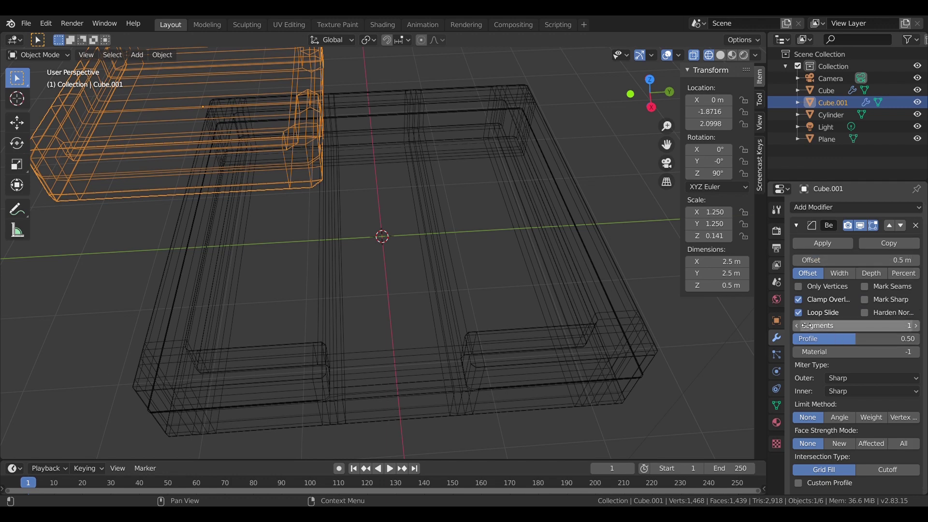
left_click(725, 54)
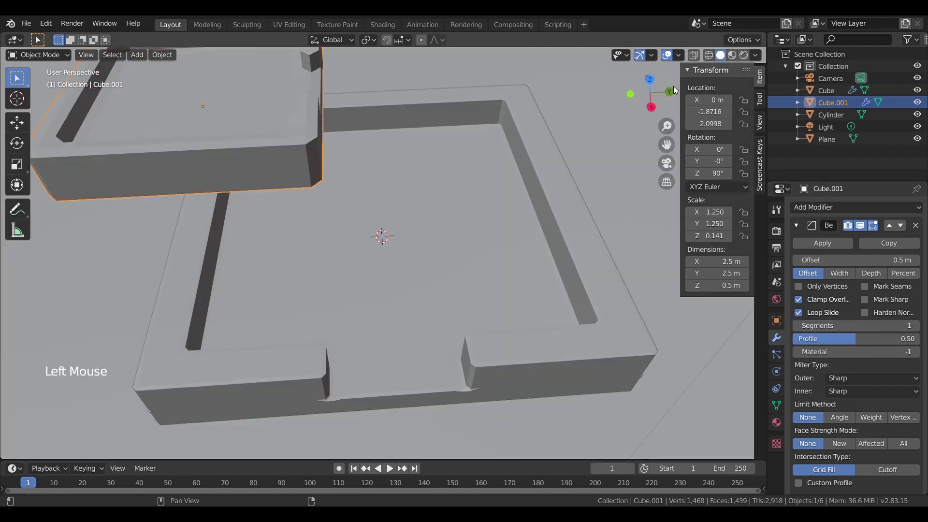
- Set Cube.001's bevel profile to 0.00 and inspect the flat bevelled corner
middle_click(535, 161)
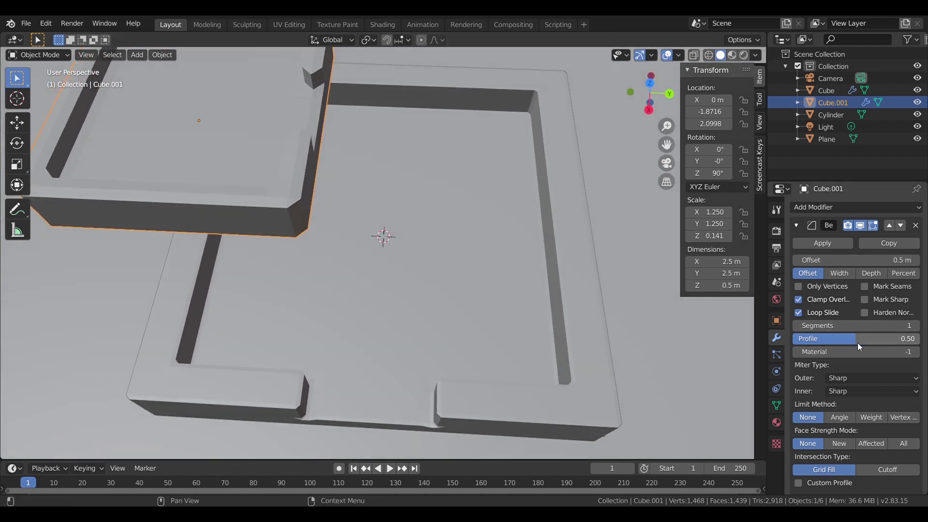
left_click(797, 341)
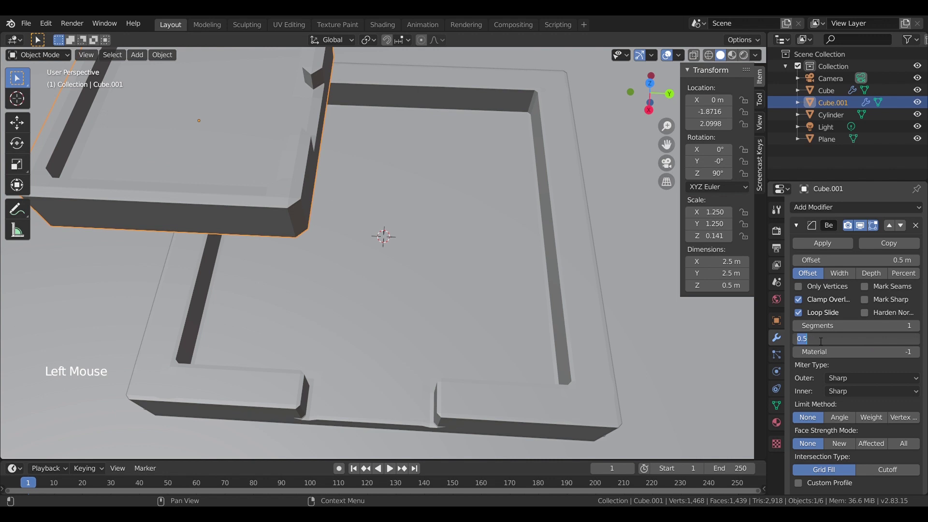
key("0")
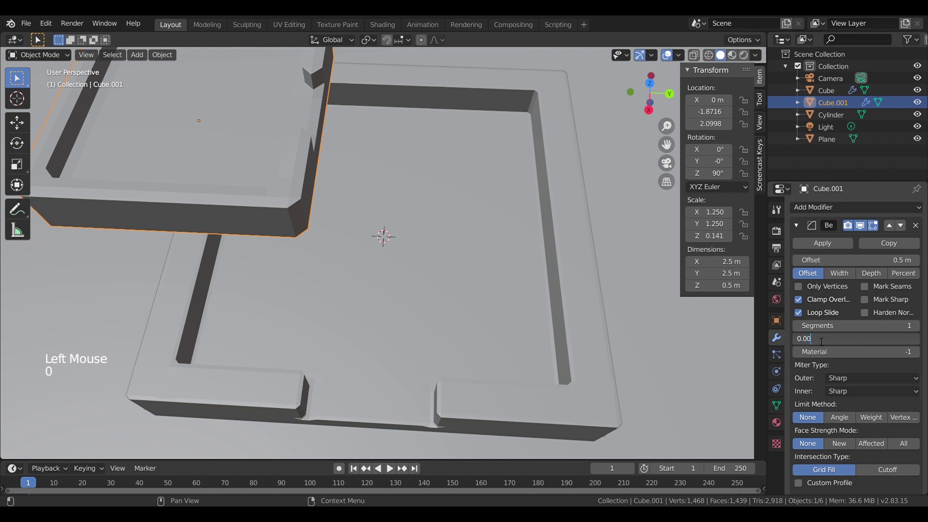
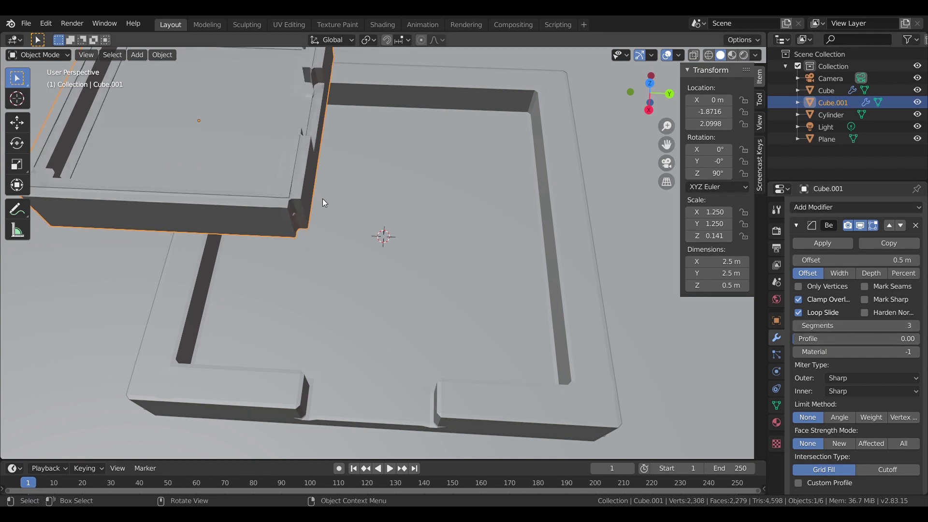
middle_click(277, 177)
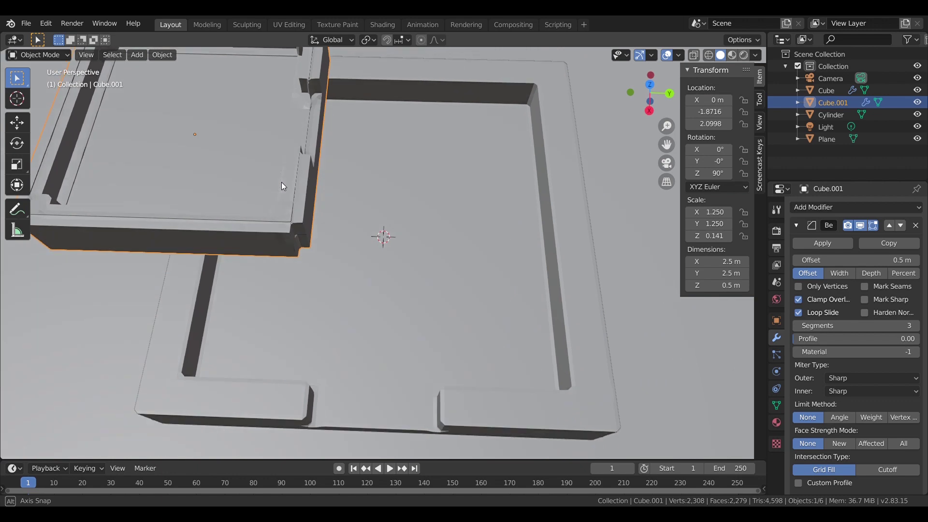
left_click(248, 239)
middle_click(268, 208)
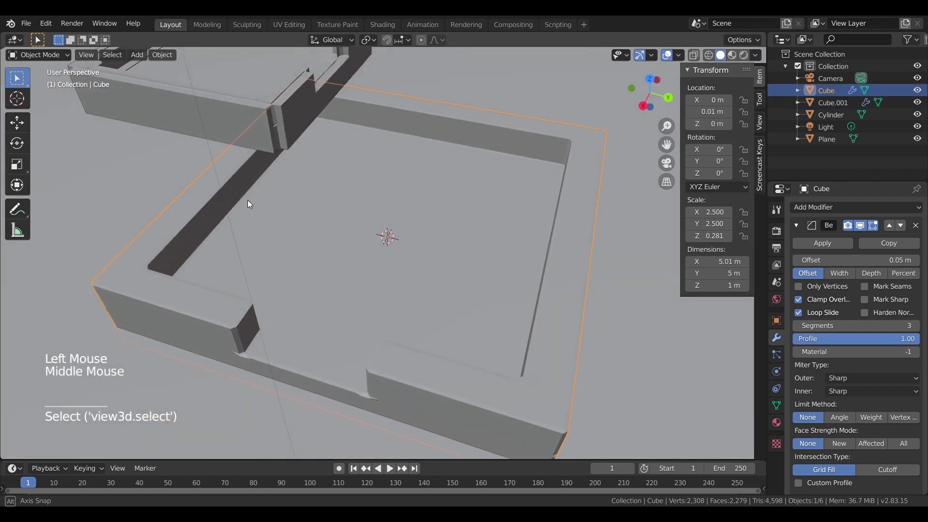
middle_click(274, 162)
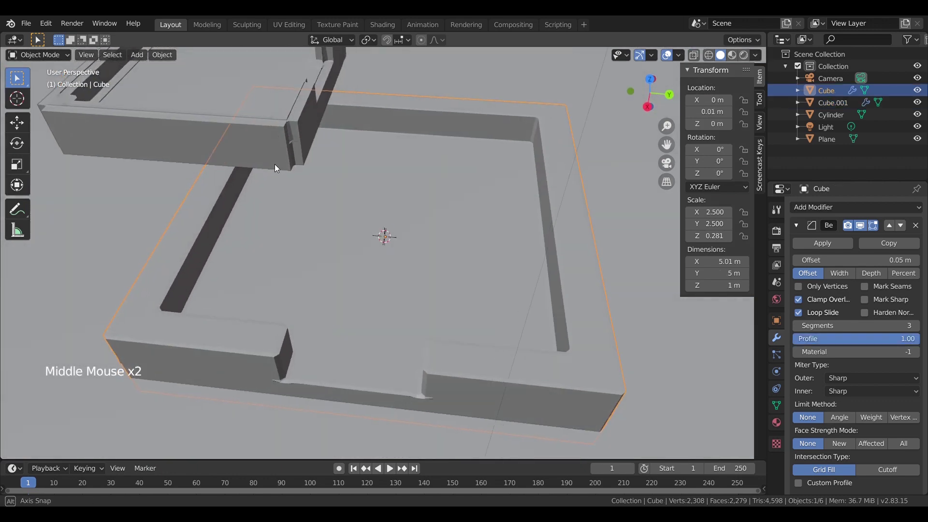
middle_click(345, 184)
scroll("down", 3)
left_click(262, 133)
left_click(263, 319)
left_click(273, 296)
left_click(231, 124)
right_click(232, 126)
middle_click(308, 306)
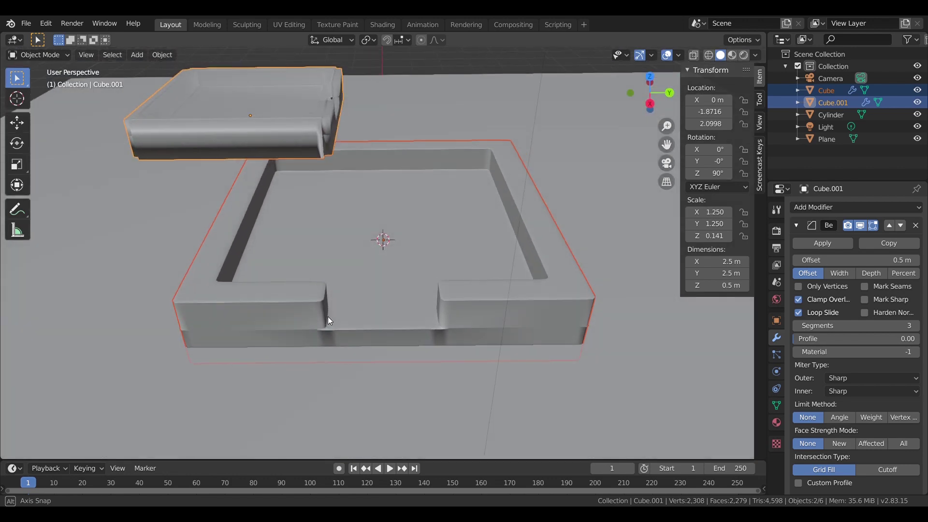
middle_click(301, 136)
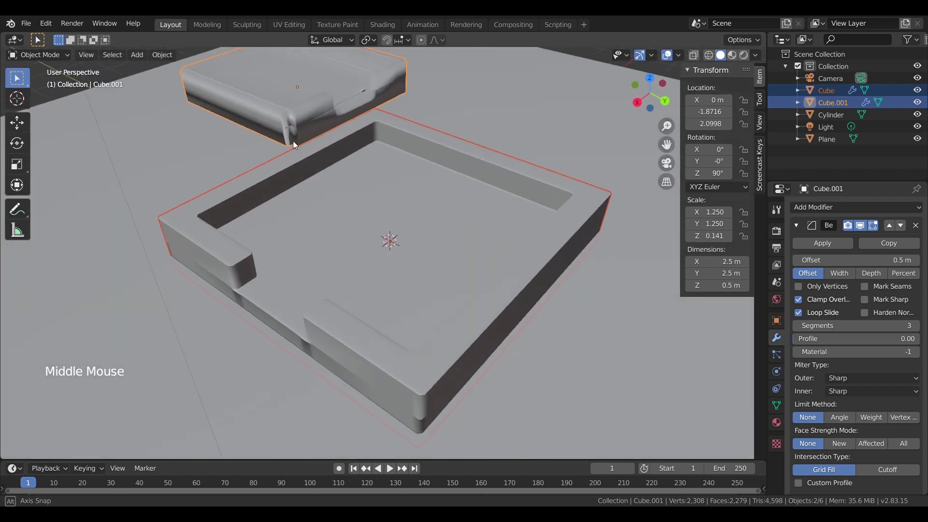
key("ctrl+z")
middle_click(316, 167)
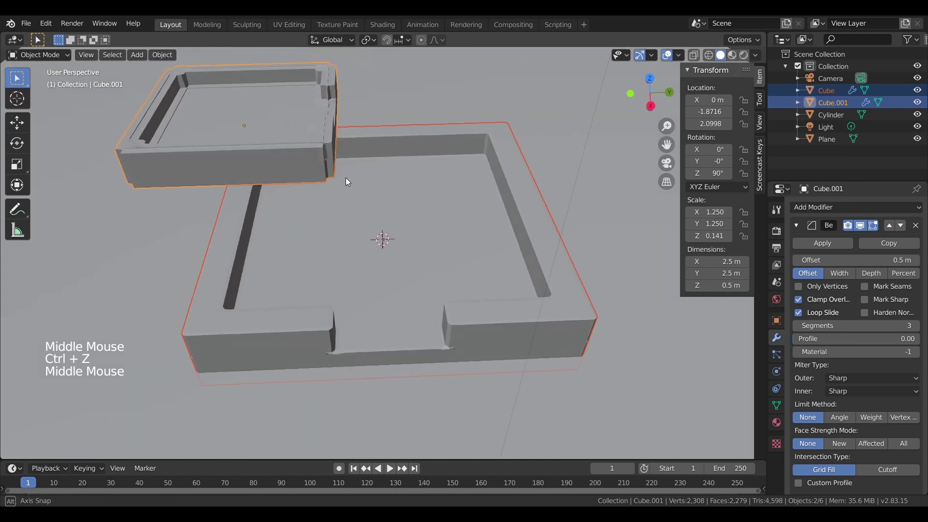
middle_click(310, 188)
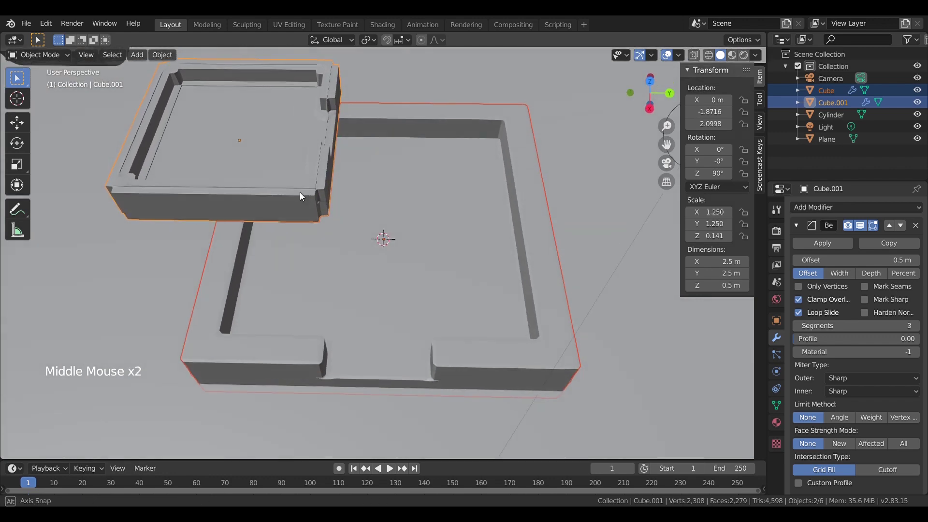
left_click(253, 147)
left_click(153, 135)
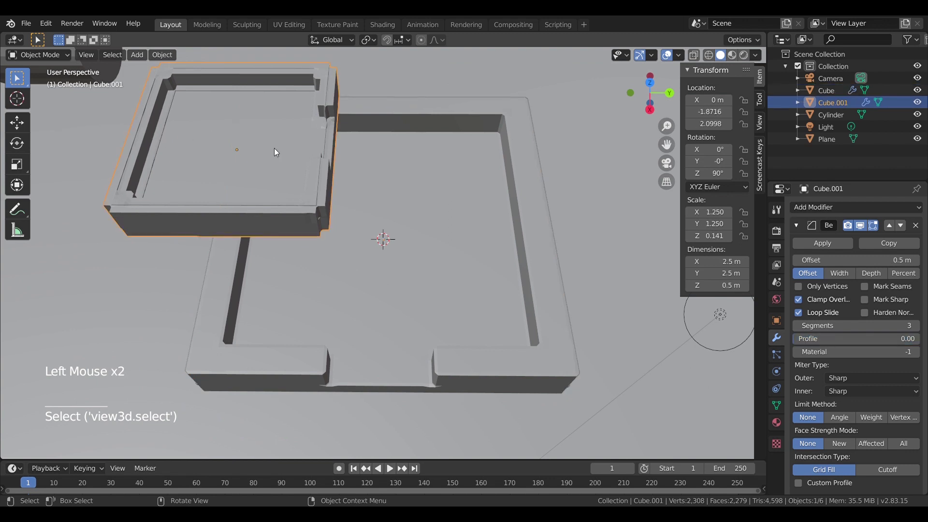
- Delete the cylinder's end face to leave an open tube, then select all its geometry
scroll("down", 3)
left_click(156, 106)
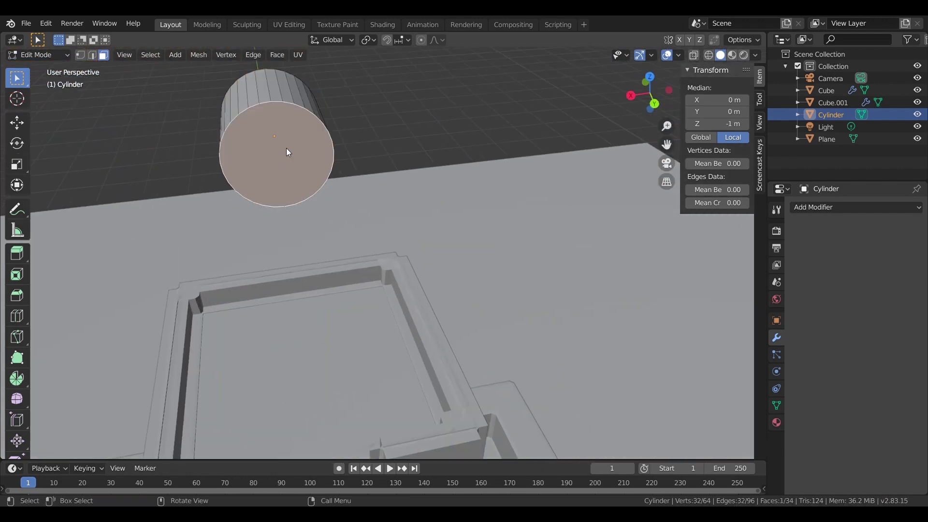
key("d")
key("Delete")
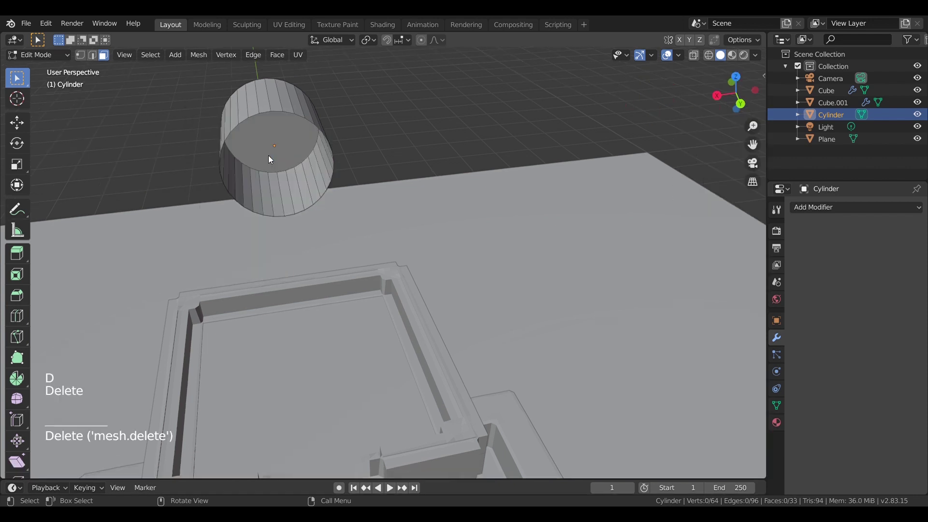
middle_click(309, 152)
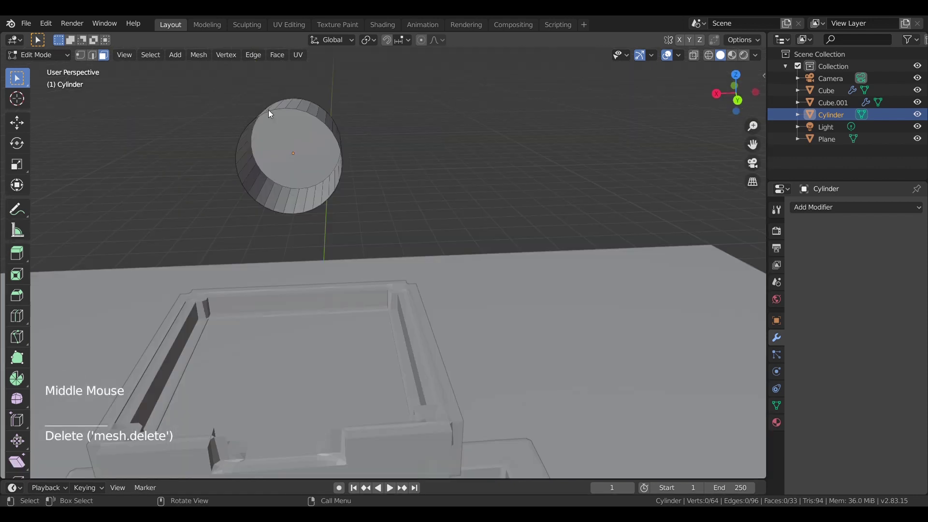
left_click(279, 109)
key("a")
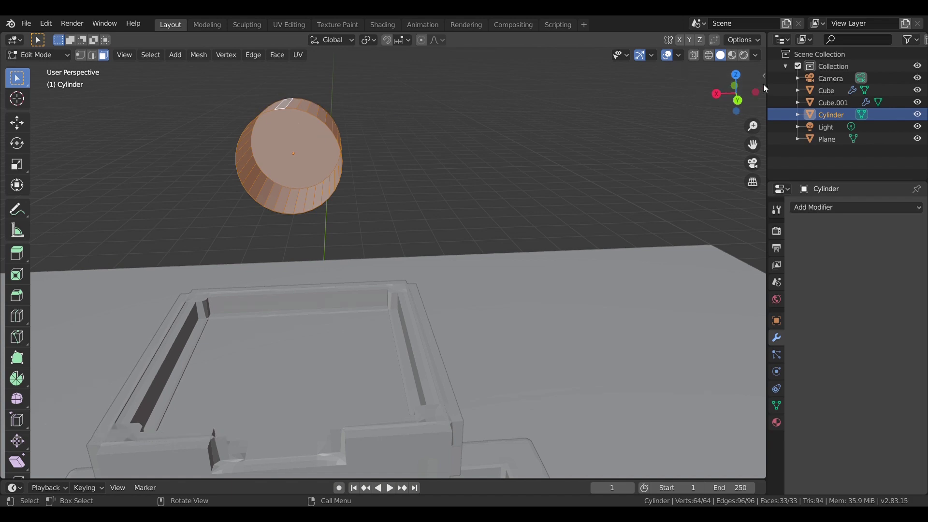
- Try a Subdivision Surface modifier on the cylinder, adjust its level, then remove it
left_click(835, 211)
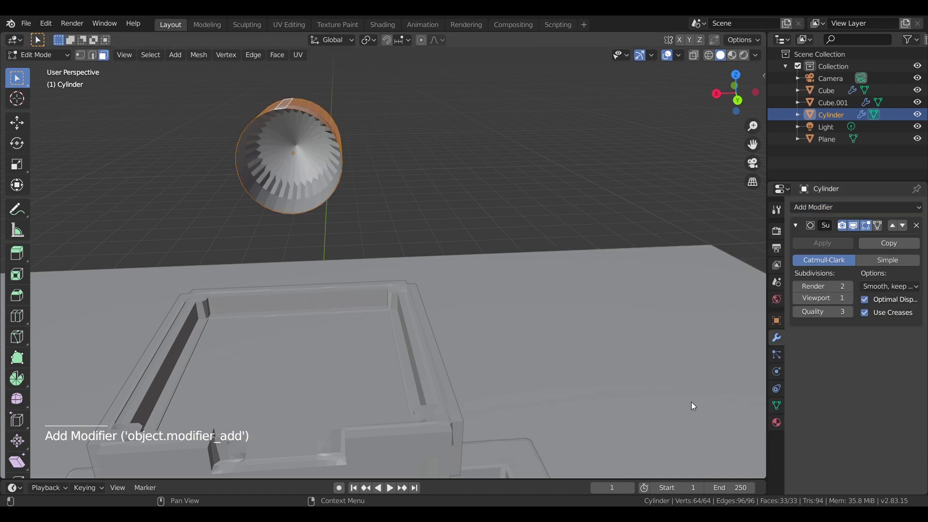
middle_click(341, 193)
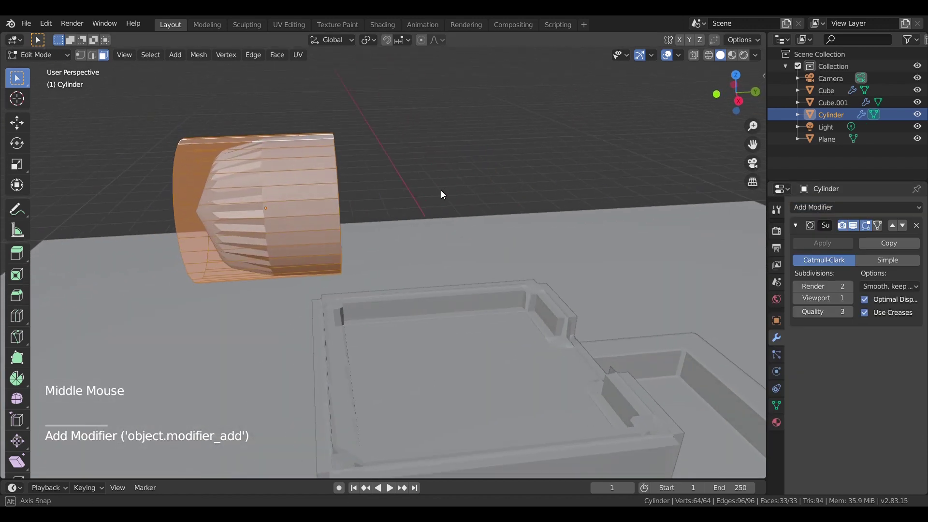
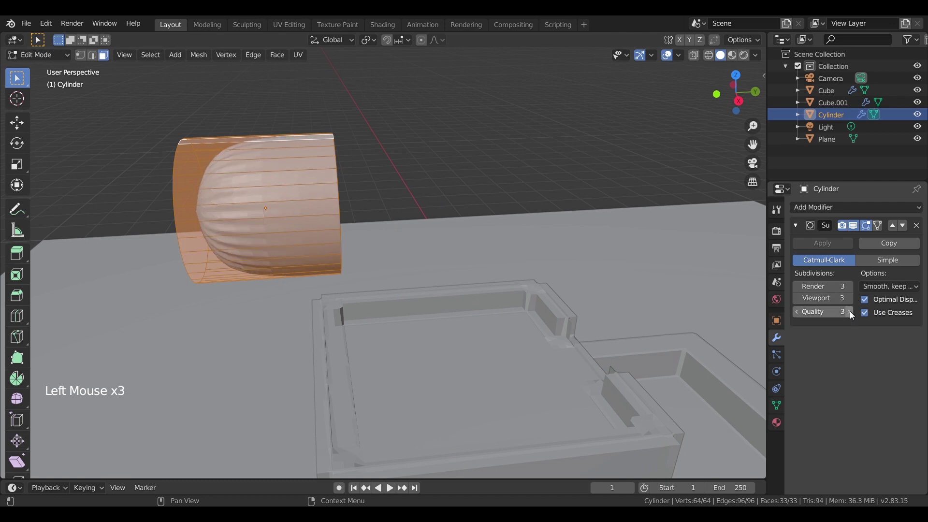
left_click(802, 315)
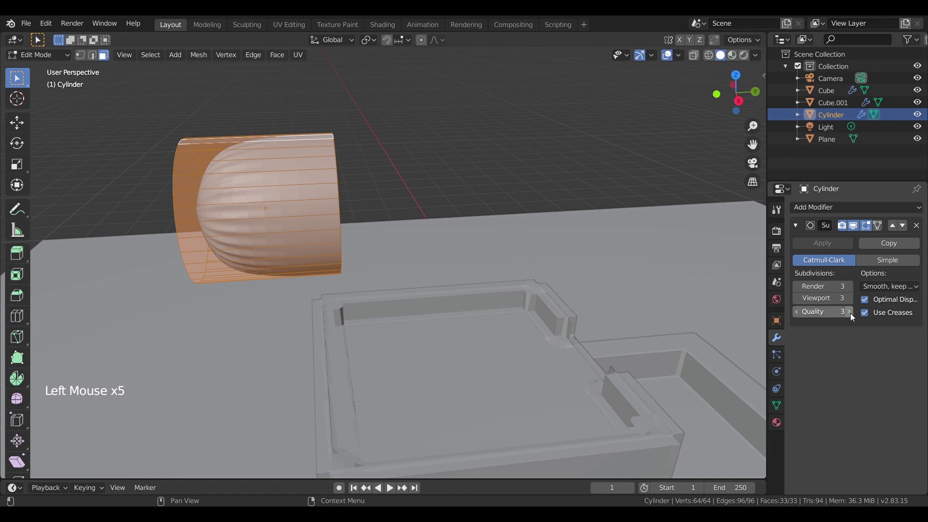
left_click(798, 300)
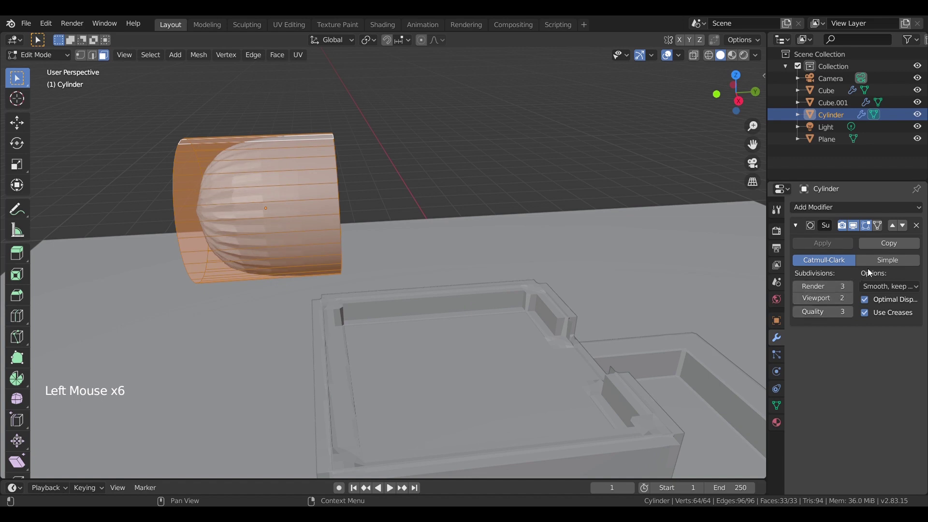
left_click(916, 223)
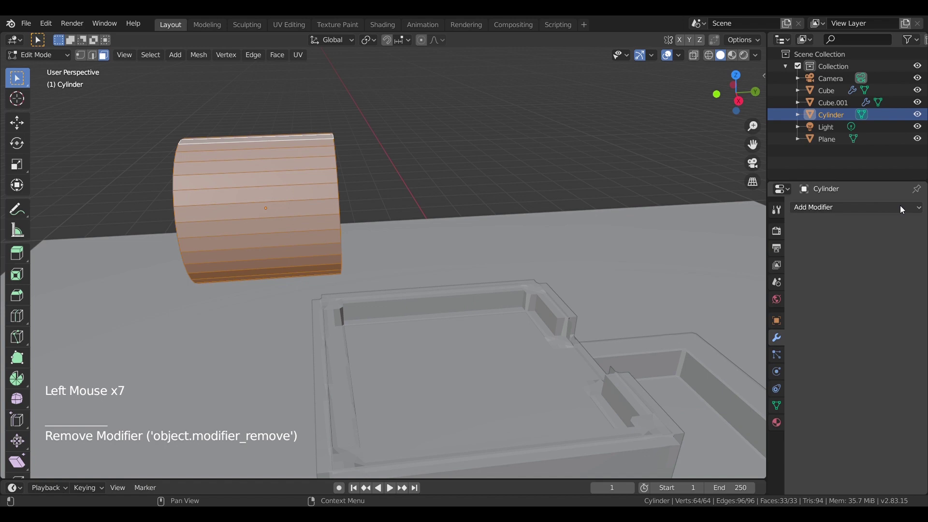
- Add a Bevel modifier to the cylinder (0.1 m, one segment) and view it in wireframe
left_click(904, 211)
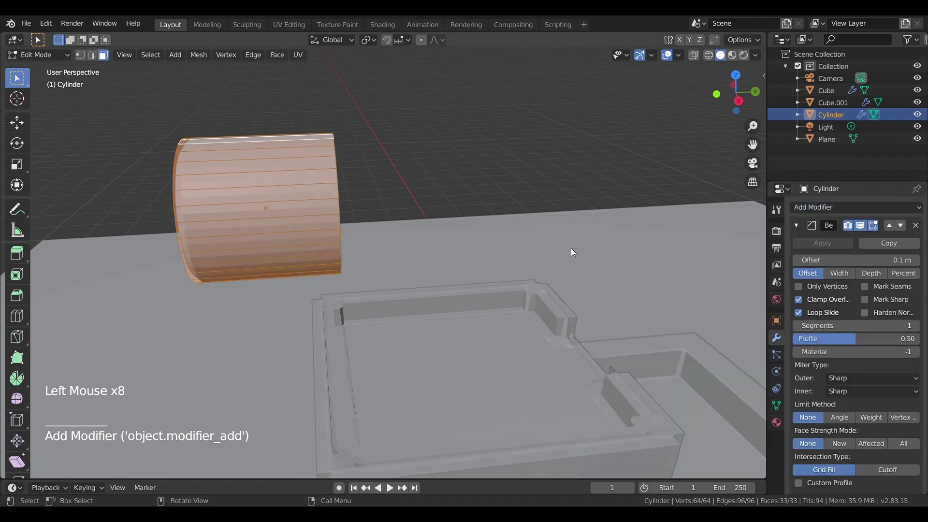
middle_click(345, 207)
middle_click(326, 202)
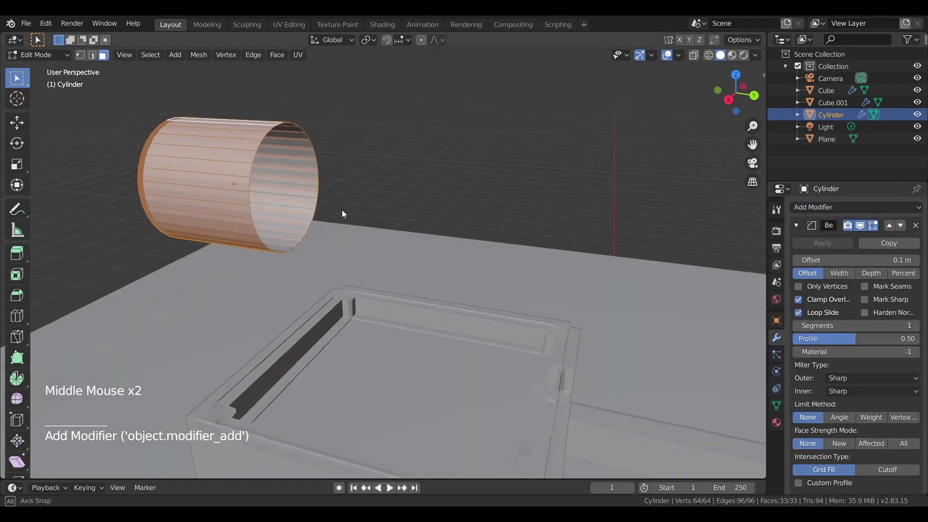
scroll("up", 3)
middle_click(307, 215)
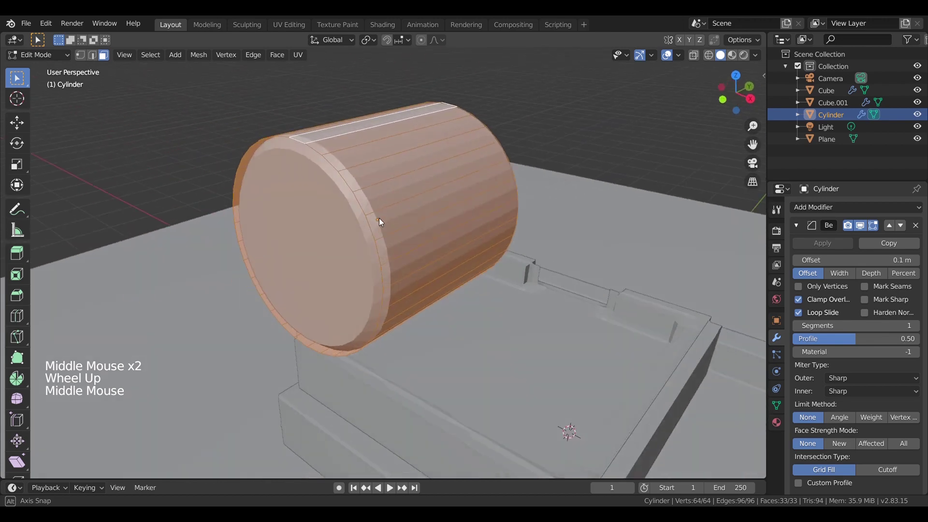
middle_click(235, 175)
middle_click(348, 166)
middle_click(346, 146)
left_click(296, 99)
left_click(581, 96)
middle_click(299, 186)
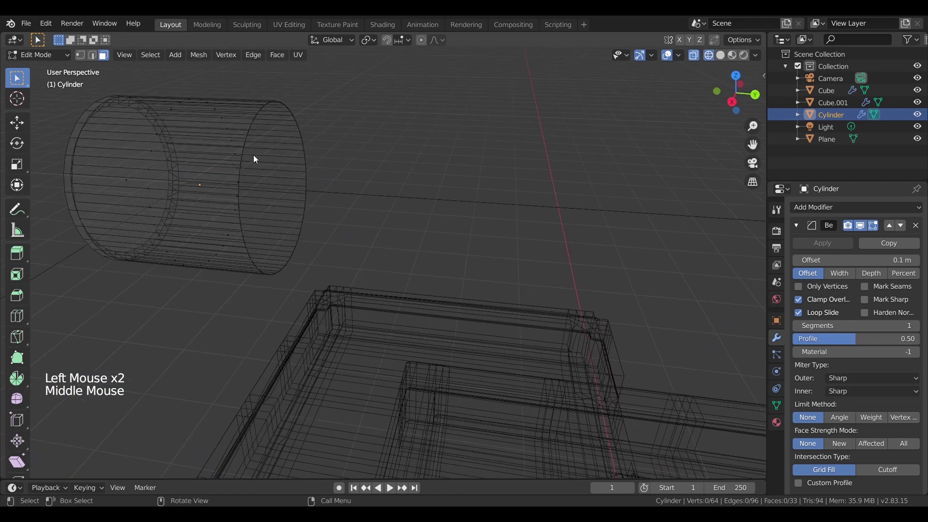
- Select the open end's rim loop and extrude it to thicken the tube wall
left_click(240, 86)
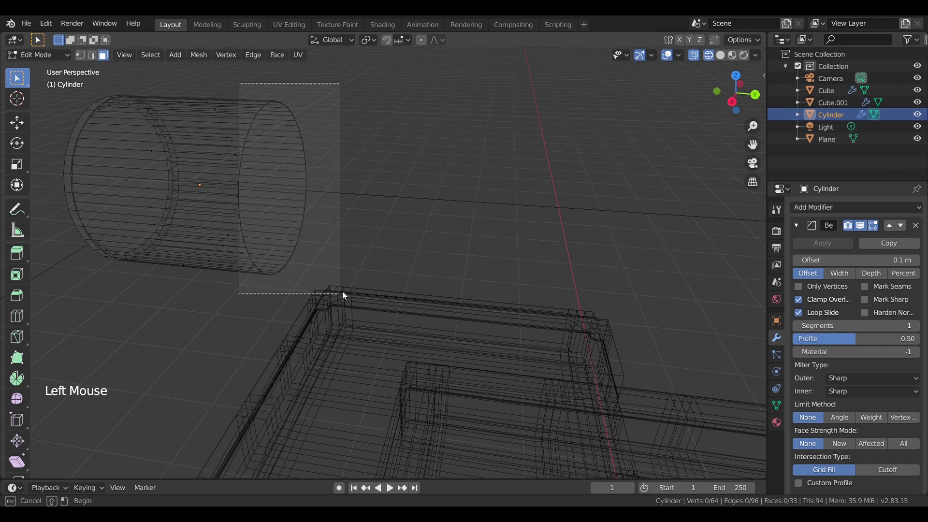
middle_click(331, 216)
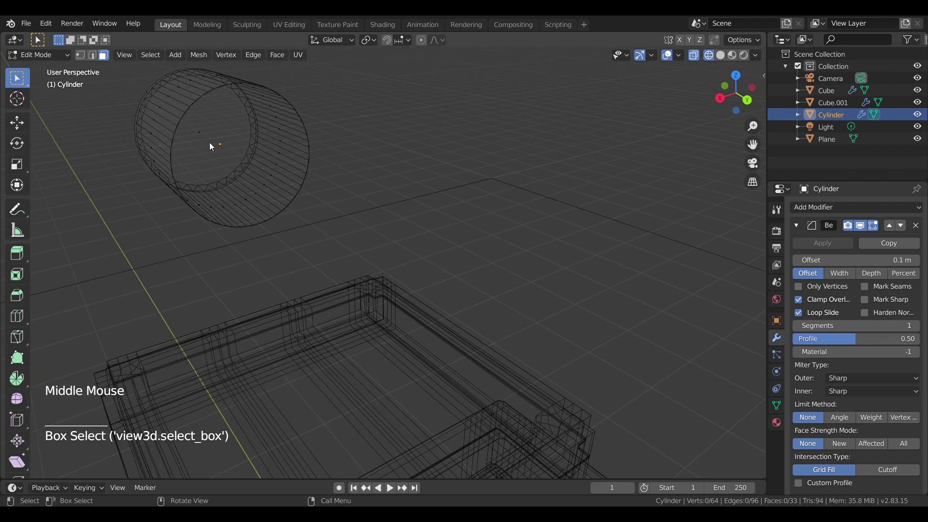
middle_click(298, 144)
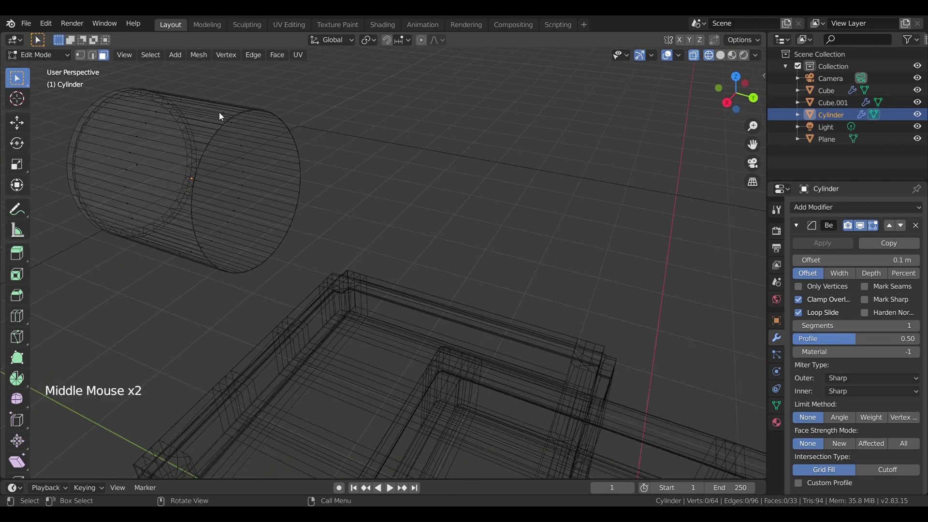
left_click(193, 157)
middle_click(293, 234)
left_click(94, 60)
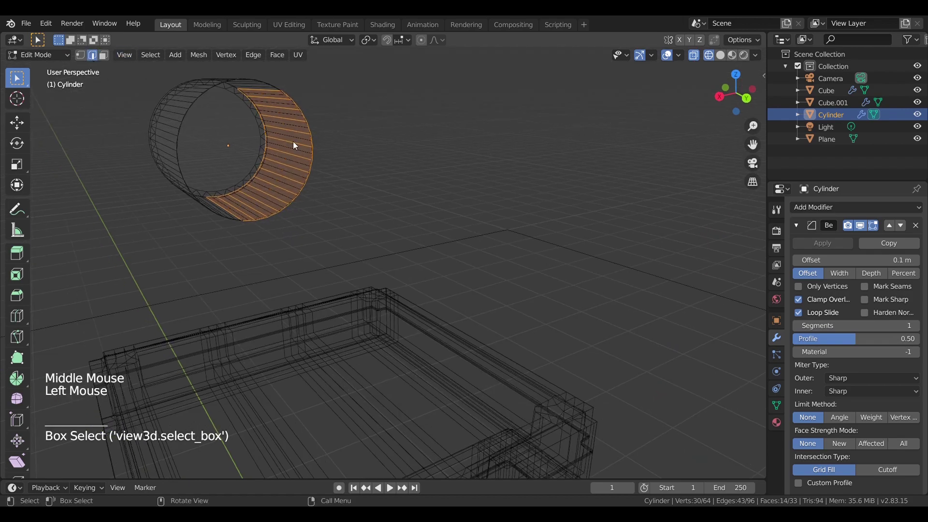
left_click(413, 169)
middle_click(338, 163)
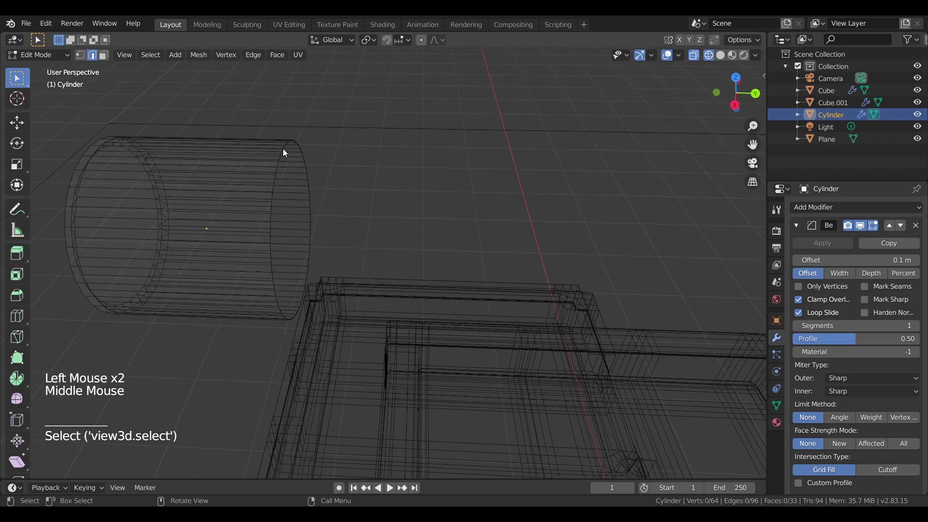
left_click(234, 137)
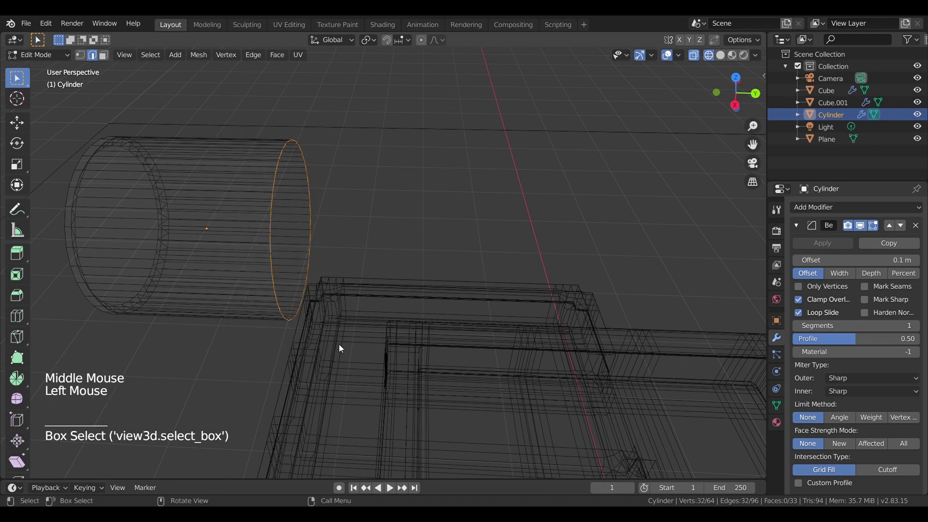
middle_click(331, 301)
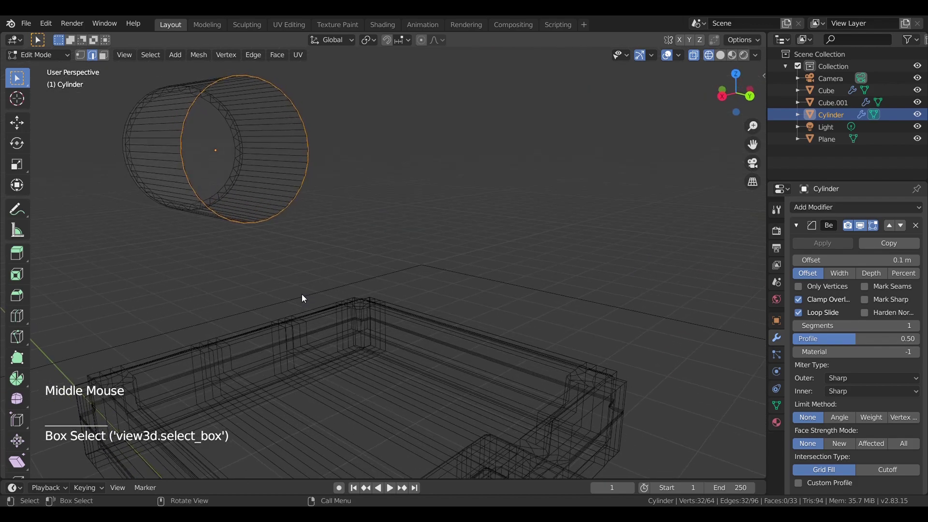
key("e")
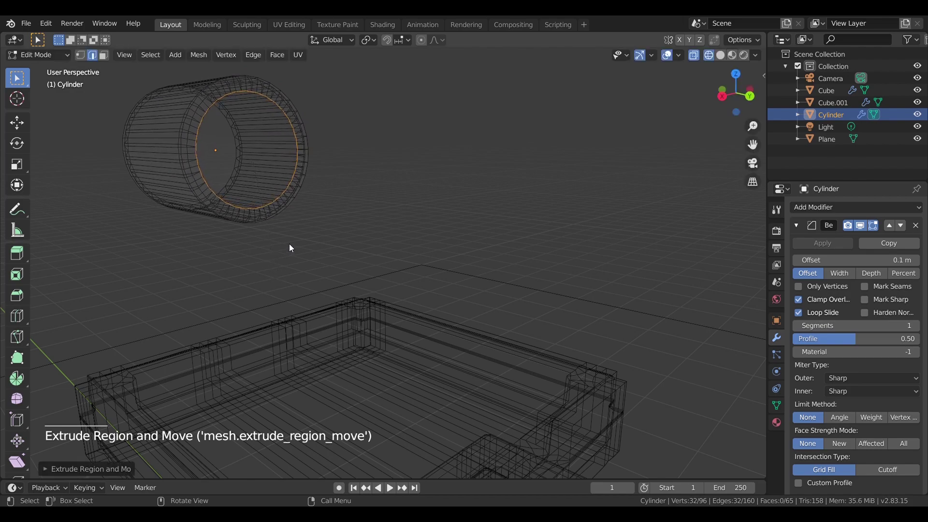
- Check the thickened walls in Solid shading, then leave Edit Mode back to Object Mode
middle_click(308, 248)
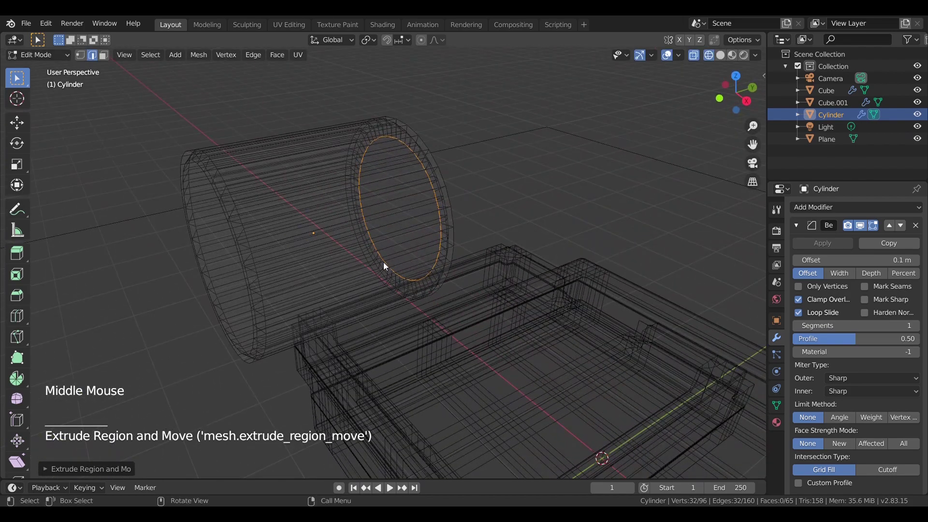
middle_click(382, 262)
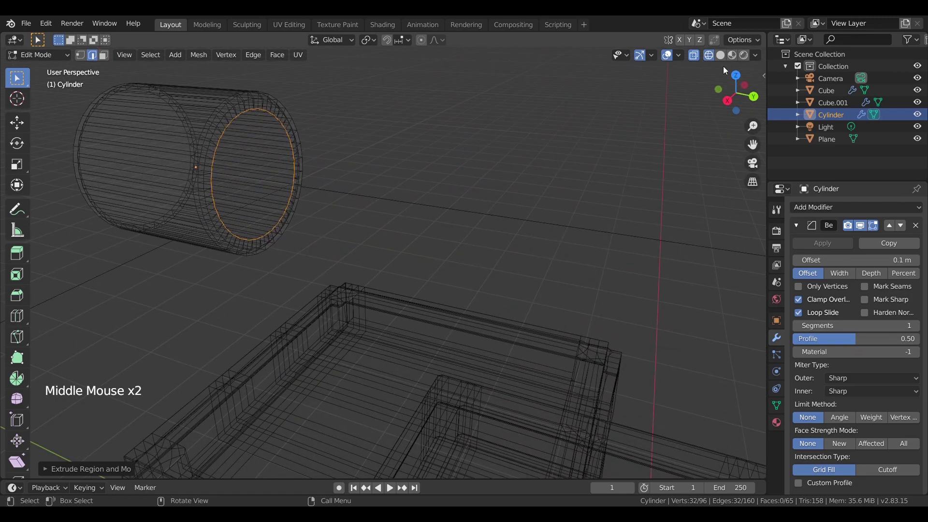
left_click(722, 59)
middle_click(302, 176)
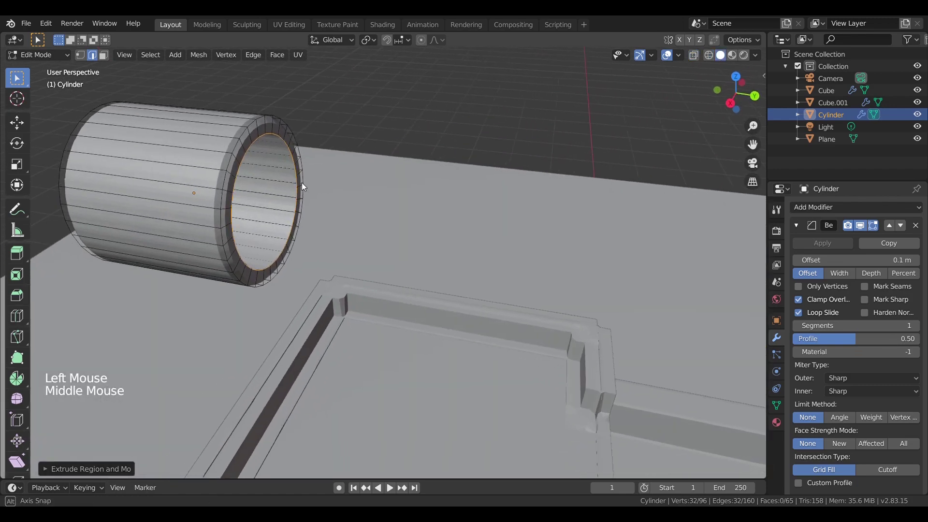
left_click(247, 194)
left_click(205, 214)
middle_click(211, 196)
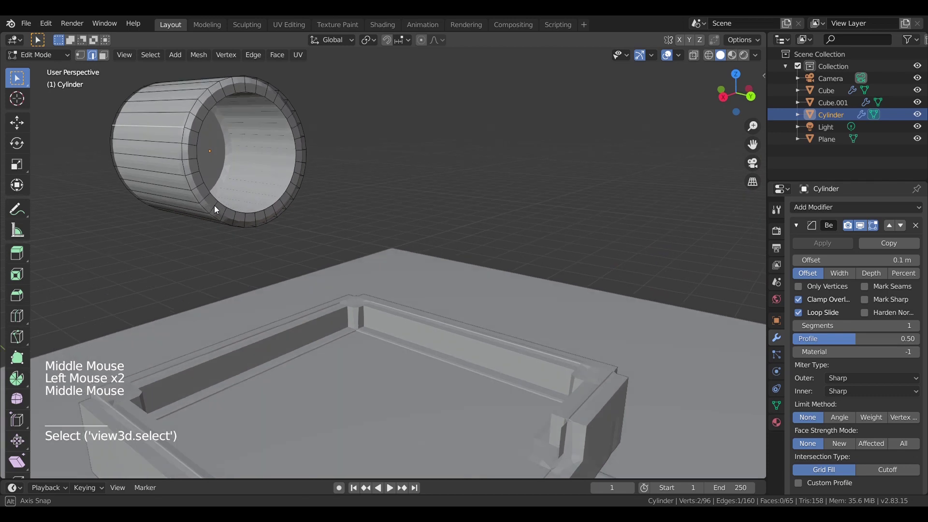
left_click(110, 62)
left_click(201, 172)
left_click(170, 133)
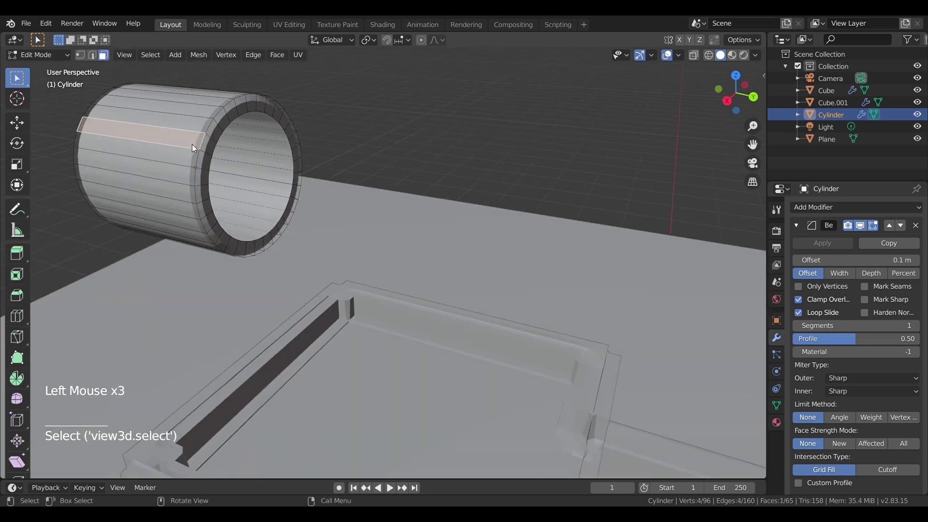
key("Tab")
right_click(166, 144)
- Orbit the scene to inspect the tube above the tray
middle_click(249, 169)
middle_click(261, 182)
scroll("down", 3)
middle_click(284, 189)
middle_click(402, 257)
scroll("down", 3)
middle_click(315, 212)
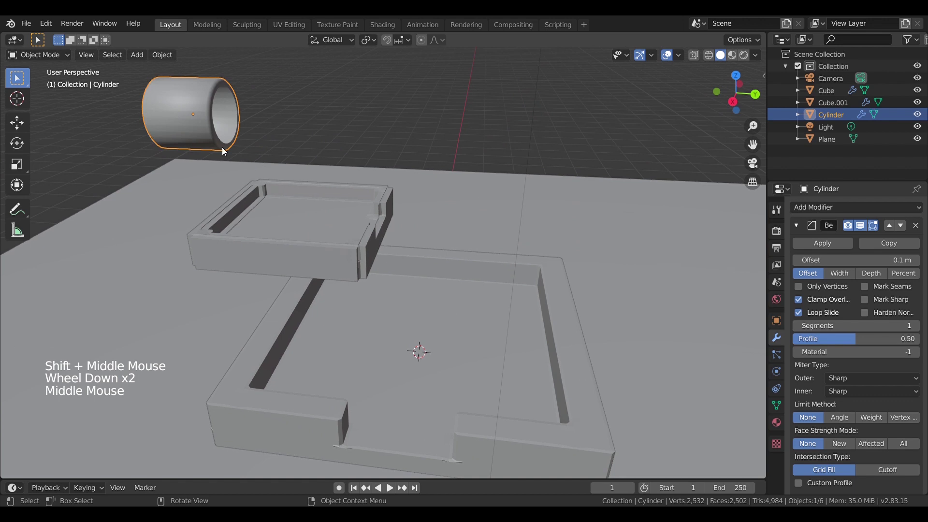
- Select Cube.001, the ground Plane, then the Cylinder to show its physics options
left_click(342, 261)
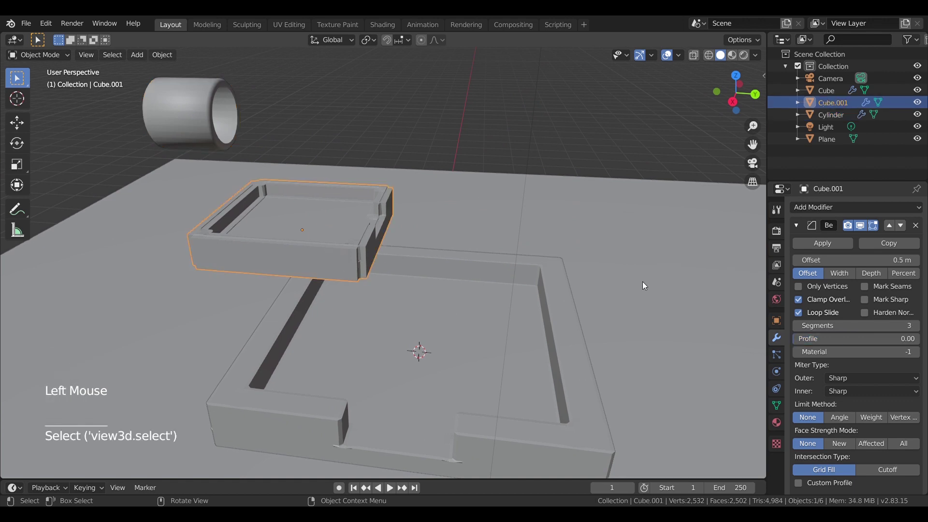
left_click(645, 288)
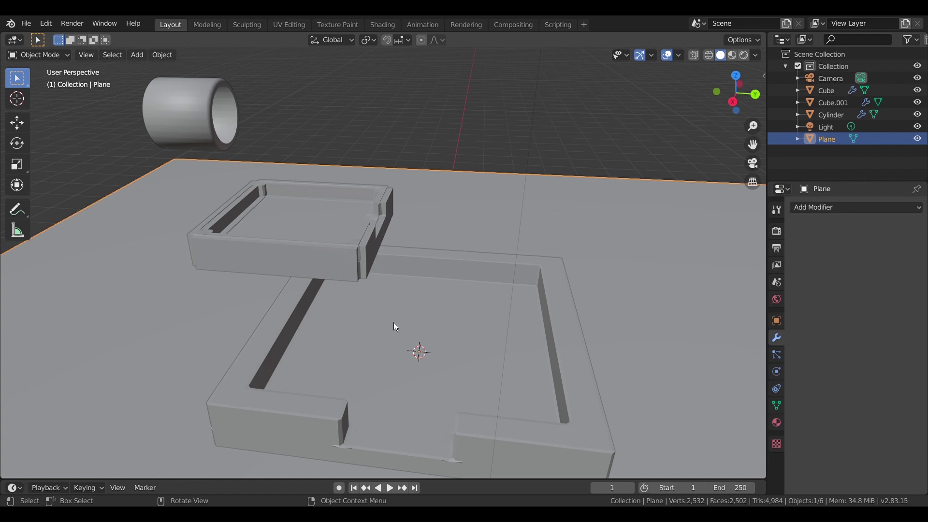
left_click(333, 272)
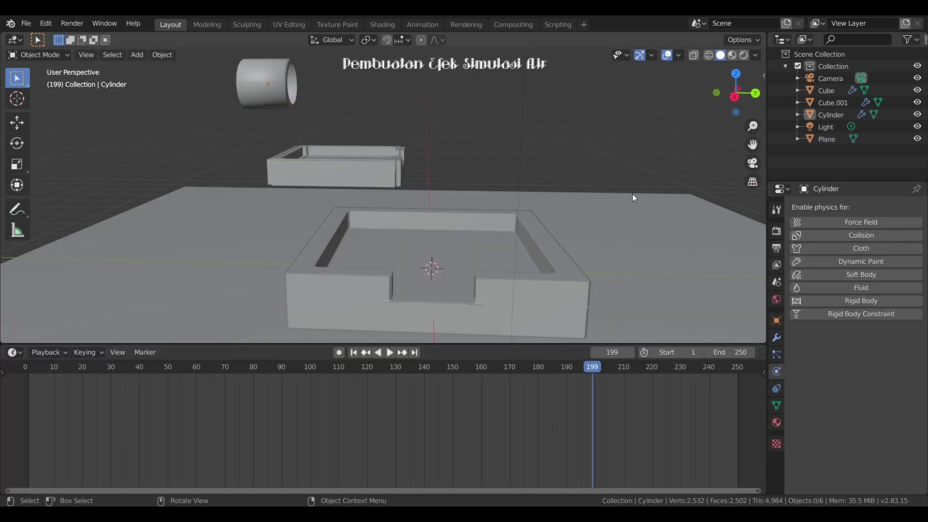
- Add a new cube Cube.002 and enter Edit Mode with edge select and wireframe view
left_click(498, 279)
key("shift+a")
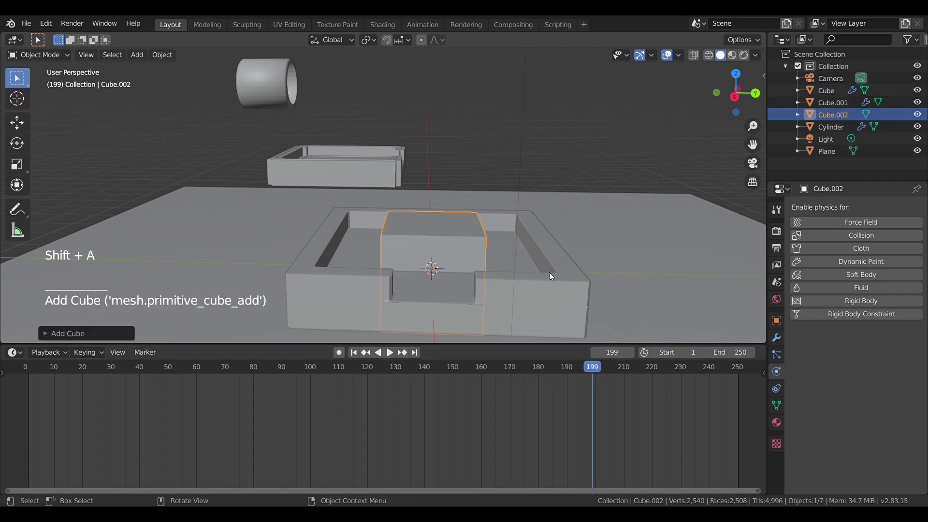
left_click(392, 189)
key("Tab")
left_click(394, 212)
left_click(375, 205)
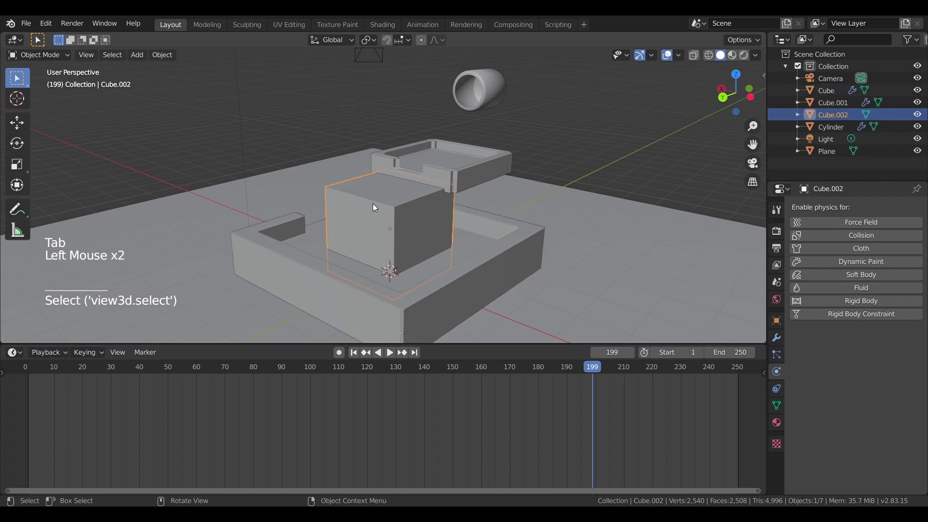
key("Tab")
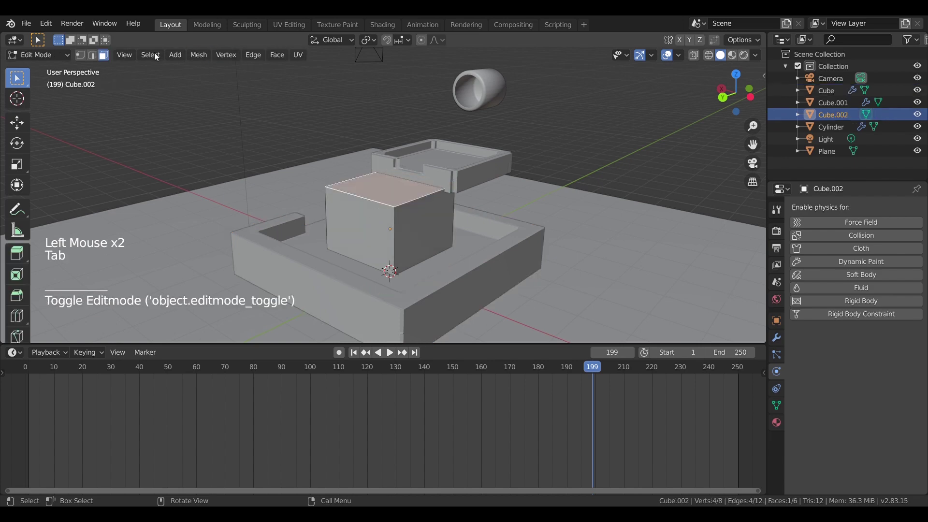
left_click(94, 57)
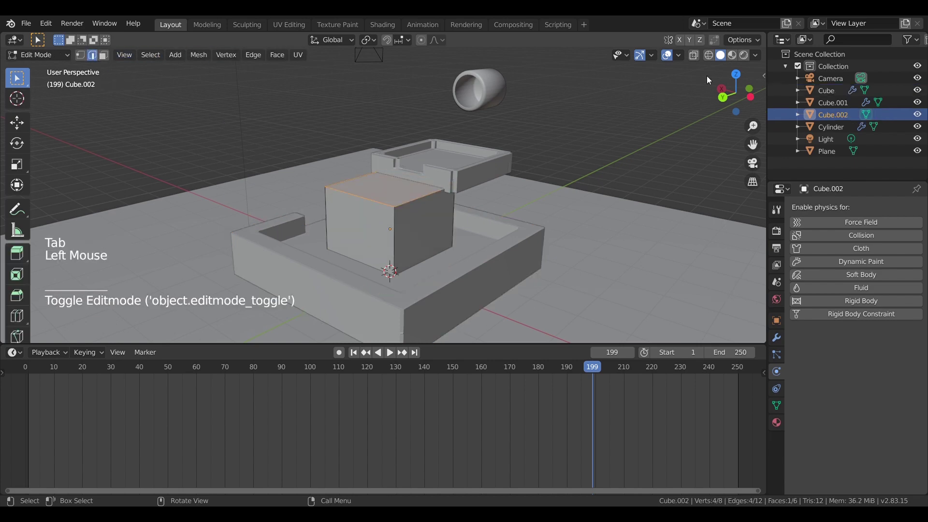
left_click(716, 58)
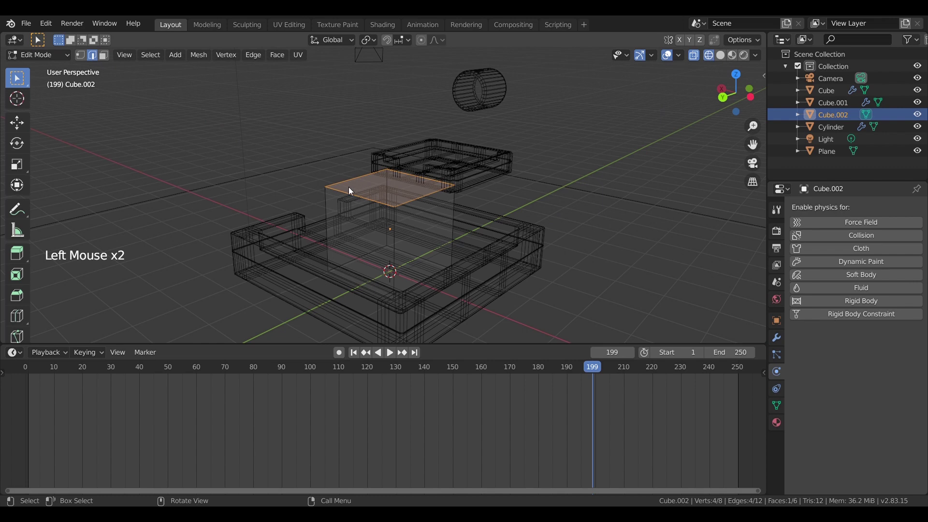
- From the Right view, move the cube's top, right and left edges outward around the scene
left_click(484, 169)
left_click(325, 157)
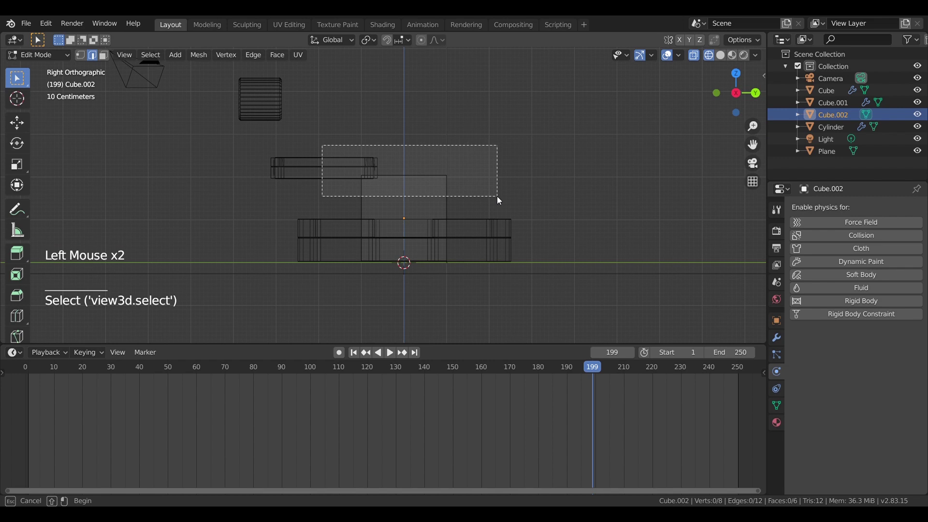
middle_click(503, 152)
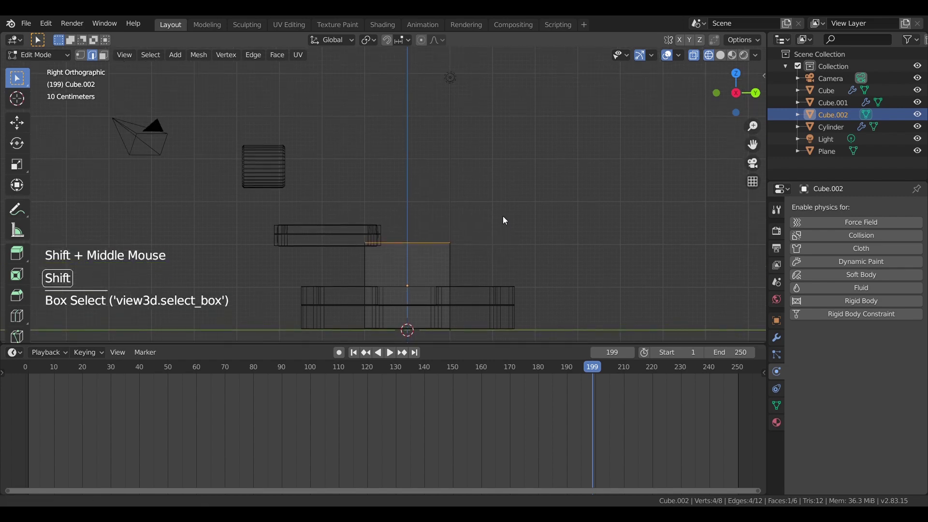
key("g")
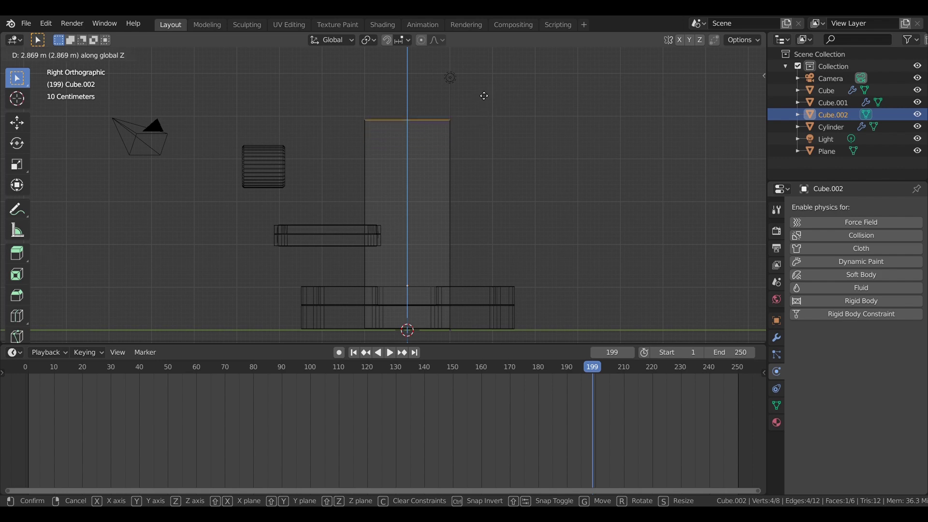
left_click(495, 194)
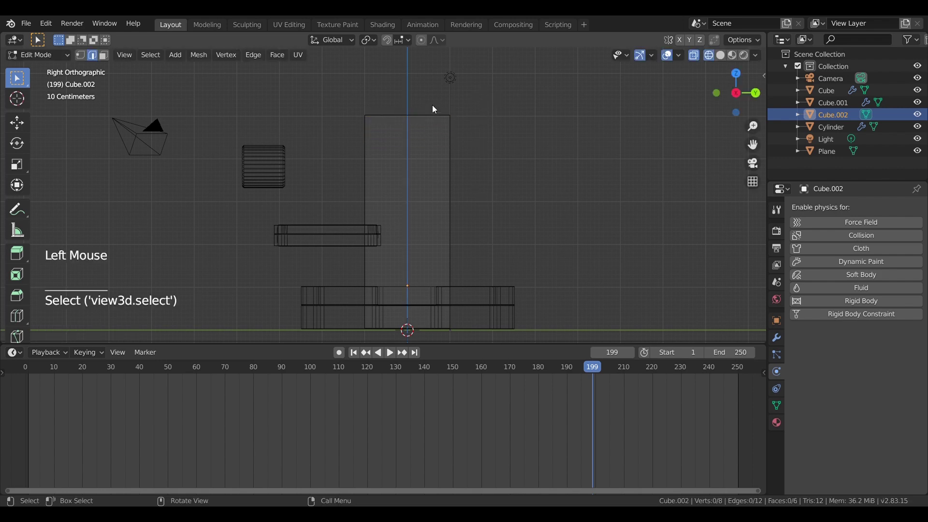
left_click(436, 122)
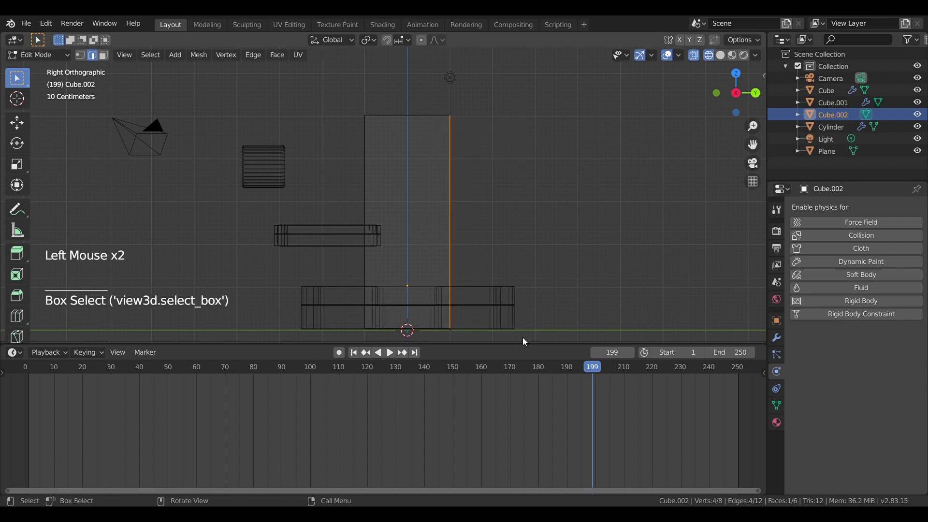
key("g")
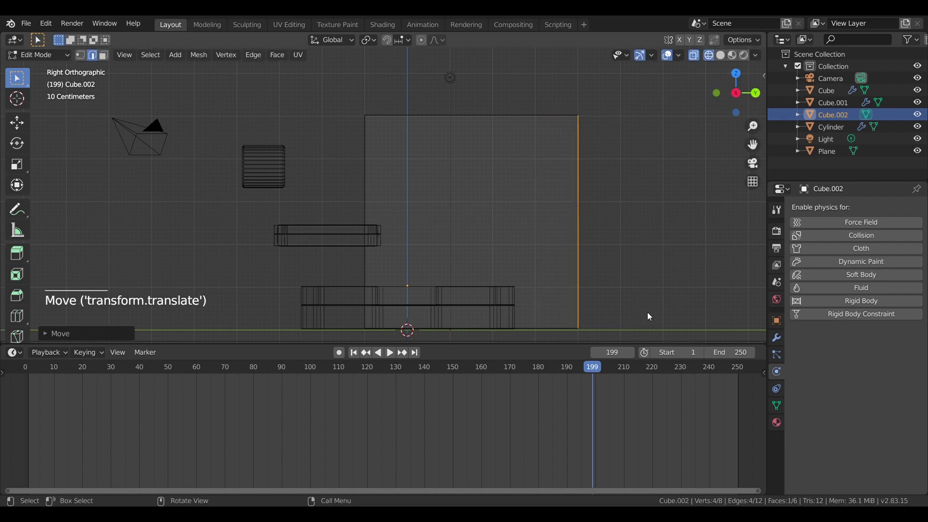
left_click(336, 104)
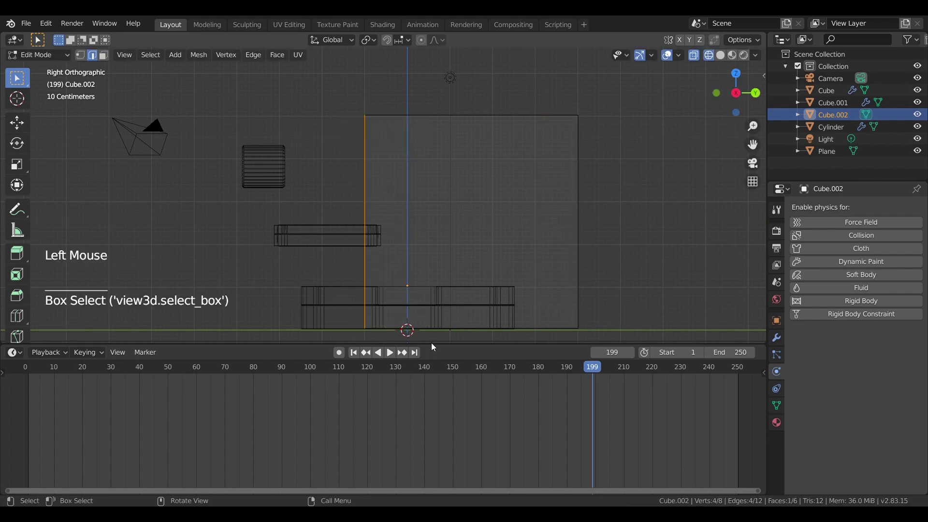
key("g")
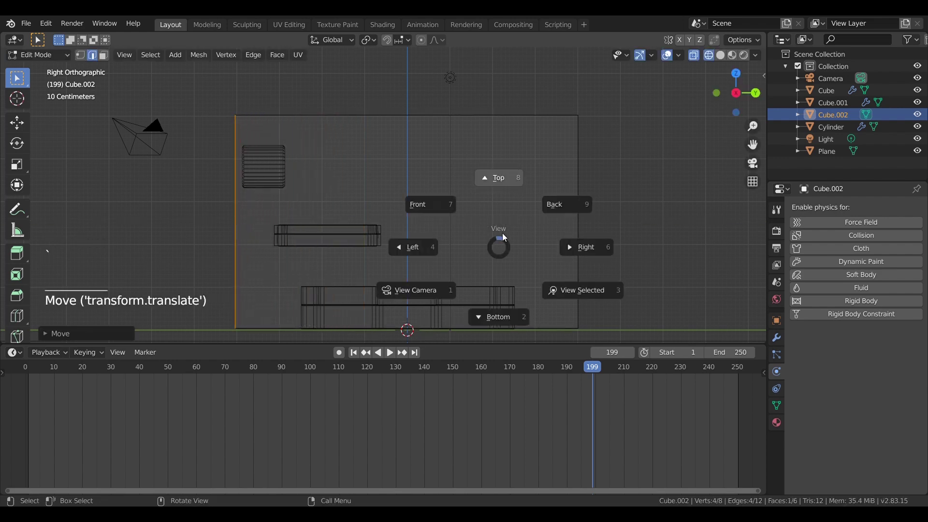
- From the Back view, push the box's right and left edges outward to enclose the trays
key("`")
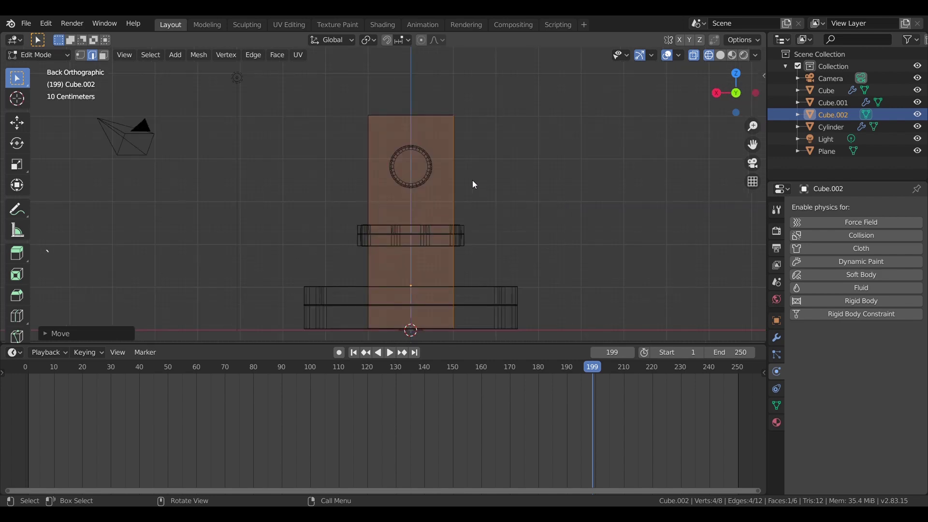
left_click(524, 173)
key("g")
left_click(427, 112)
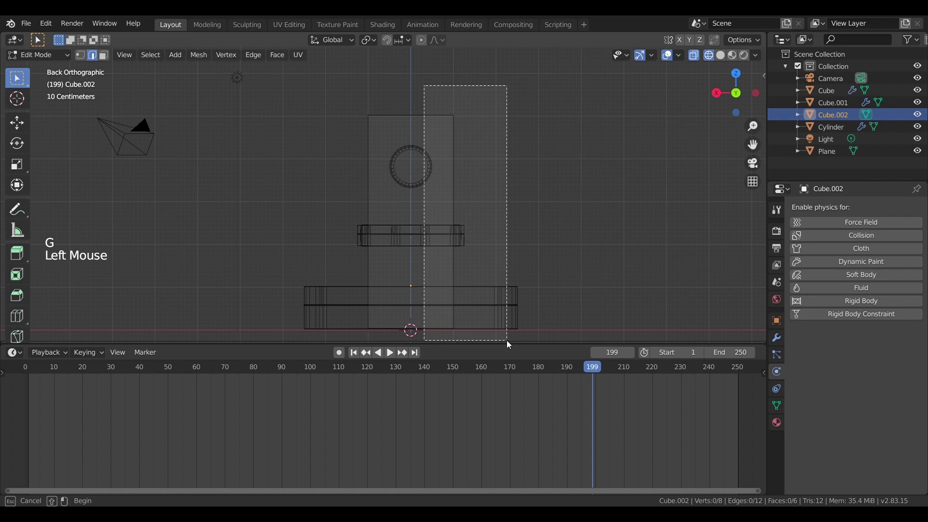
key("x")
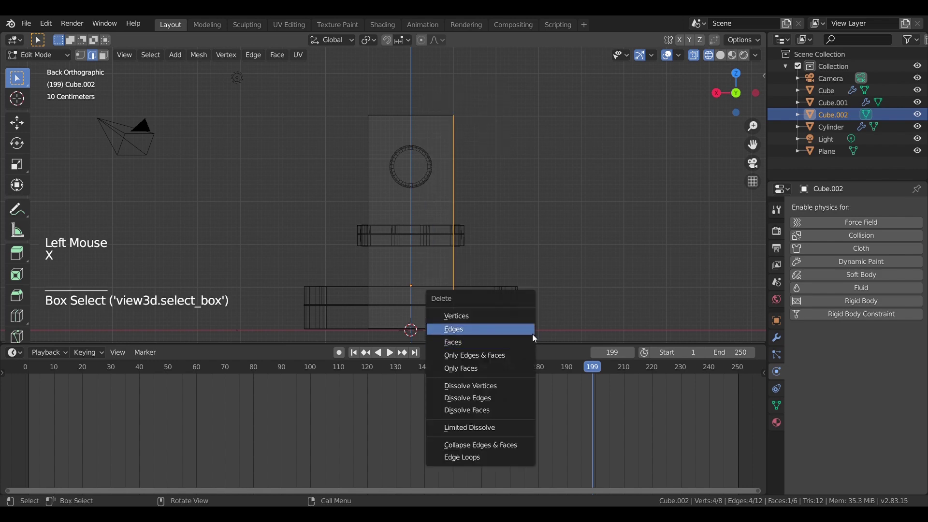
key("g")
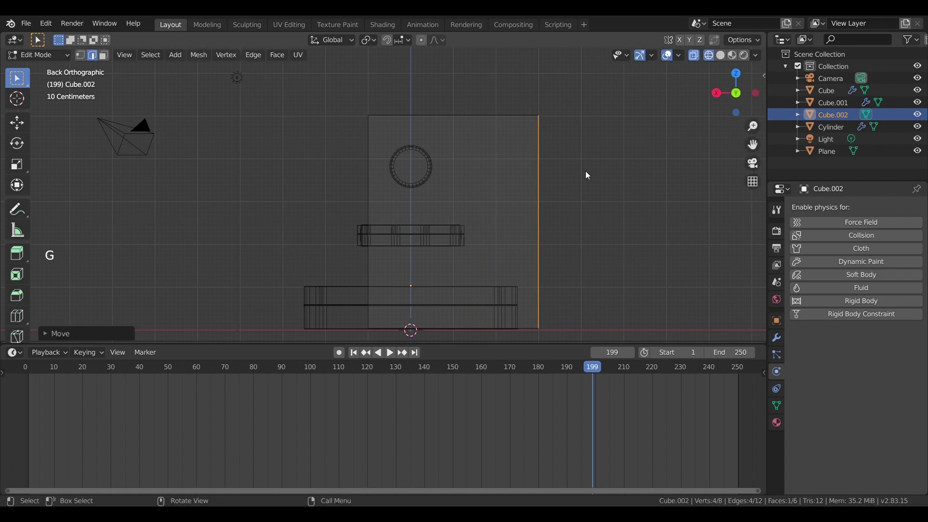
left_click(337, 150)
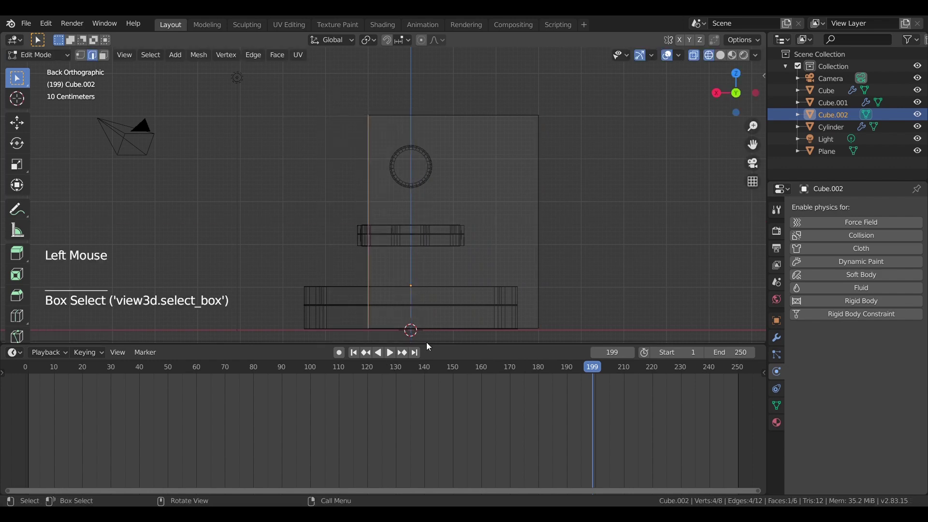
key("g")
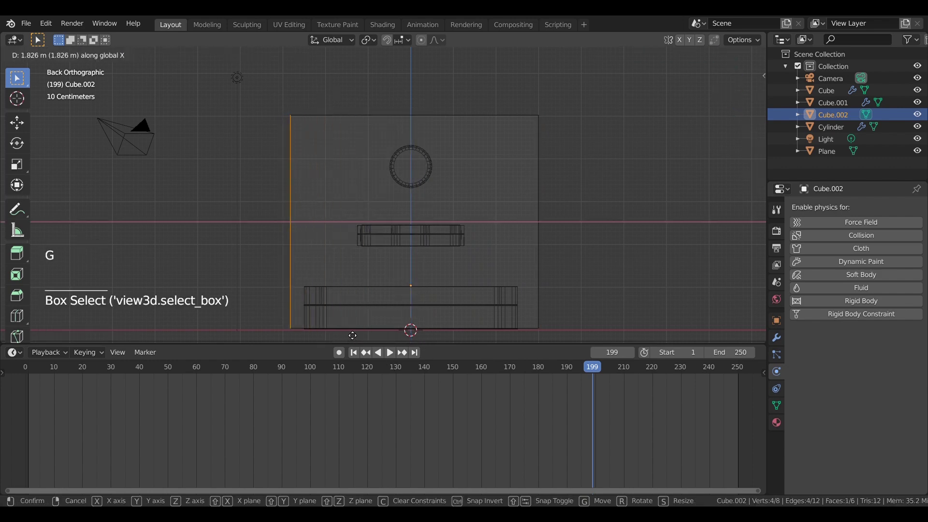
- Inspect the whole enclosing box and finish editing its mesh
middle_click(598, 238)
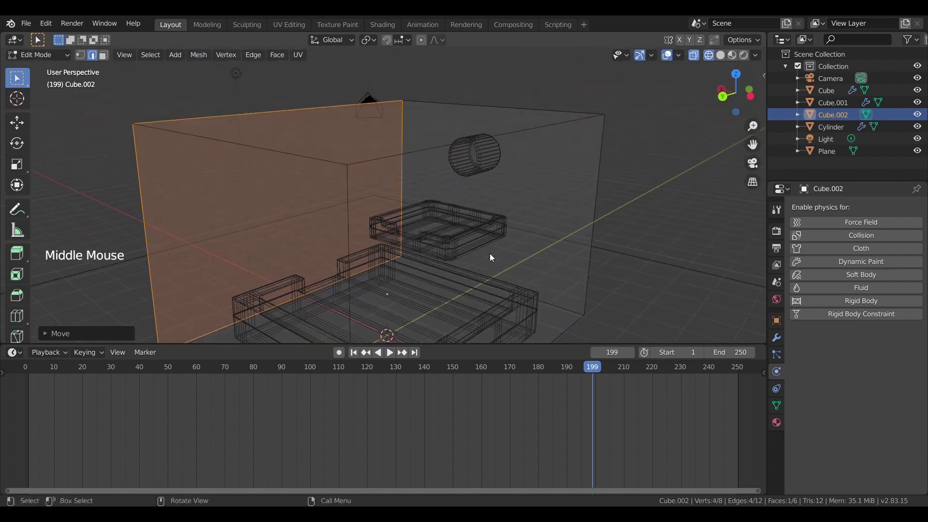
left_click(353, 174)
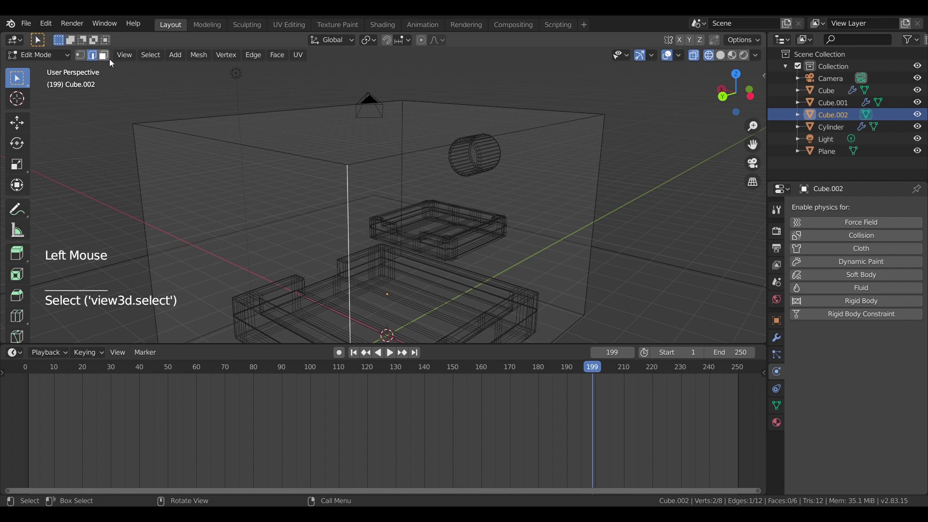
key("Tab")
left_click(351, 171)
- Enable Fluid physics on Cube.002 as a liquid Domain, resolution 64, cache type Final
scroll("down", 3)
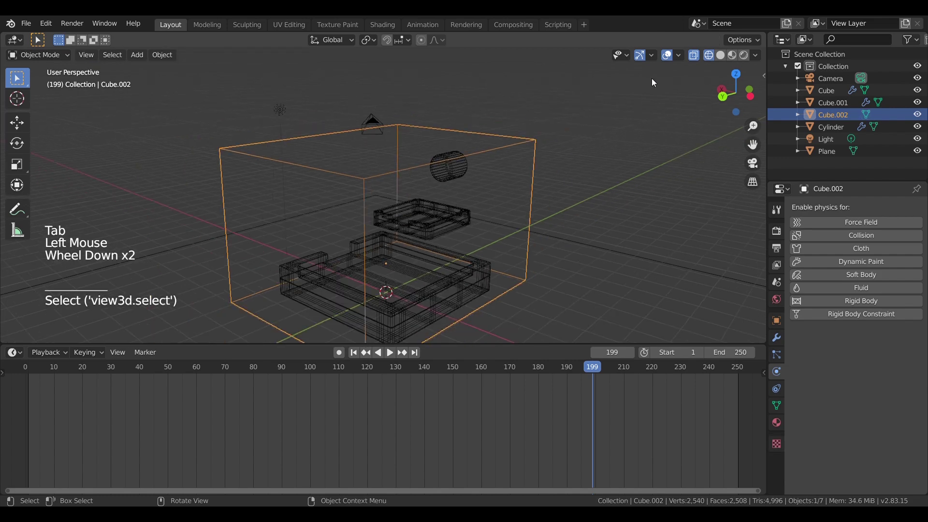
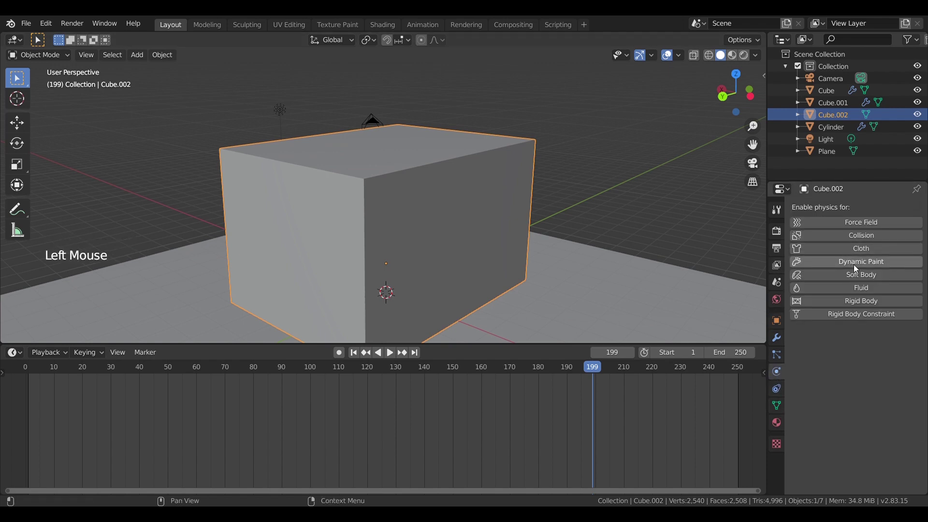
left_click(861, 290)
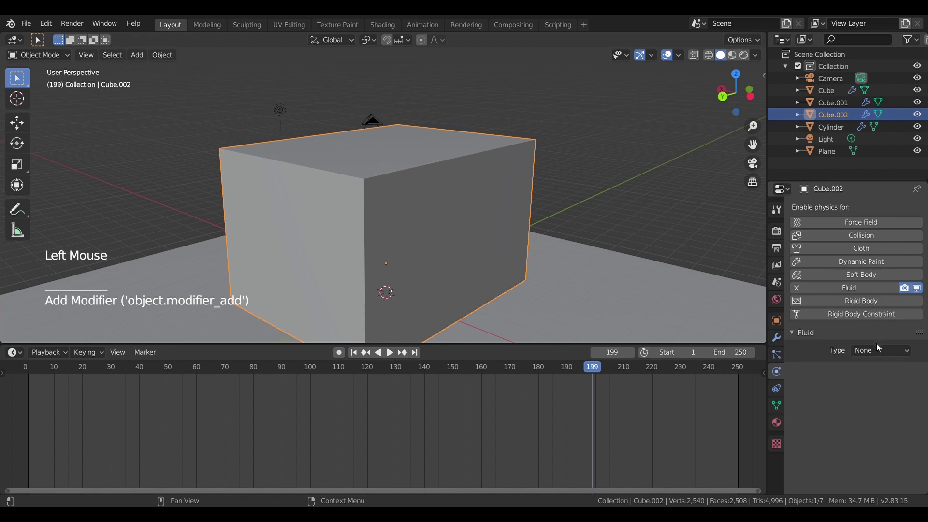
left_click(878, 352)
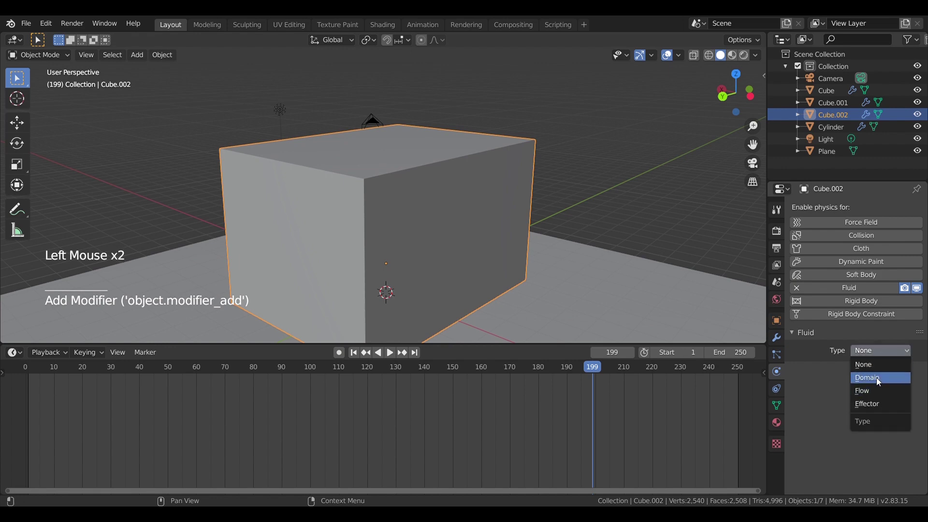
left_click(888, 390)
scroll("down", 3)
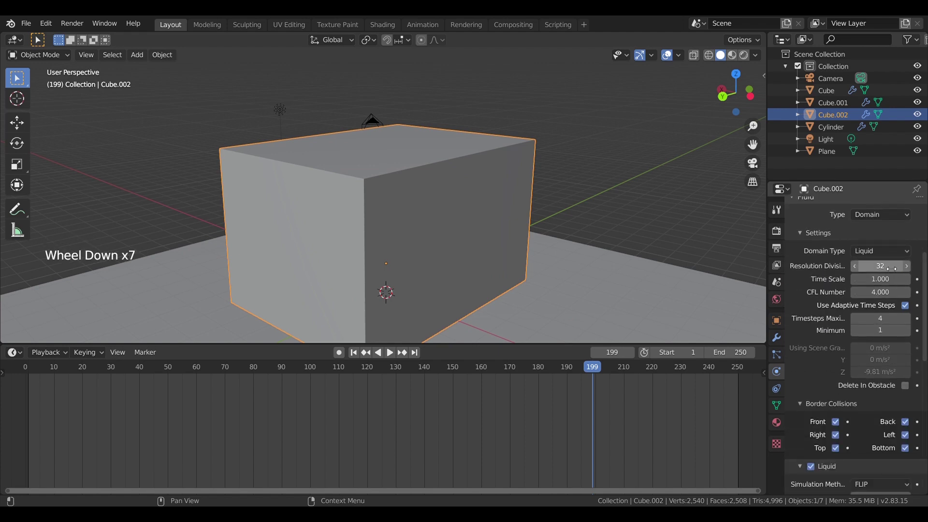
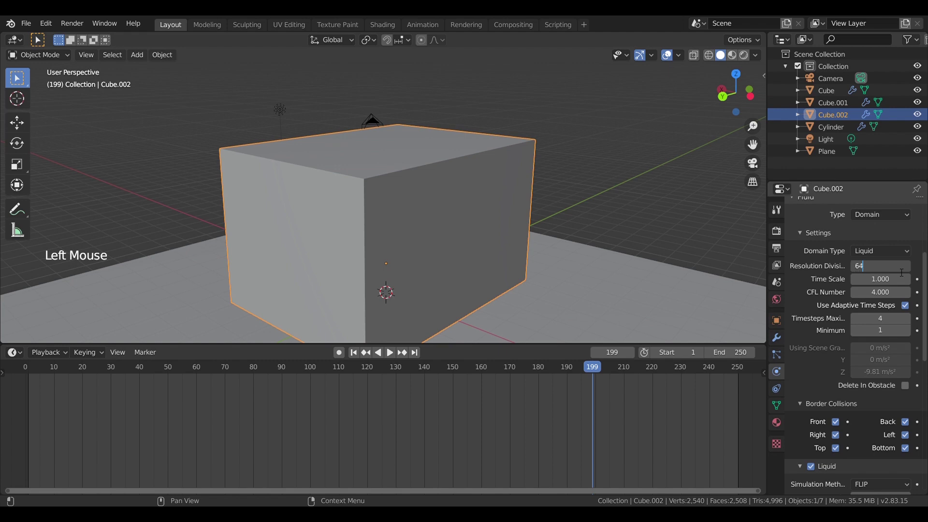
scroll("down", 3)
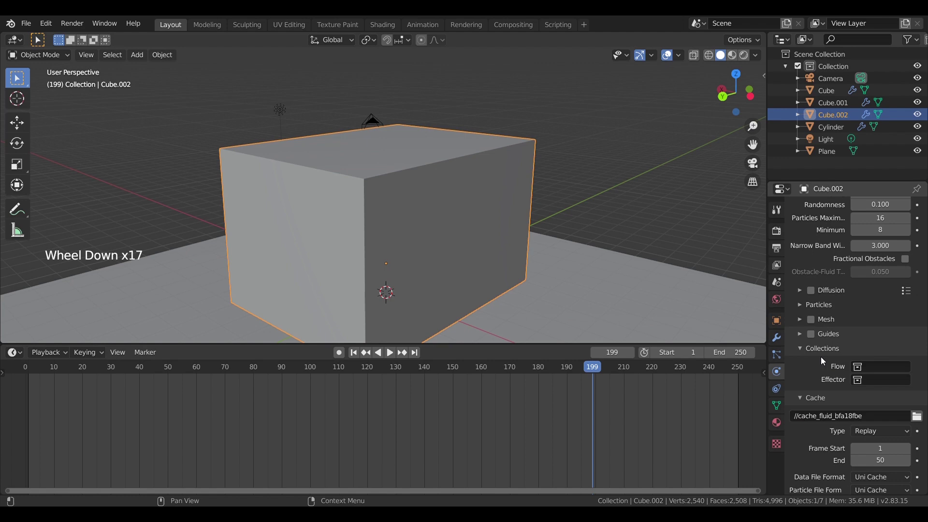
scroll("down", 3)
left_click(883, 409)
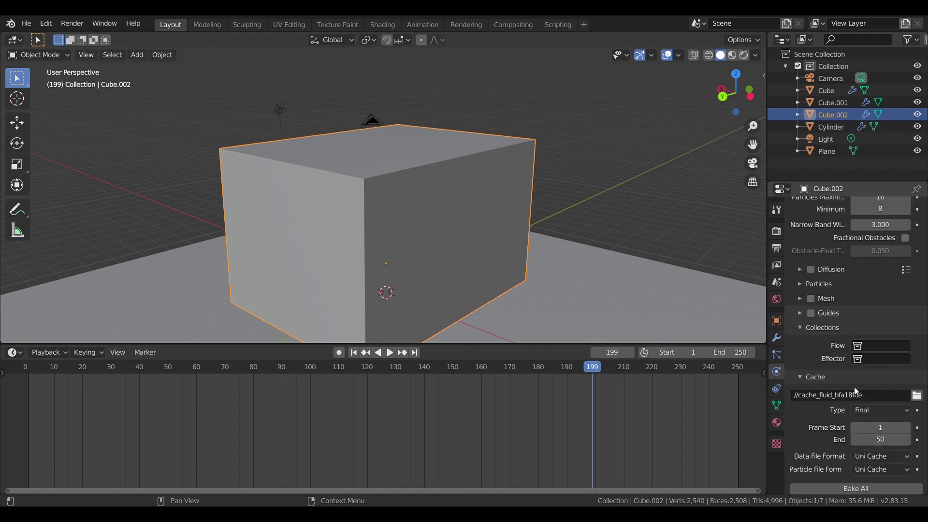
- Set Cube.002's Viewport Display to Wire so the trays and tube show inside
scroll("up", 3)
scroll("up", 3)
scroll("down", 3)
scroll("down", 3)
scroll("down", 3)
scroll("down", 3)
scroll("up", 3)
left_click(782, 325)
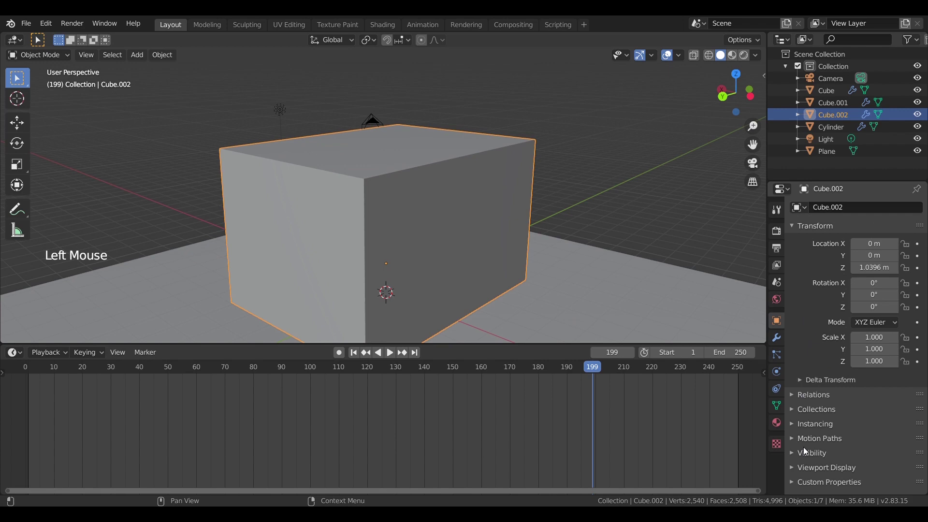
left_click(814, 472)
scroll("down", 3)
left_click(878, 444)
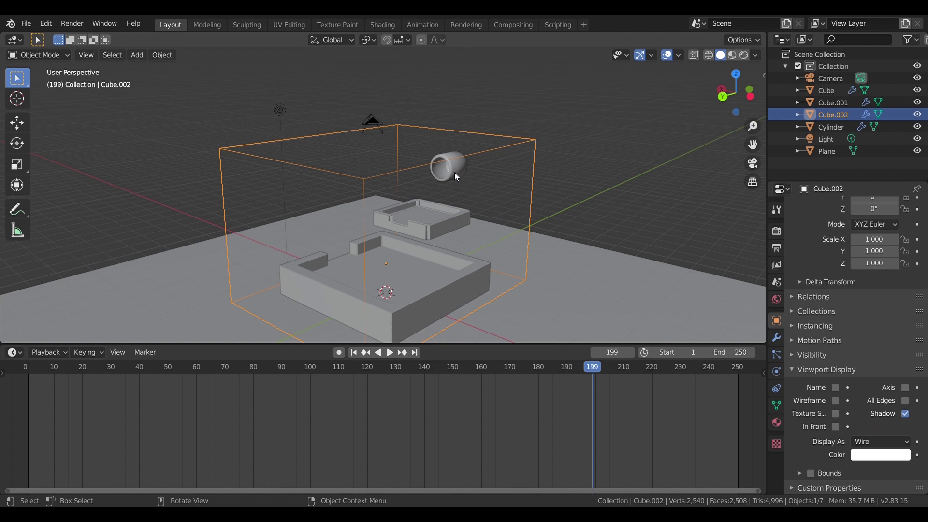
- Give the Cylinder fluid physics of type Flow
left_click(458, 175)
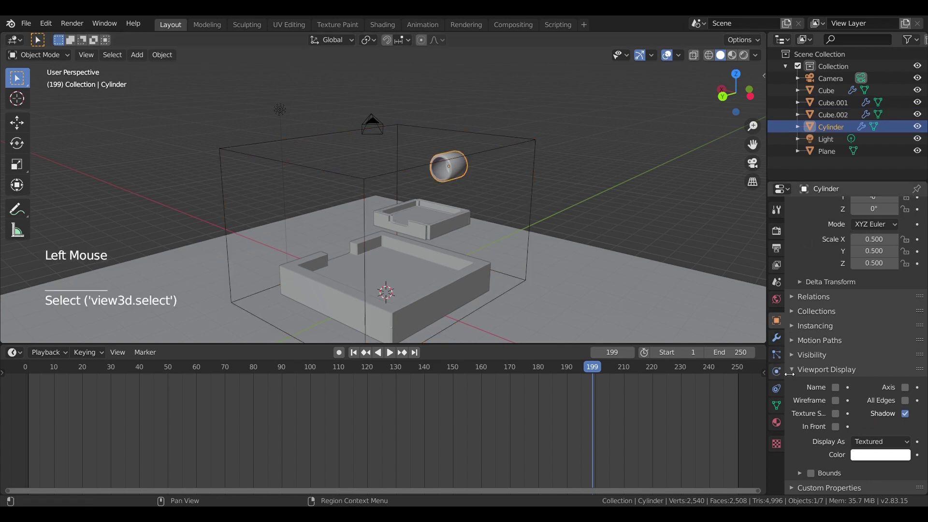
left_click(777, 373)
left_click(863, 288)
left_click(875, 350)
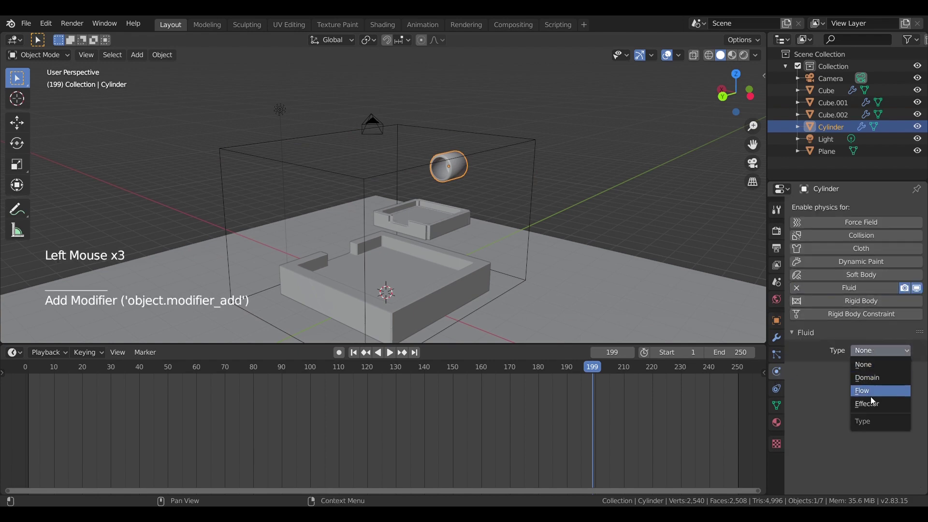
scroll("down", 3)
left_click(886, 283)
- Make the Cylinder flow a liquid inflow with initial velocity enabled, Y velocity 0.2
left_click(891, 278)
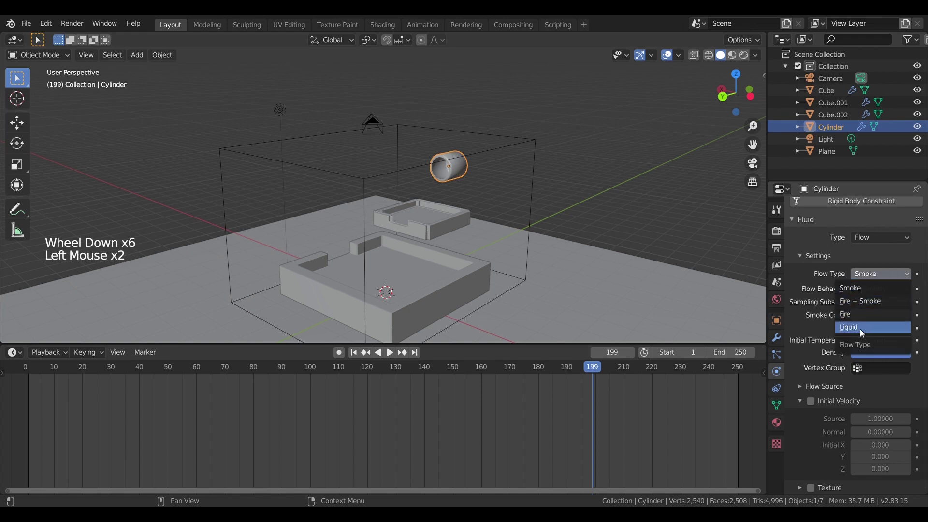
scroll("down", 3)
left_click(874, 373)
scroll("down", 3)
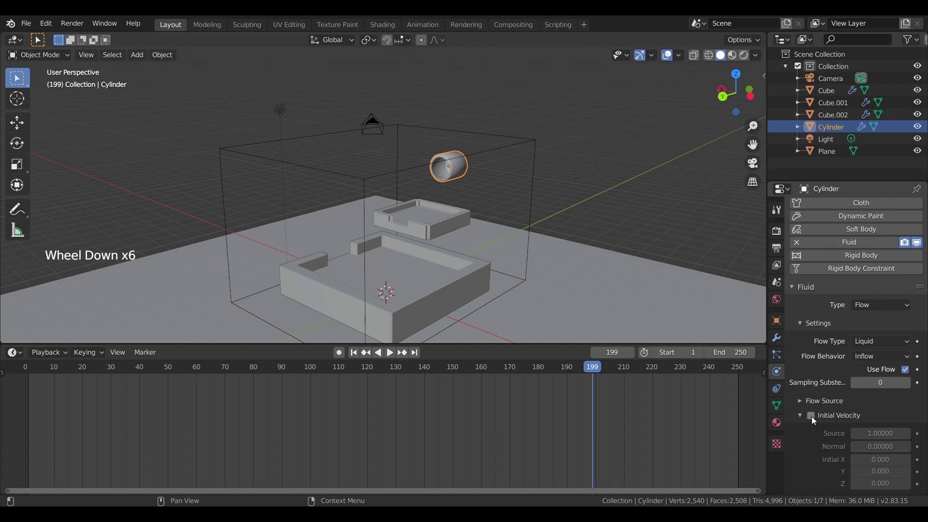
left_click(813, 419)
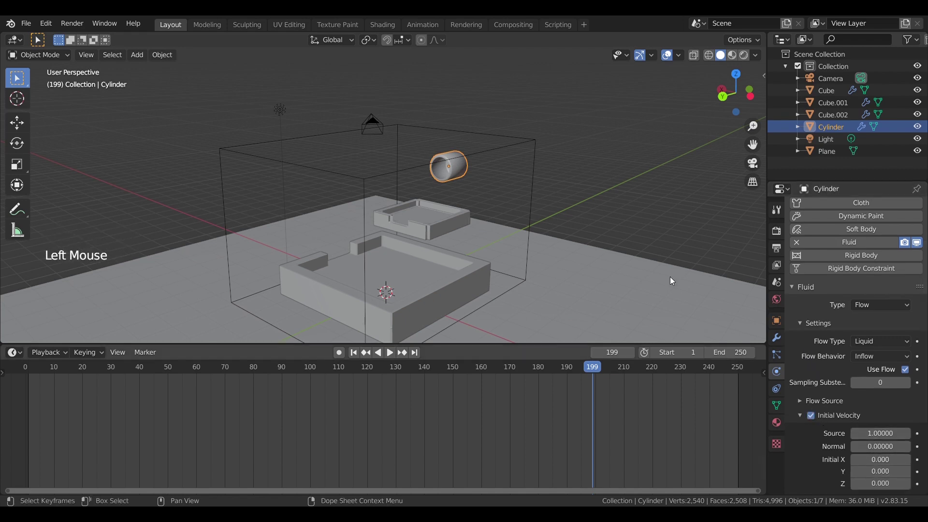
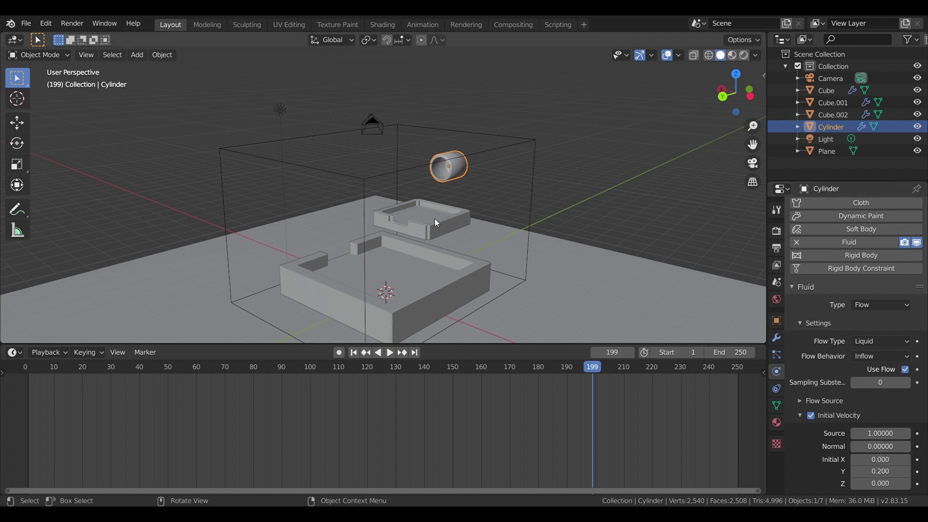
left_click(436, 221)
- Make tray Cube.001 a fluid collision effector
left_click(883, 292)
left_click(891, 350)
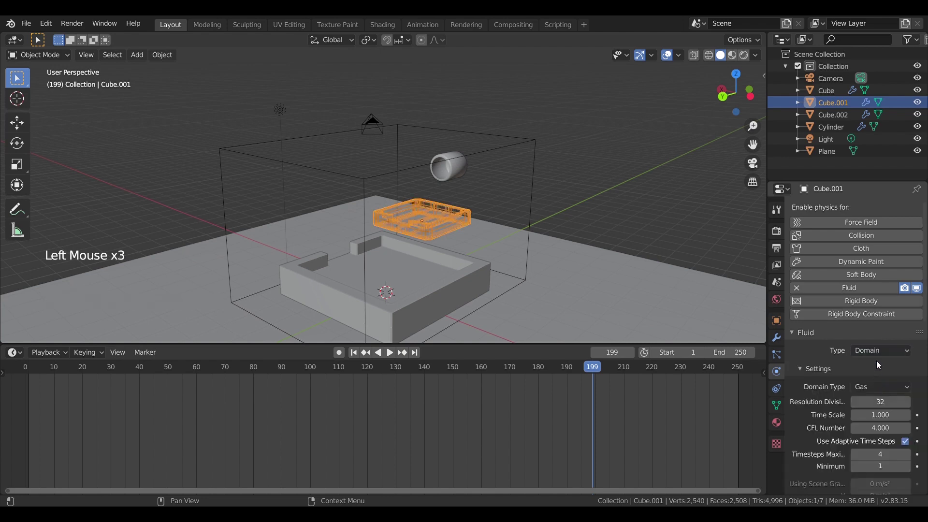
left_click(881, 357)
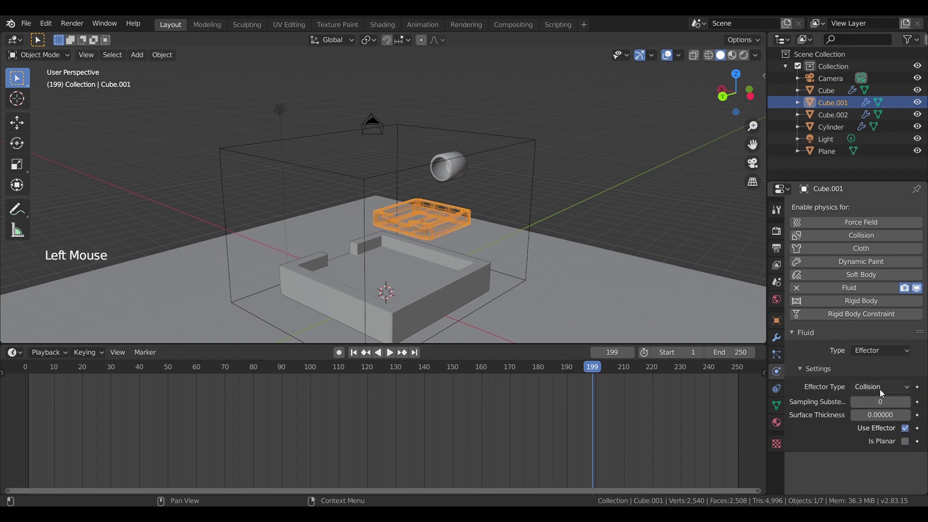
- Make tray Cube a fluid collision effector, then reselect the domain Cube.002
left_click(459, 291)
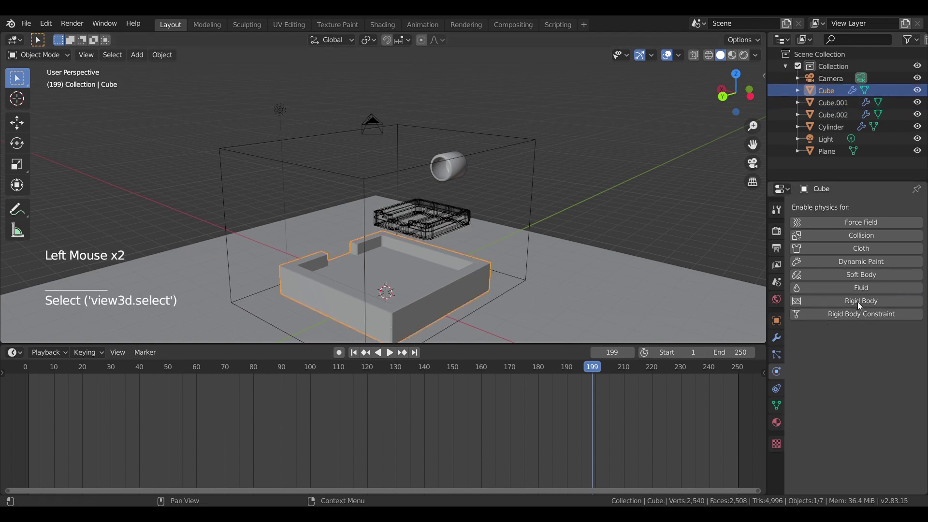
left_click(866, 291)
left_click(872, 352)
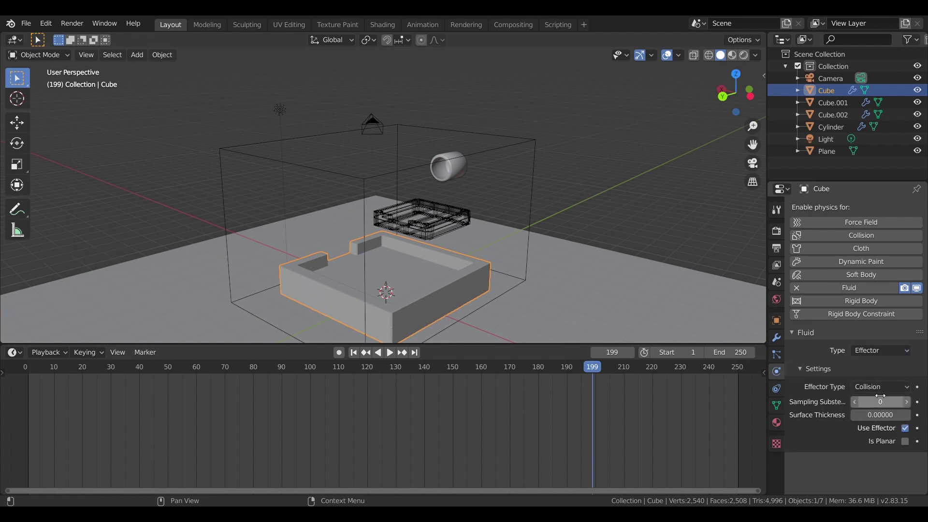
left_click(366, 183)
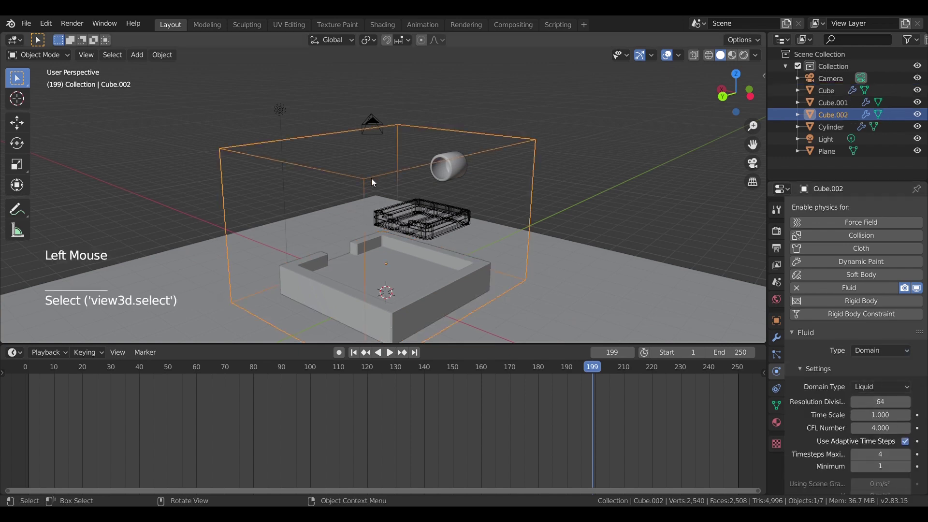
- Bake the whole liquid simulation on the domain Cube.002 as a test
middle_click(386, 180)
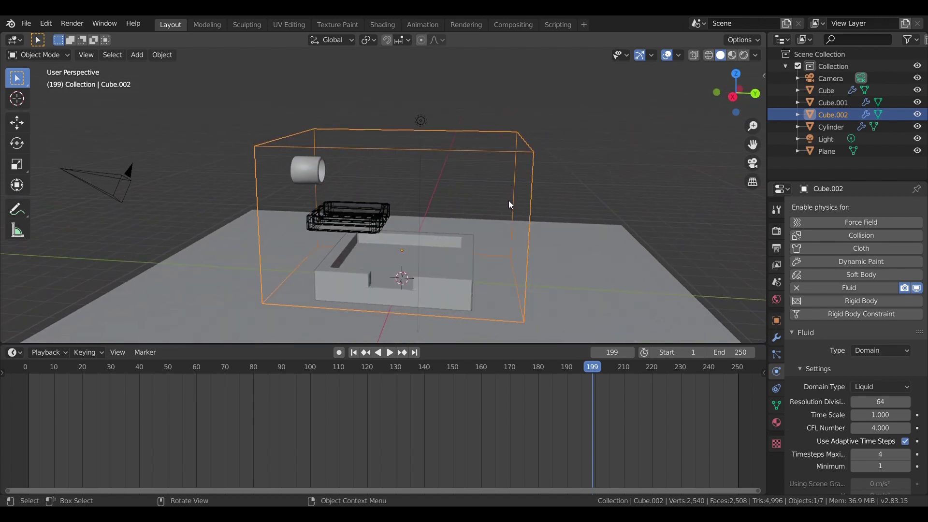
middle_click(506, 212)
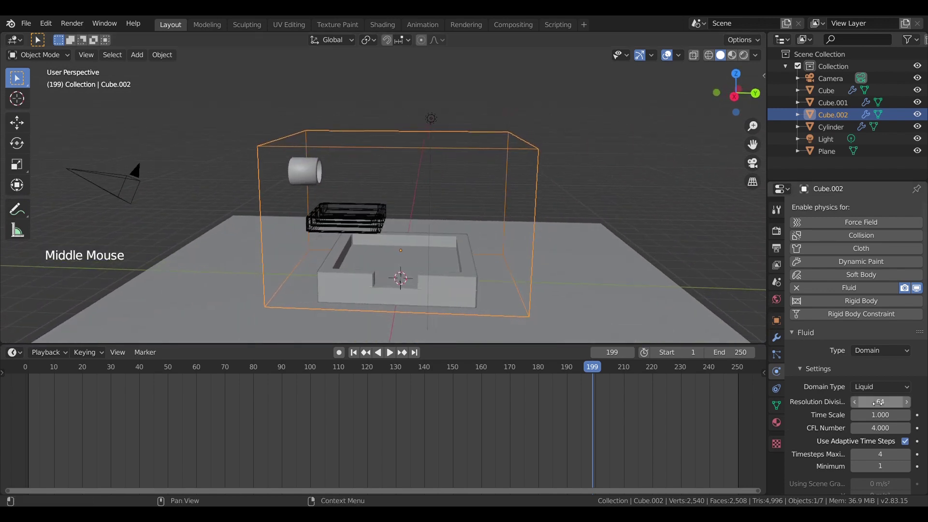
scroll("down", 3)
scroll("down", 3)
scroll("down", 3)
scroll("down", 3)
scroll("down", 3)
scroll("down", 3)
left_click(859, 473)
scroll("down", 3)
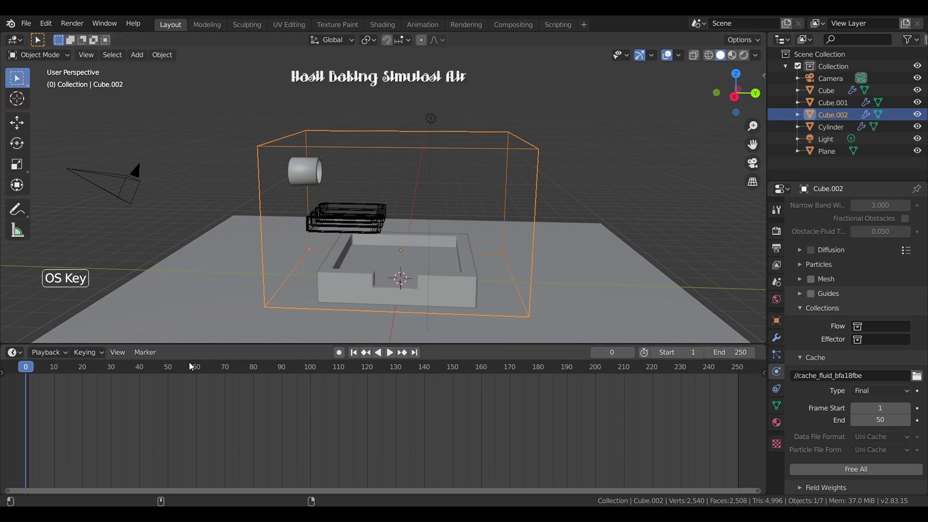
- Play the baked liquid animation, stop at frame 45, and free the bake
left_click(395, 351)
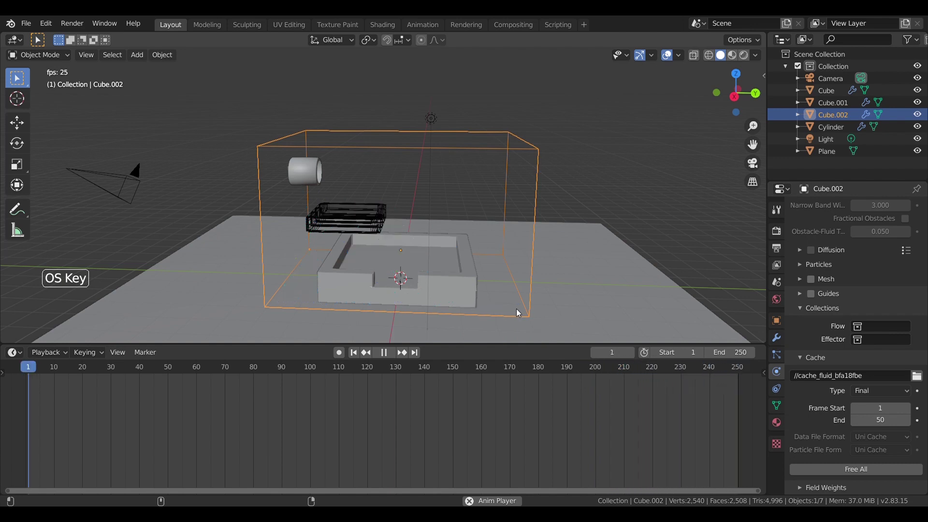
left_click(391, 357)
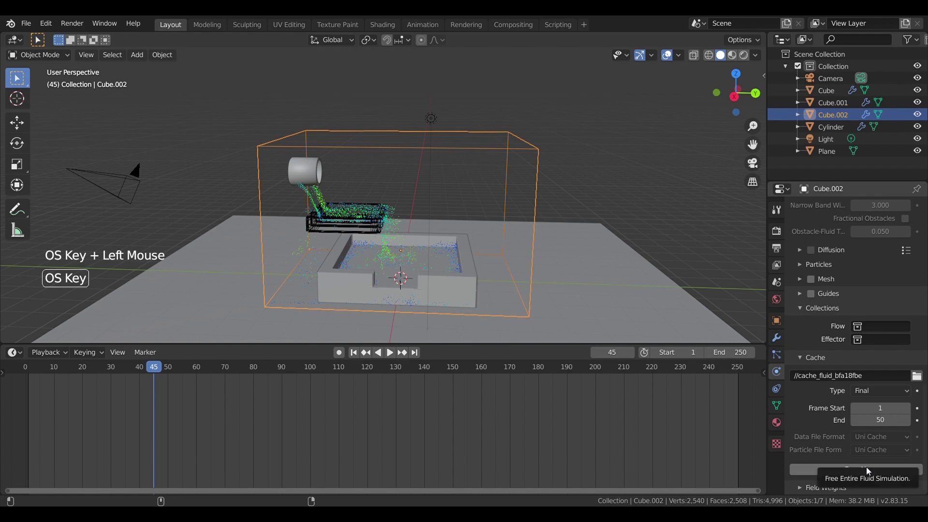
left_click(869, 471)
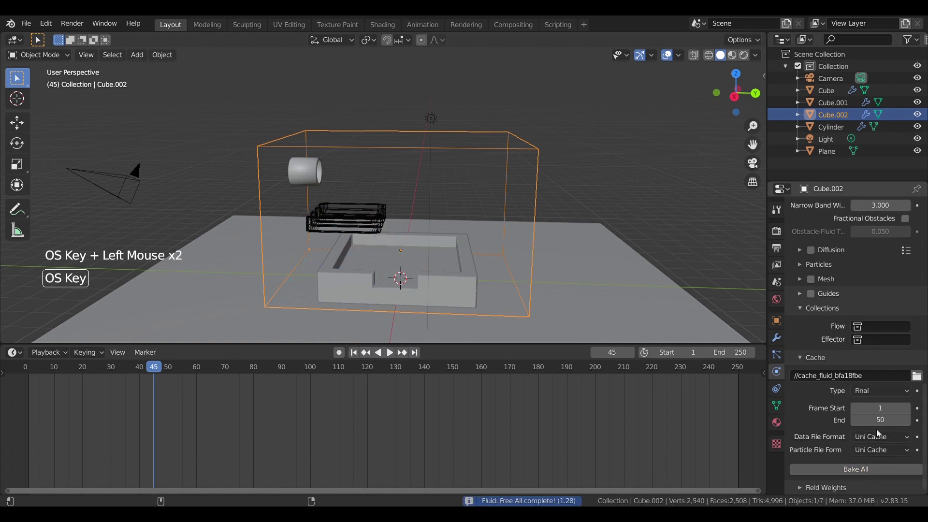
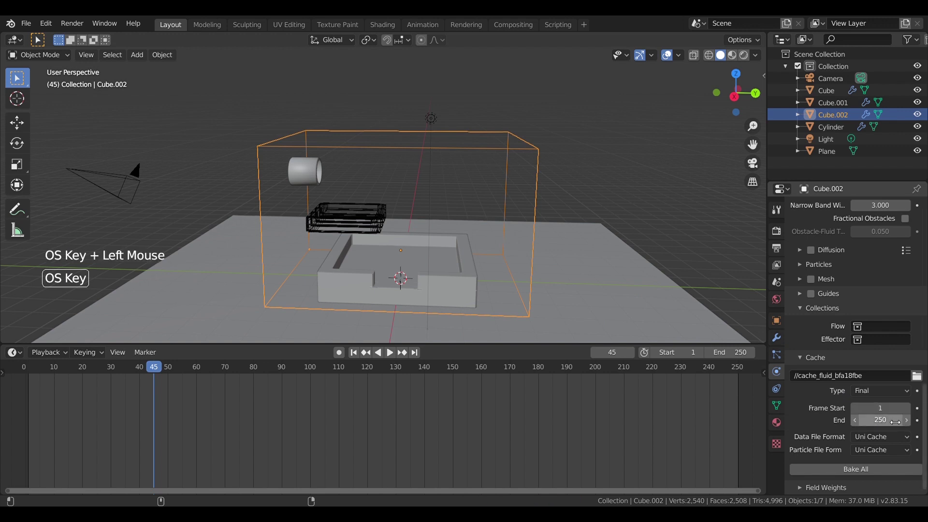
- Set the domain cache end frame to 250 to match the scene range
left_click(694, 315)
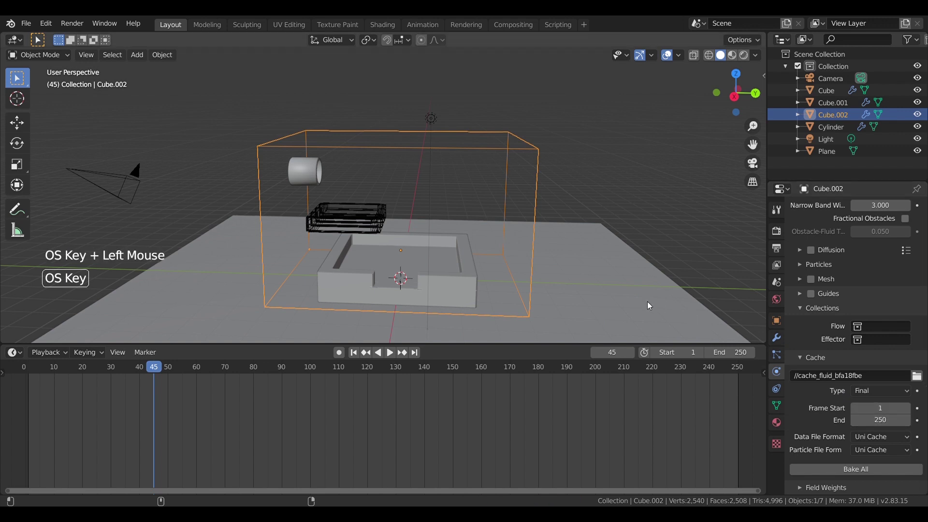
left_click(666, 271)
left_click(610, 296)
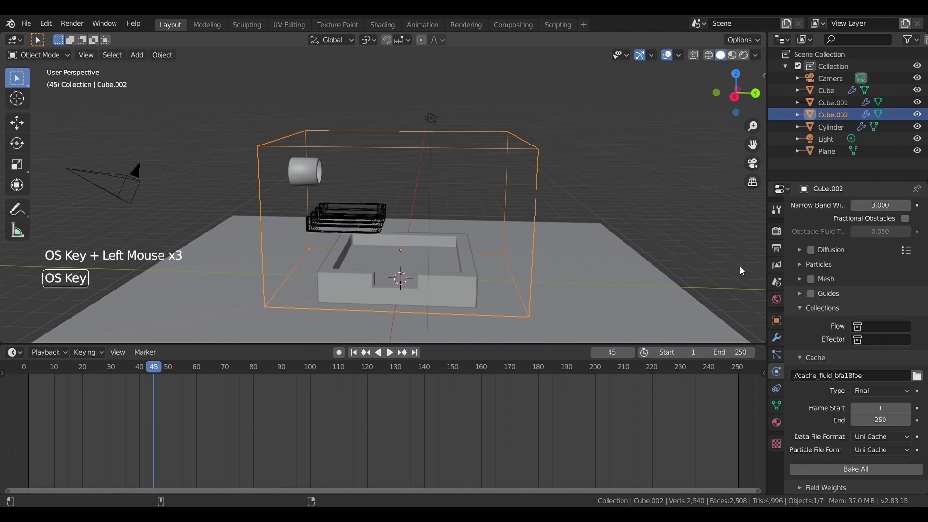
left_click(683, 317)
- Make the ground Plane a fluid collision effector, then return to the domain Cube.002
key("super+Tab")
left_click(663, 293)
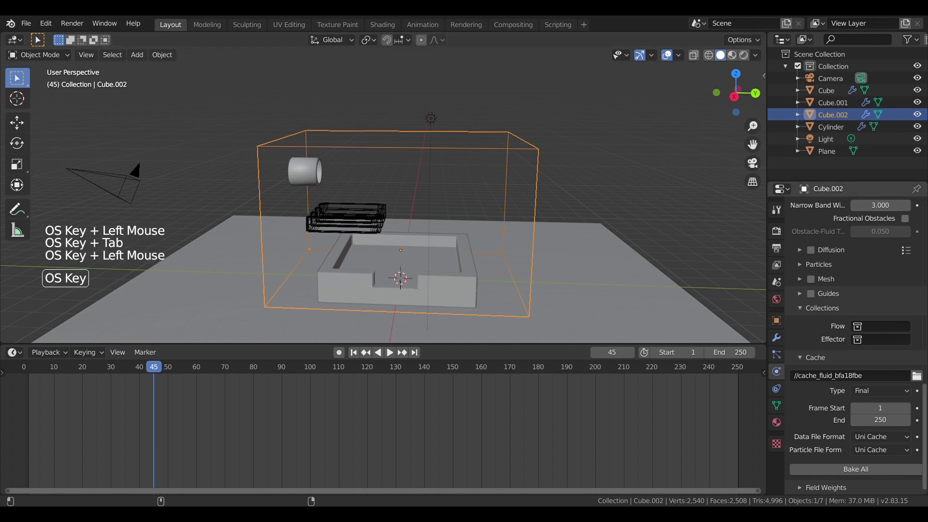
left_click(624, 257)
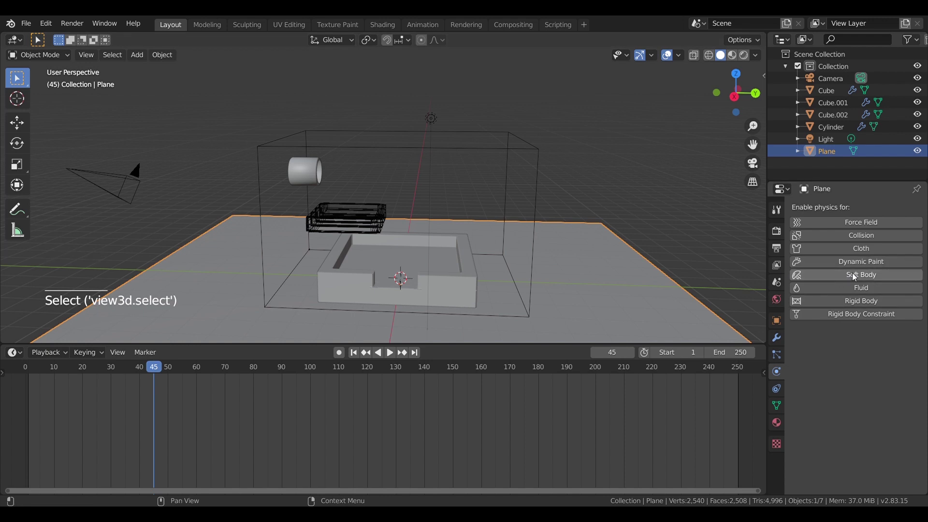
left_click(867, 291)
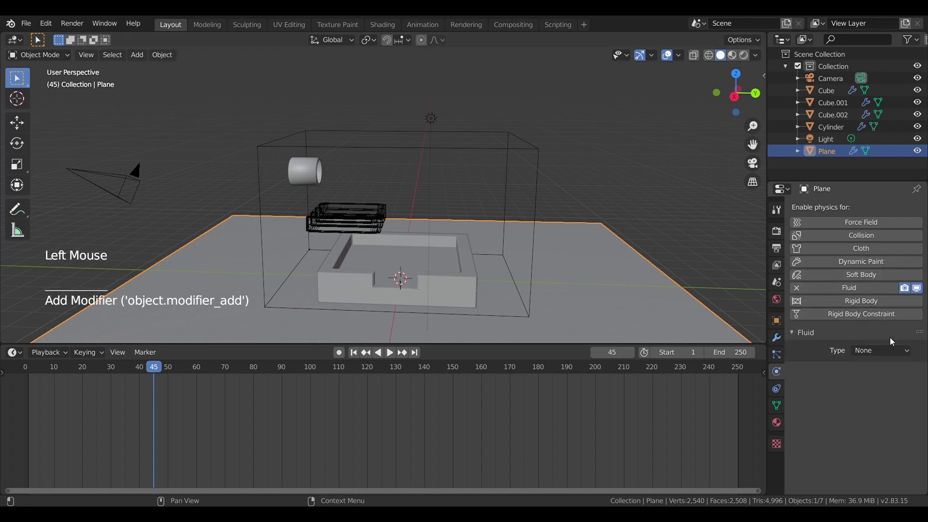
left_click(898, 351)
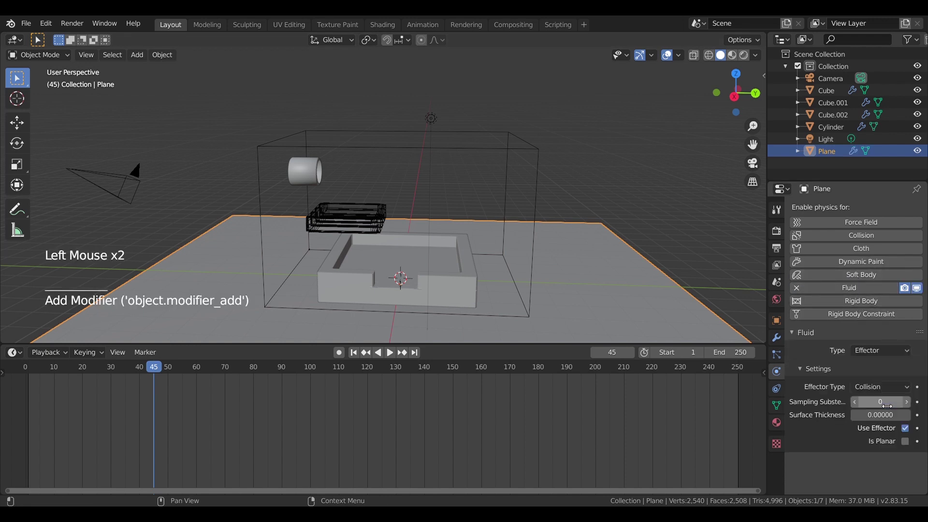
left_click(527, 153)
scroll("down", 3)
scroll("down", 3)
- Enable Mesh on the liquid domain and bake the whole simulation
left_click(810, 379)
scroll("down", 3)
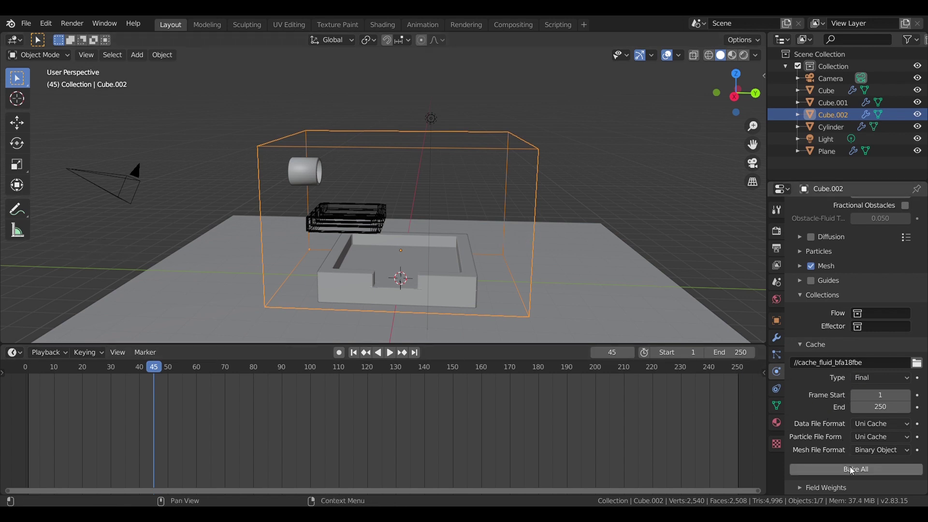
left_click(853, 473)
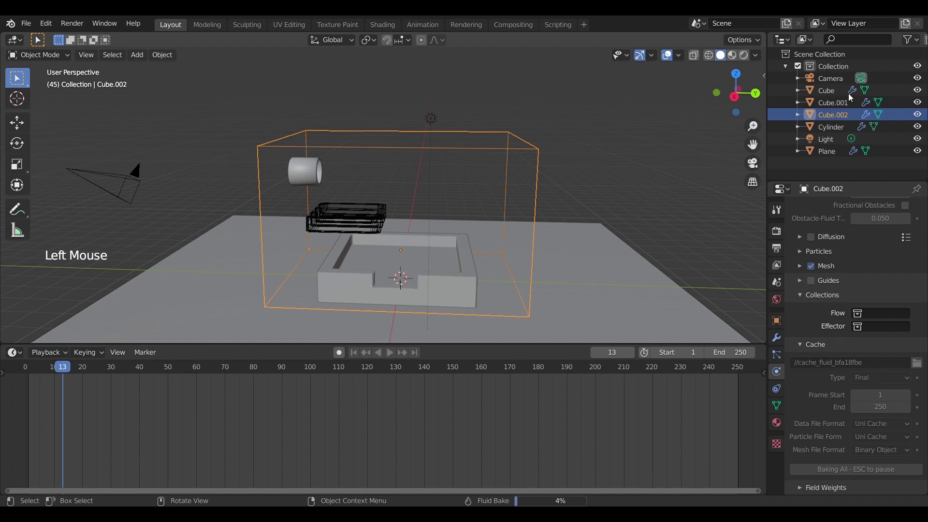
- Play back the baked simulation of liquid pouring from the cylinder into the trays
left_click(336, 307)
left_click(240, 360)
left_click(395, 351)
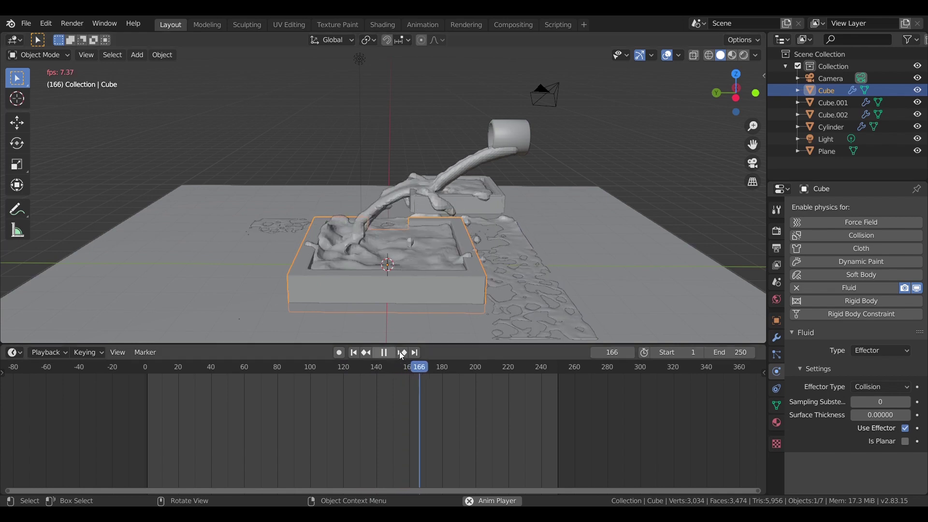
- Pause playback at frame 167 and reselect the liquid domain Cube.002
left_click(425, 359)
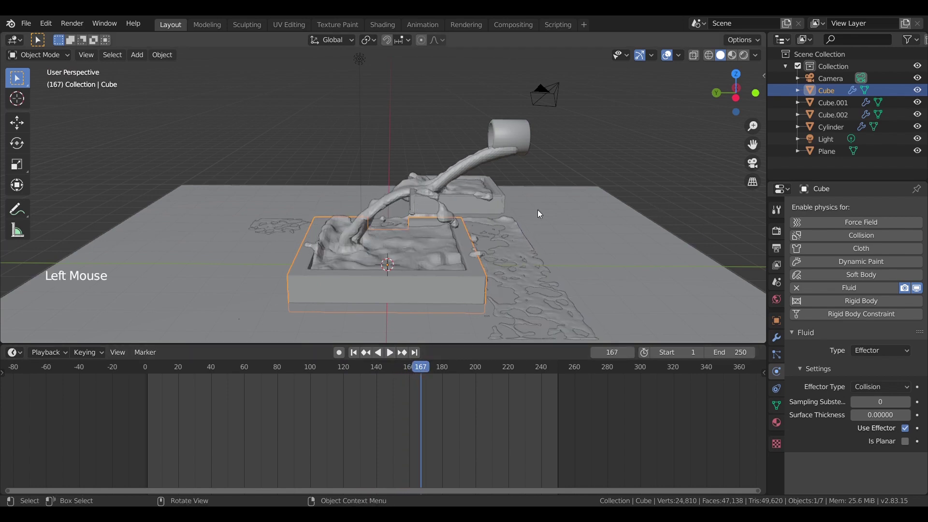
middle_click(492, 227)
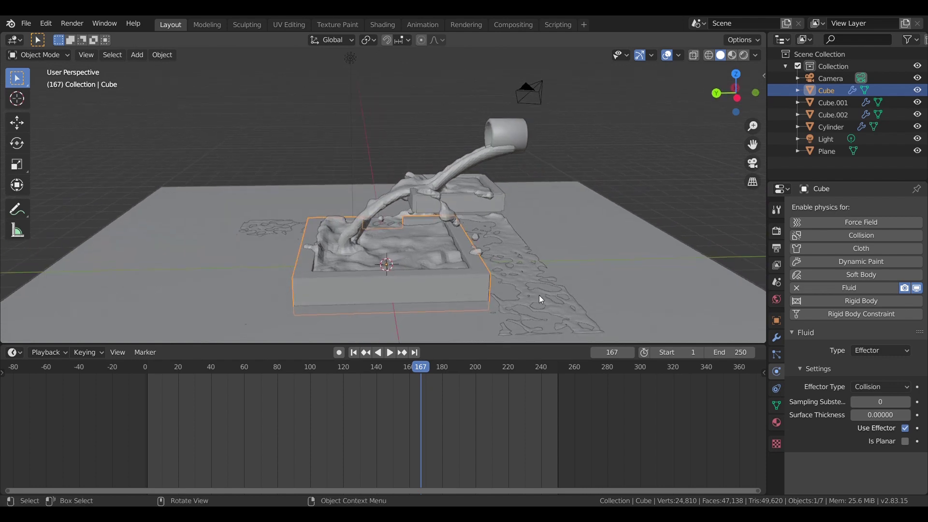
left_click(541, 297)
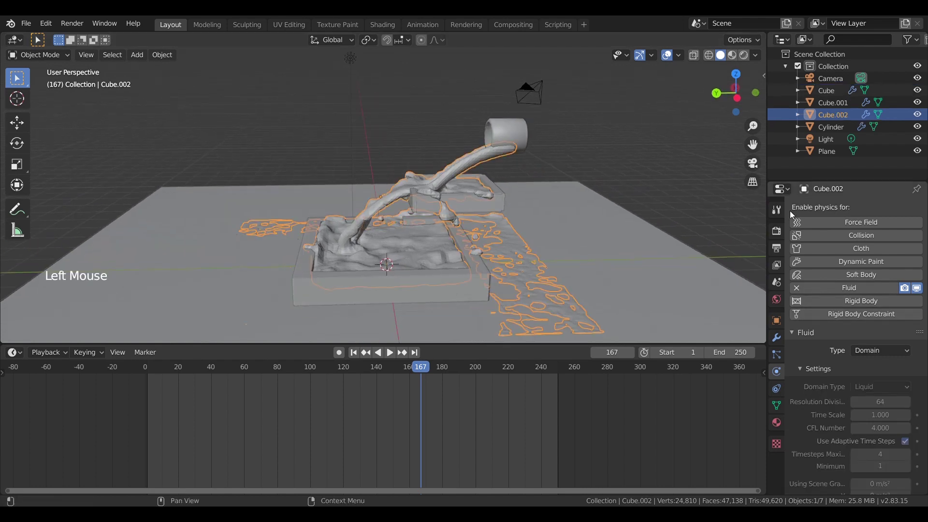
right_click(458, 168)
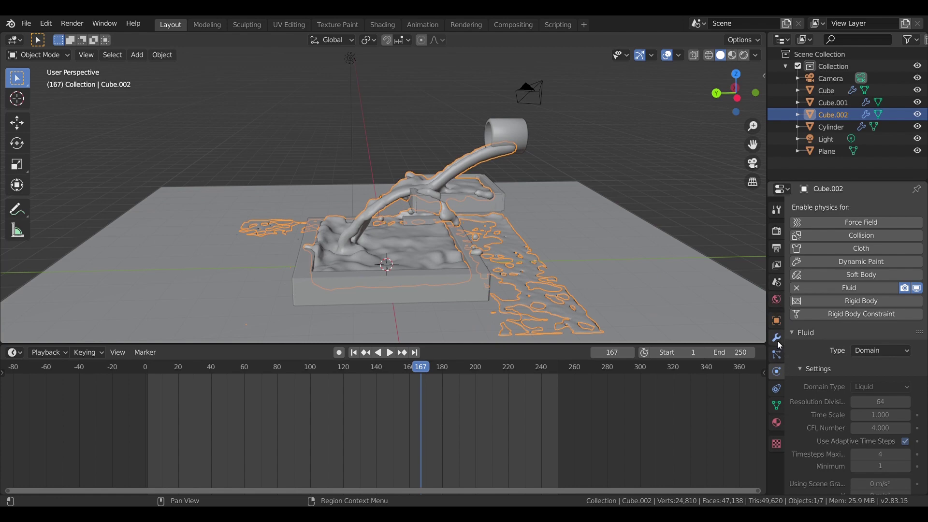
left_click(780, 344)
- Give the liquid a new material named air using Glass BSDF with IOR 20
left_click(780, 359)
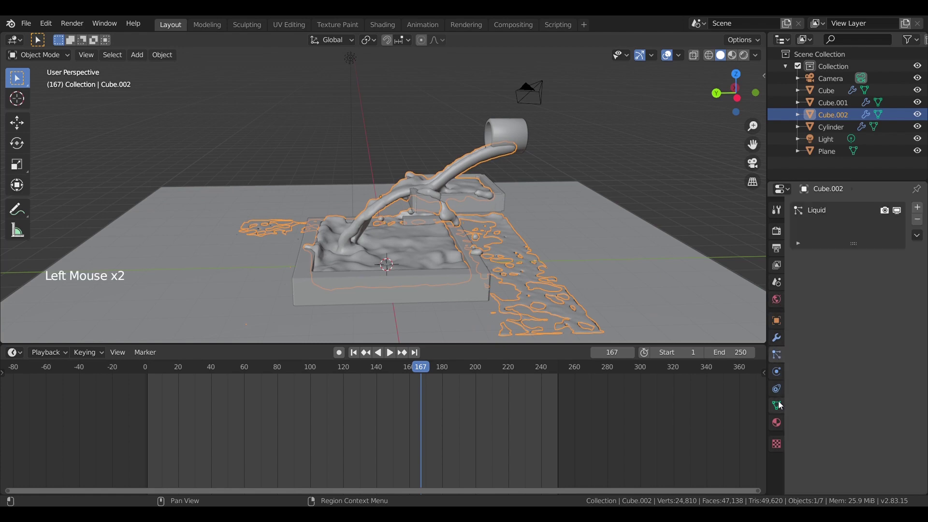
left_click(781, 424)
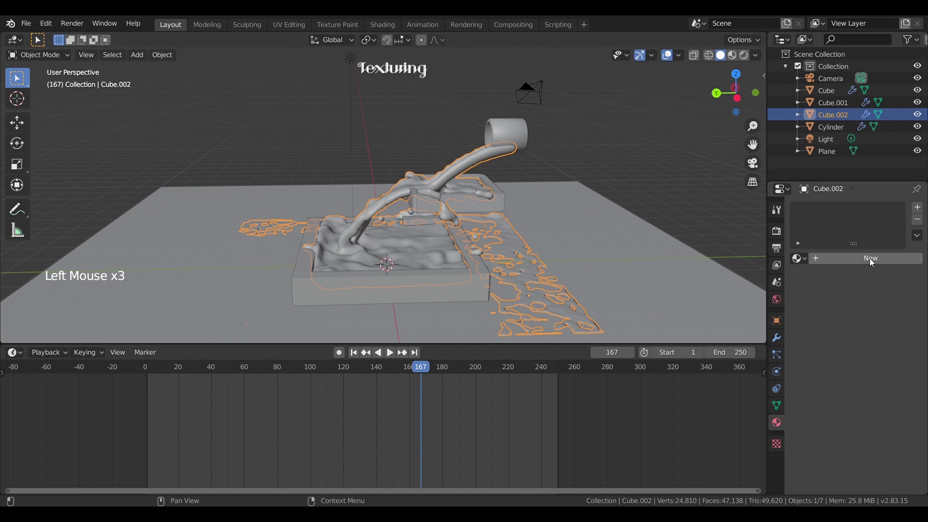
left_click(873, 262)
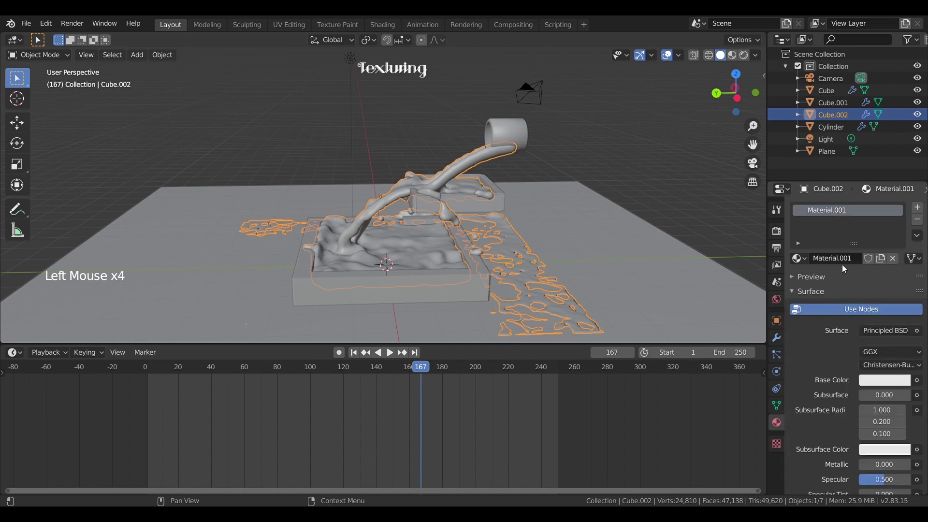
left_click(845, 263)
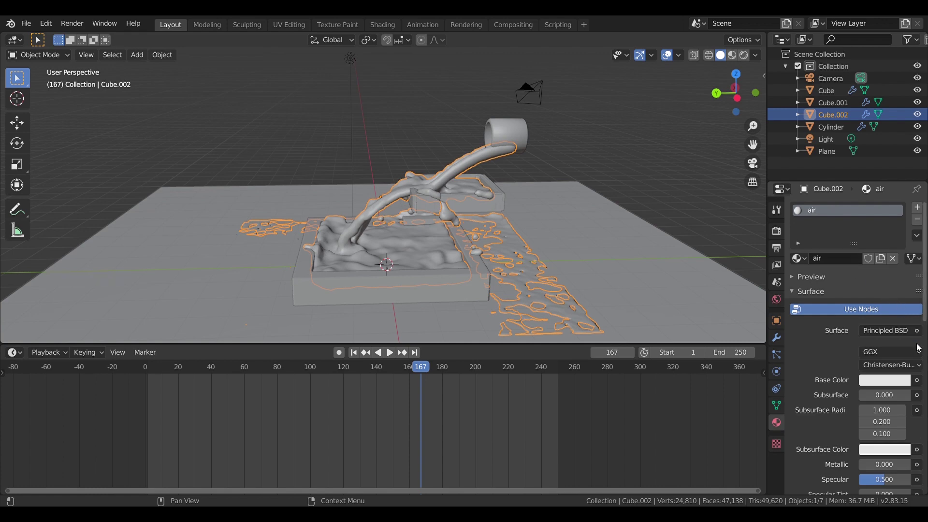
left_click(919, 332)
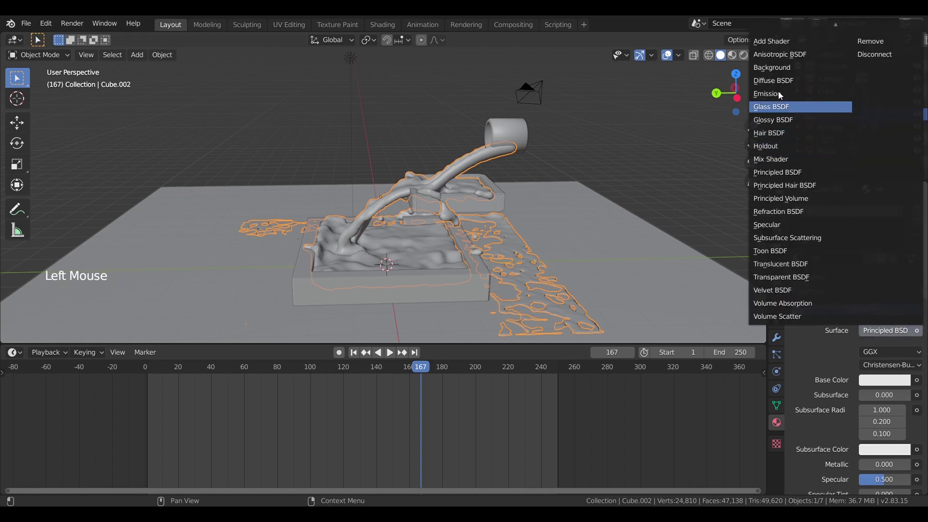
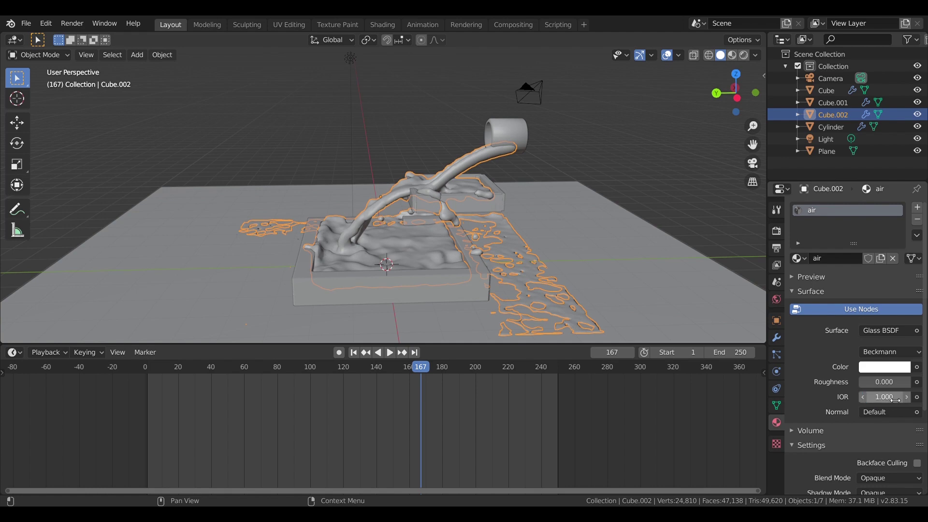
left_click(501, 261)
left_click(547, 271)
- Switch the viewport to Material Preview and inspect the glassy liquid pour
left_click(734, 57)
middle_click(507, 245)
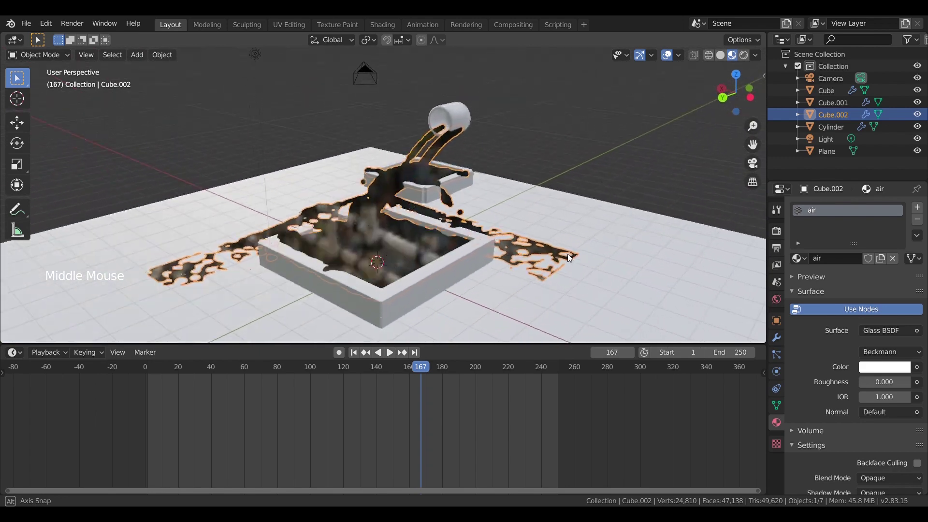
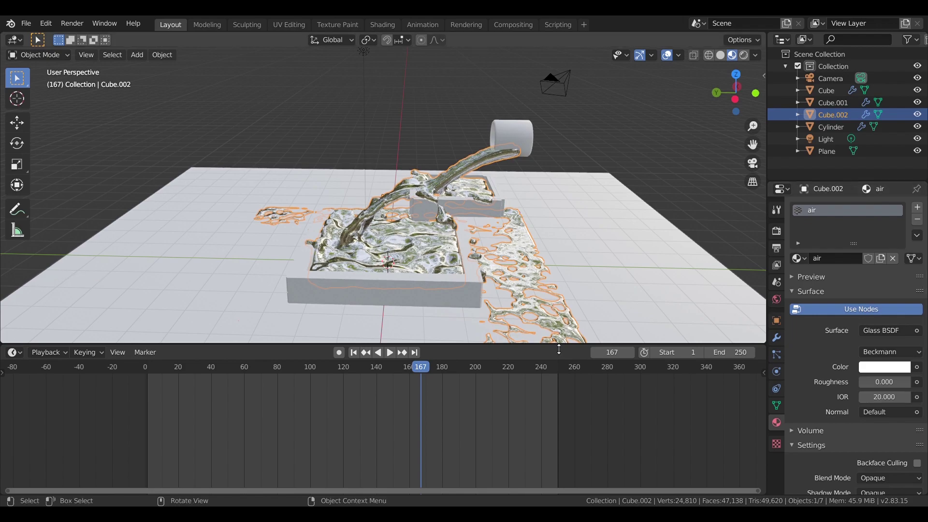
middle_click(522, 255)
scroll("up", 3)
middle_click(502, 268)
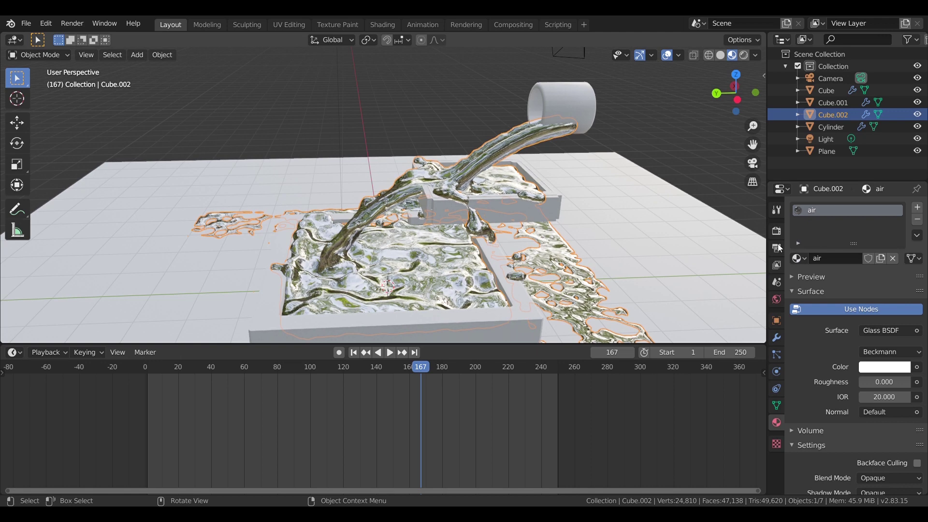
- Enable Screen Space Reflections with Refraction in the render settings
left_click(777, 232)
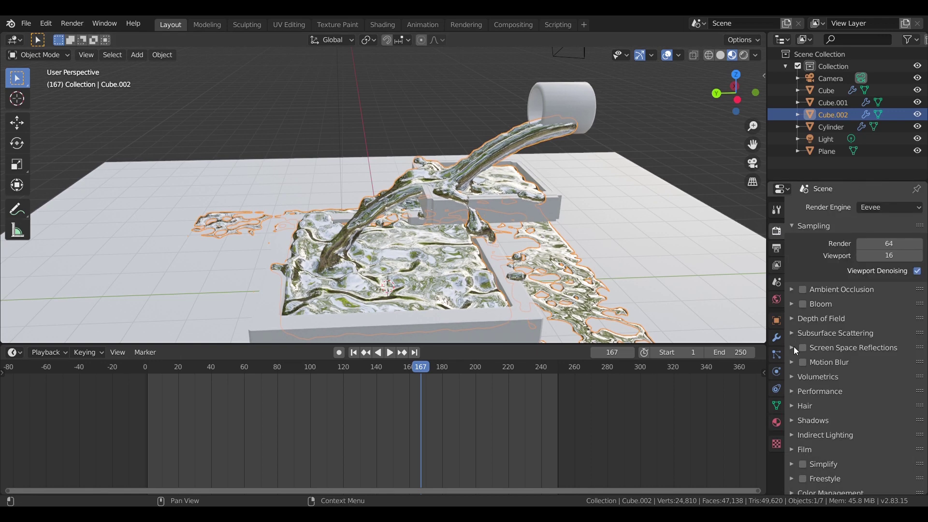
left_click(806, 350)
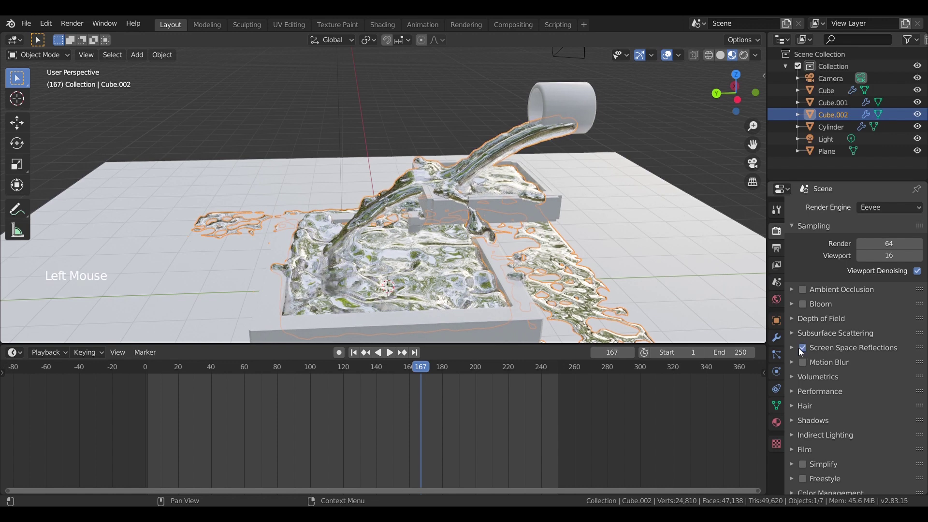
left_click(794, 351)
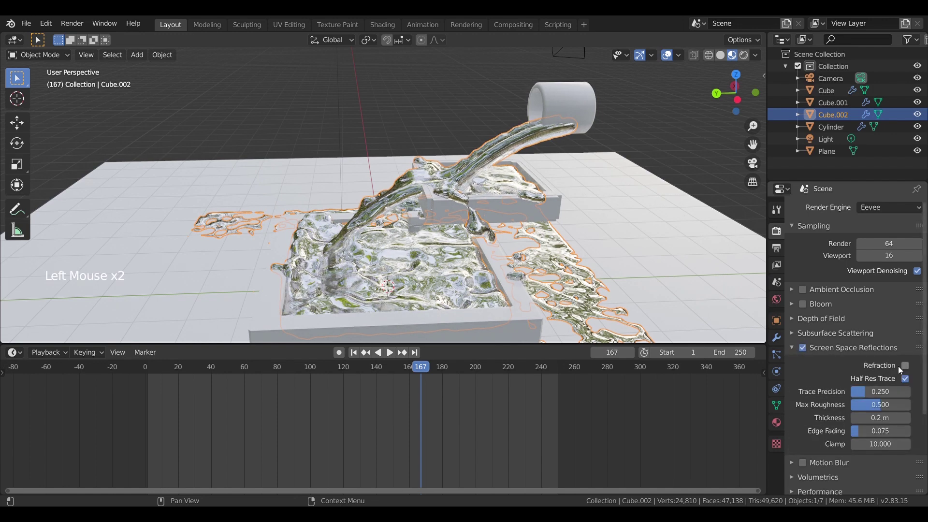
left_click(910, 369)
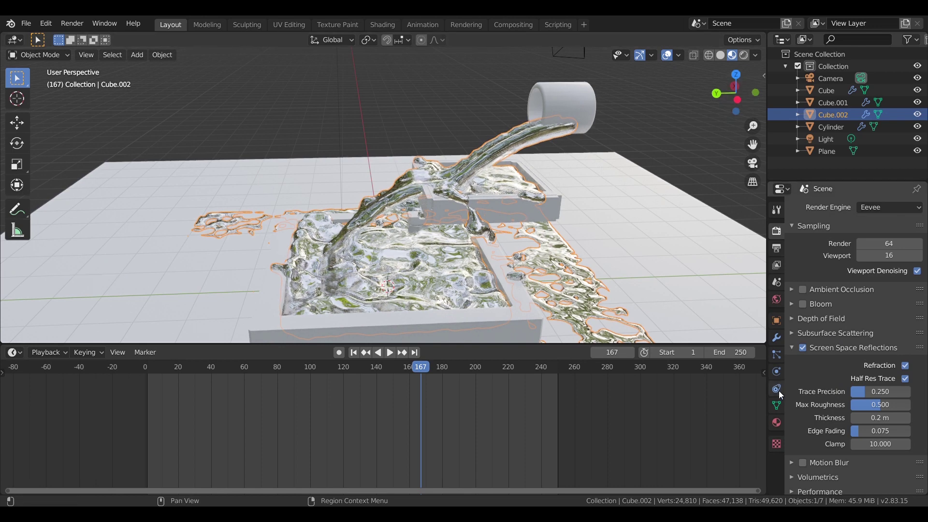
- Enable Screen Space Refraction on the air material so the liquid looks transparent
left_click(779, 421)
scroll("down", 3)
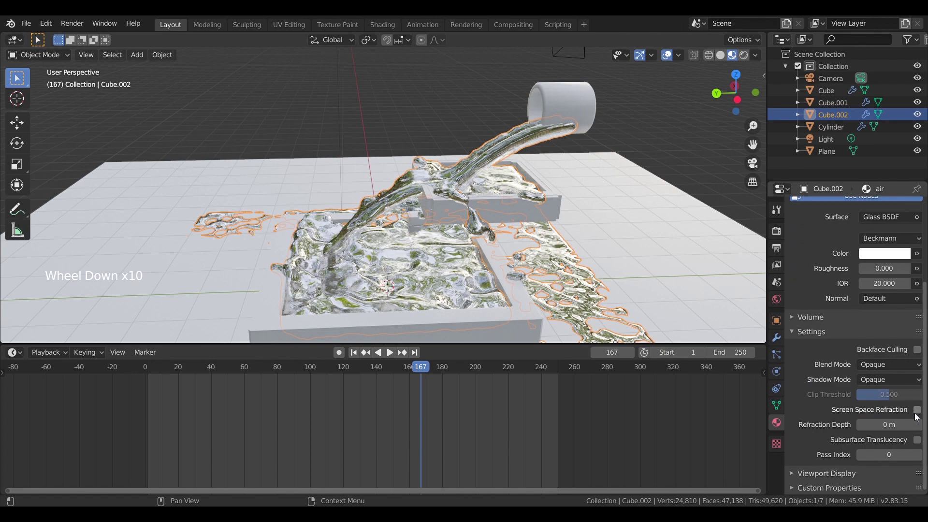
left_click(916, 413)
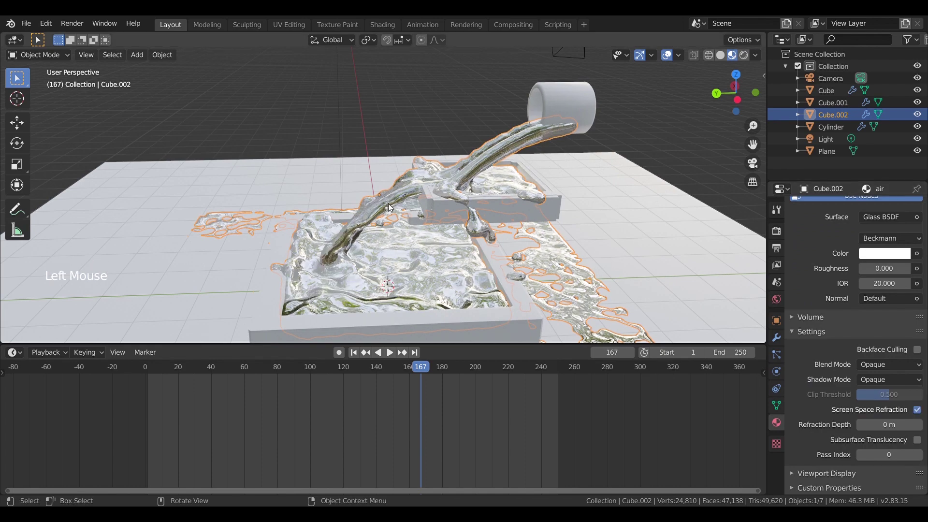
middle_click(438, 223)
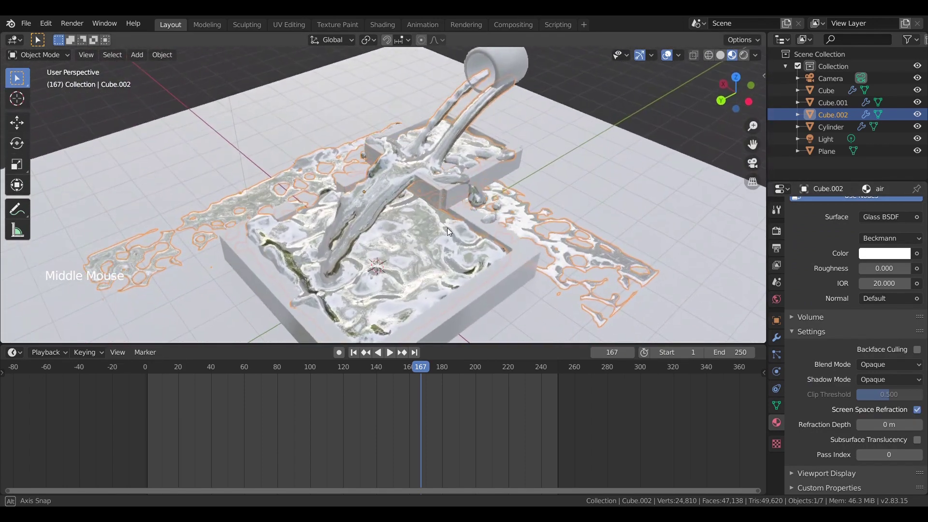
scroll("up", 3)
middle_click(447, 254)
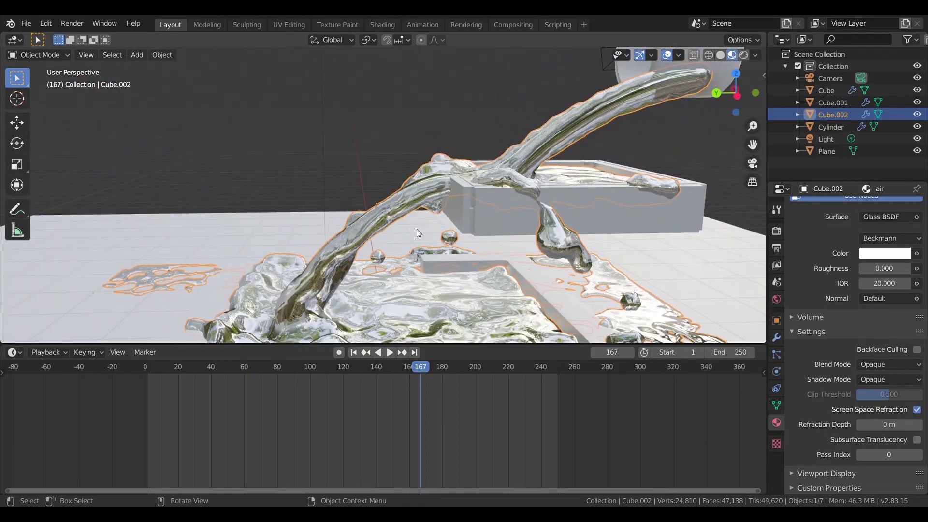
scroll("down", 3)
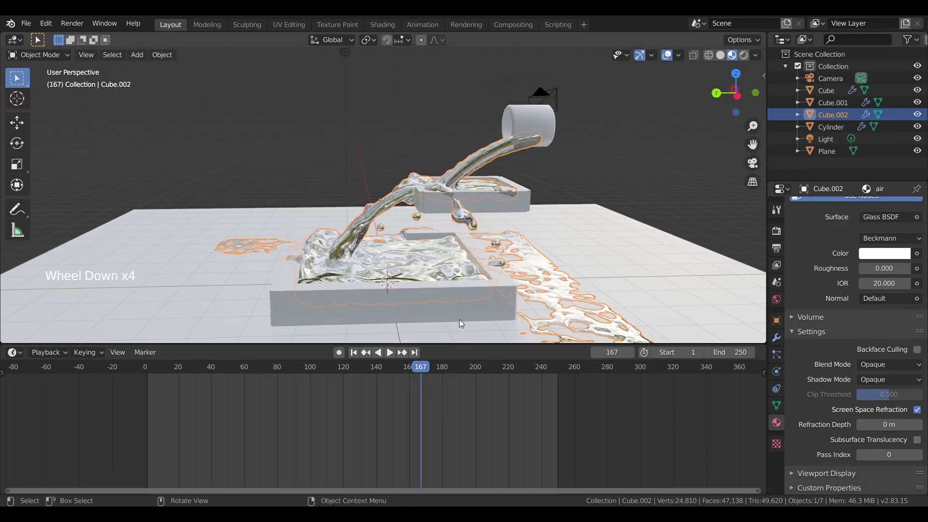
- Give the Cylinder a new Principled material with the green_metal image texture as base colour
left_click(482, 312)
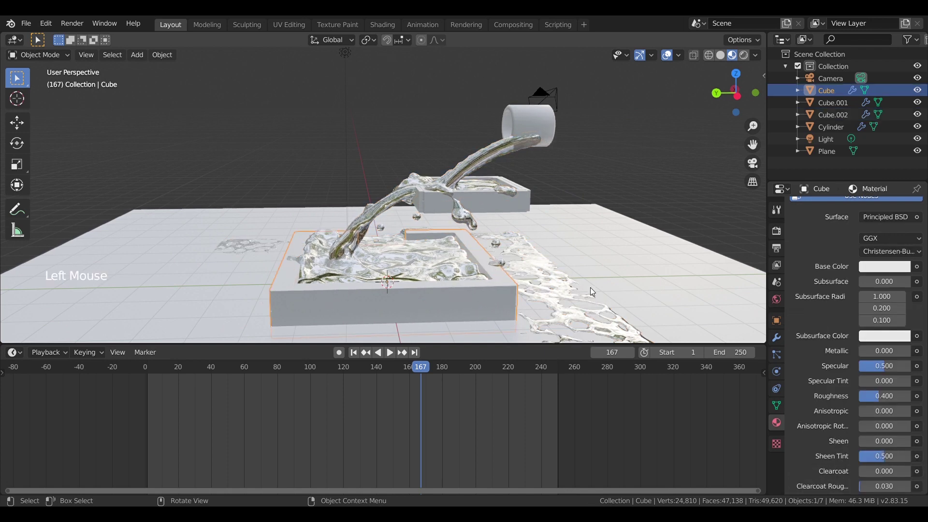
scroll("up", 3)
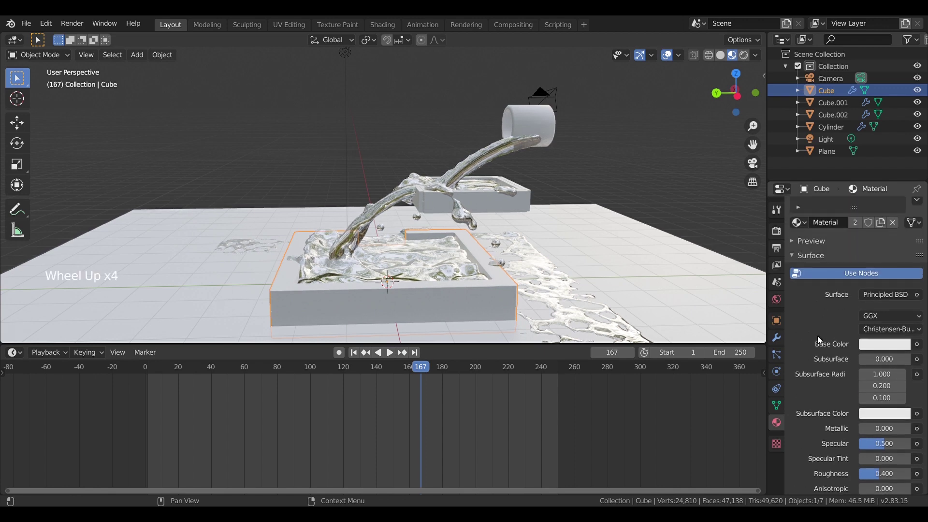
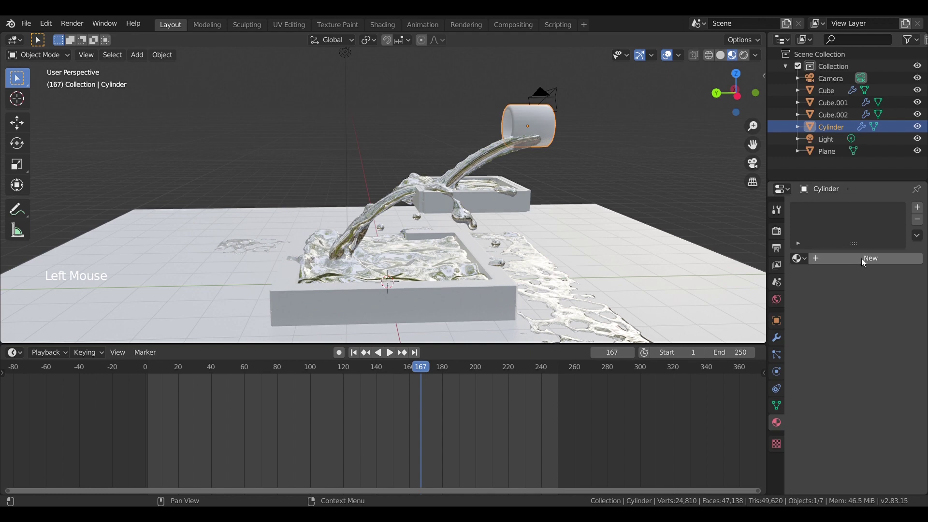
left_click(866, 257)
left_click(919, 333)
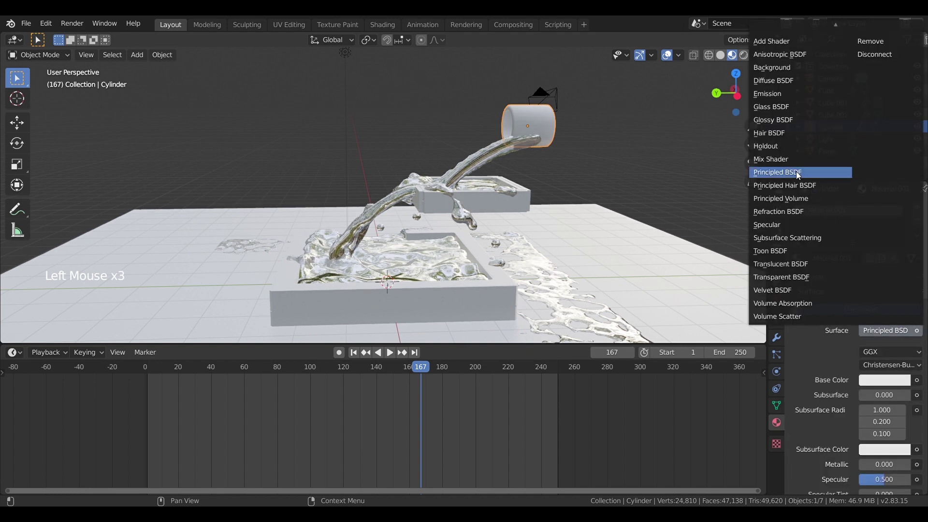
left_click(864, 353)
left_click(919, 381)
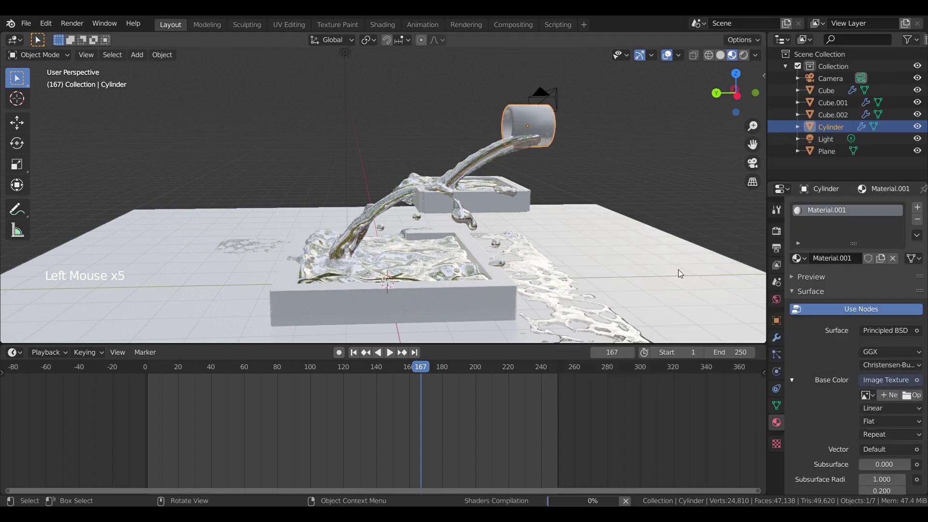
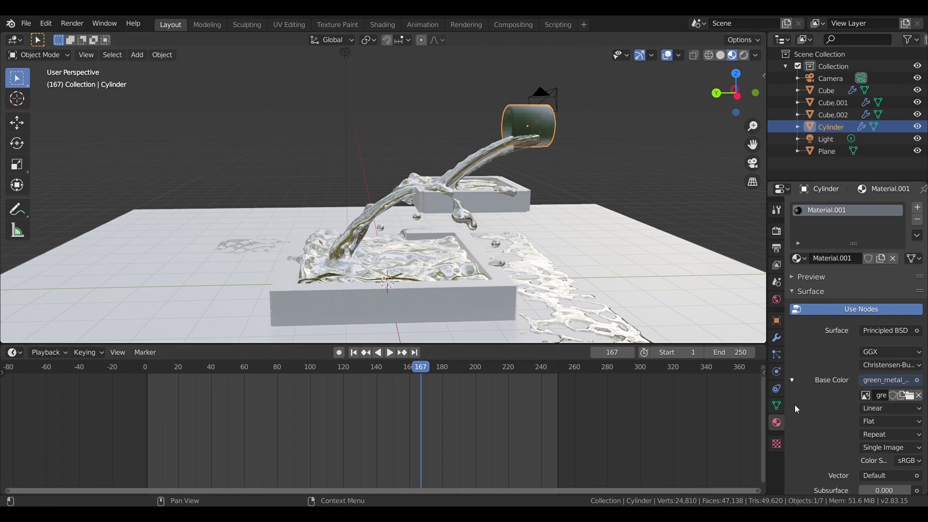
scroll("down", 3)
scroll("down", 3)
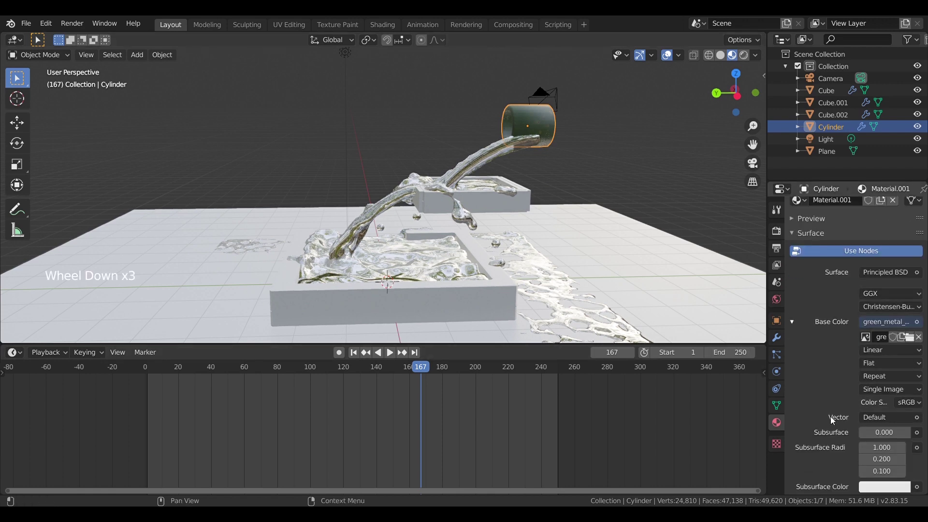
scroll("up", 3)
middle_click(578, 157)
middle_click(447, 209)
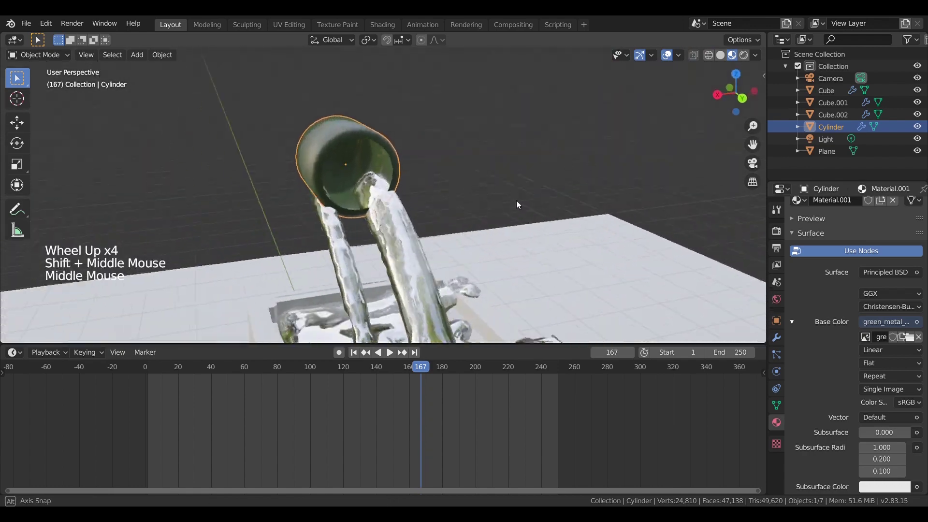
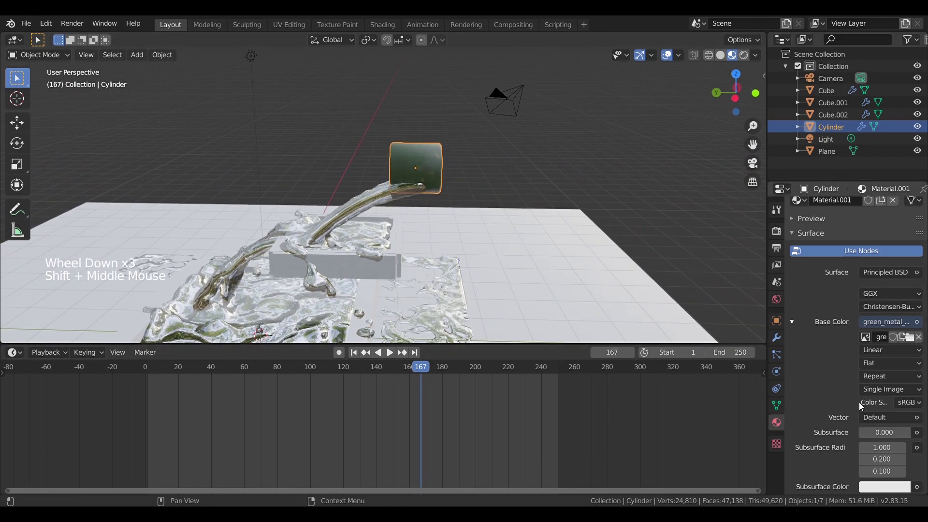
- Adjust the cylinder material's roughness
scroll("down", 3)
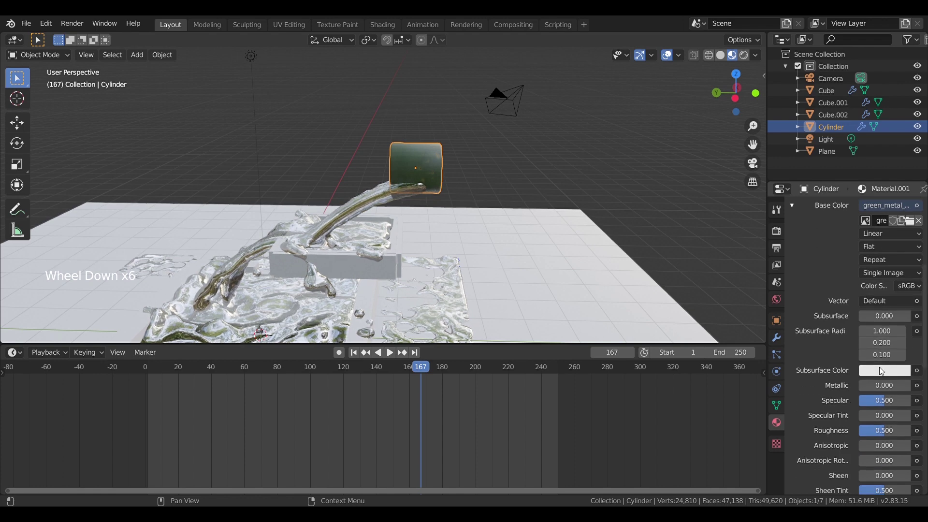
scroll("up", 3)
scroll("down", 3)
scroll("down", 3)
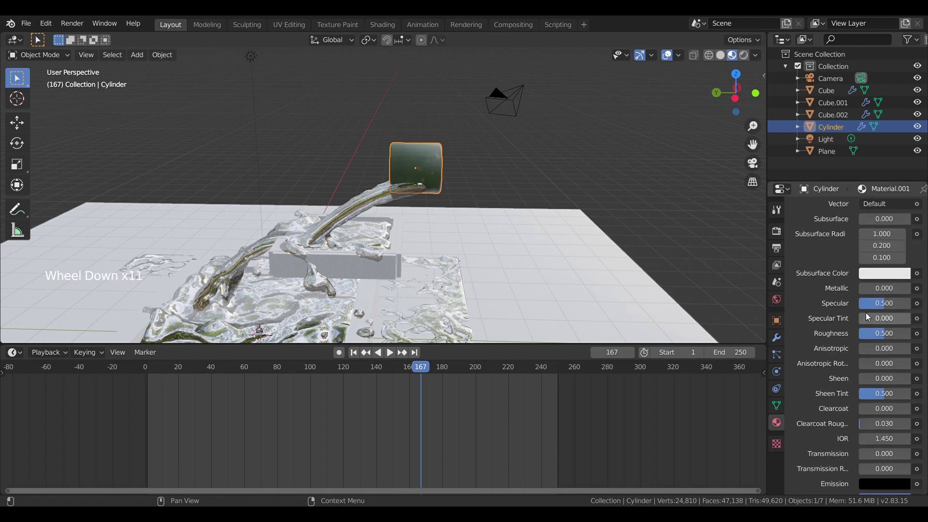
left_click(885, 335)
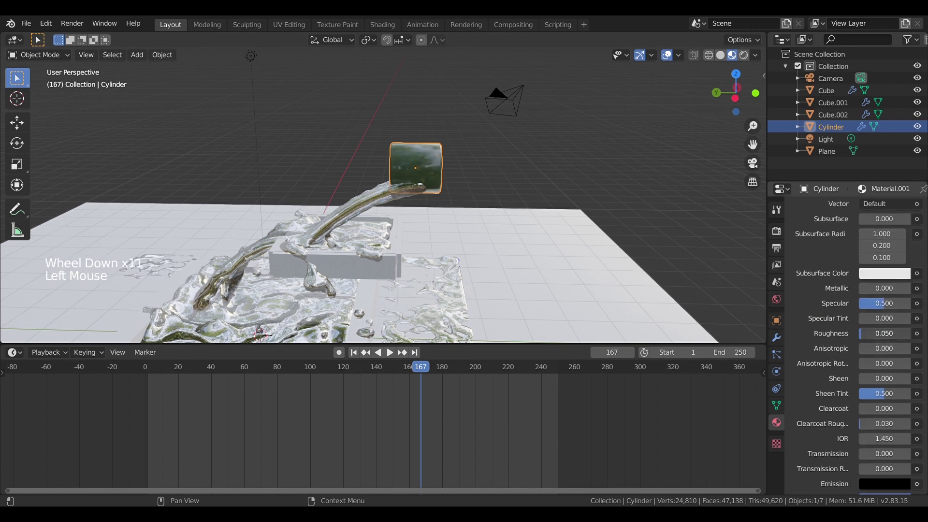
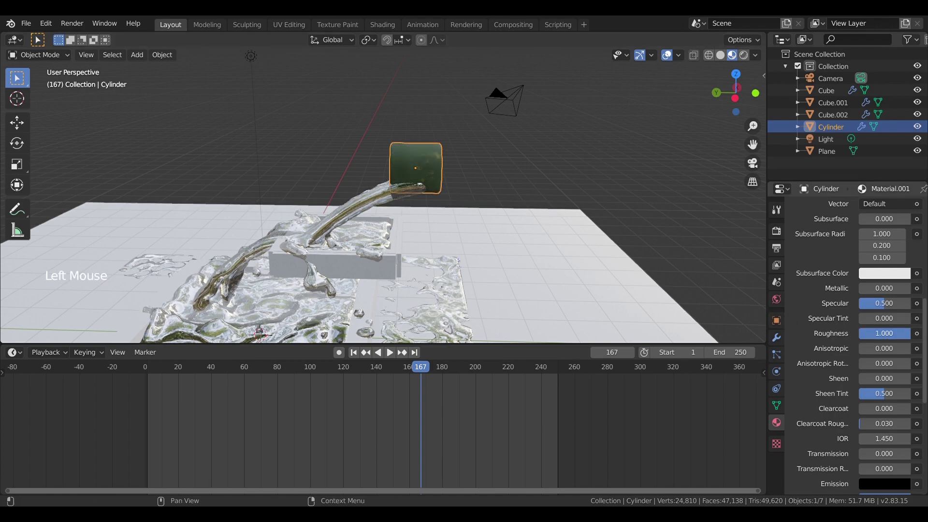
- Change tray Cube.001's material surface to a Glass BSDF shader
middle_click(532, 241)
left_click(434, 185)
middle_click(431, 178)
scroll("up", 3)
middle_click(479, 158)
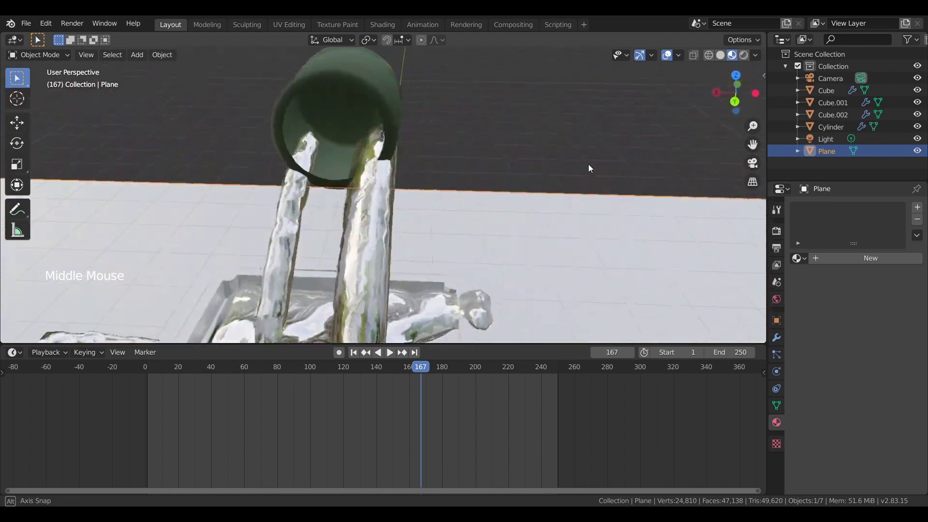
middle_click(453, 179)
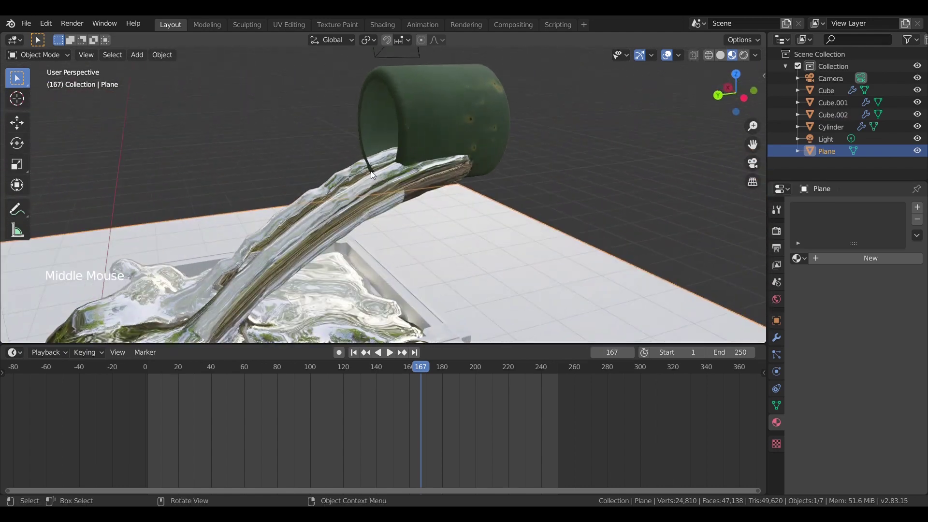
scroll("down", 3)
middle_click(412, 245)
middle_click(409, 211)
left_click(408, 260)
middle_click(428, 250)
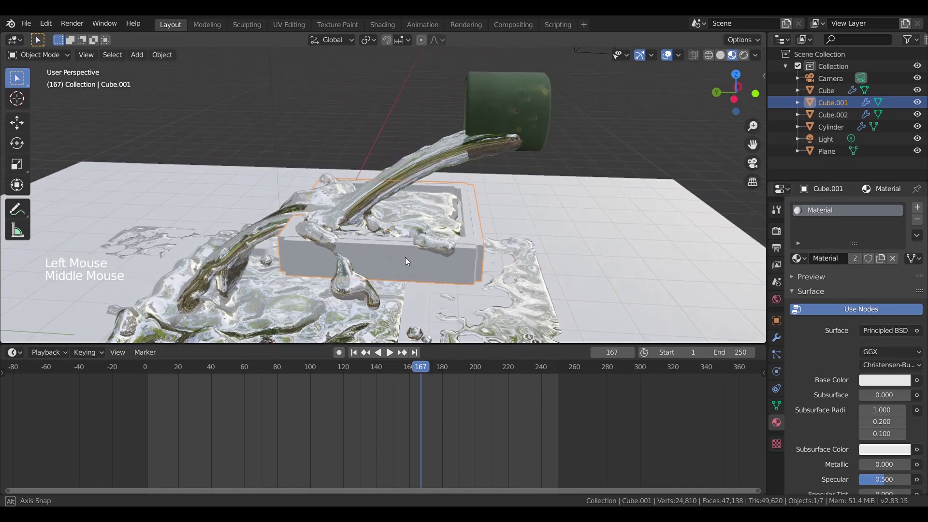
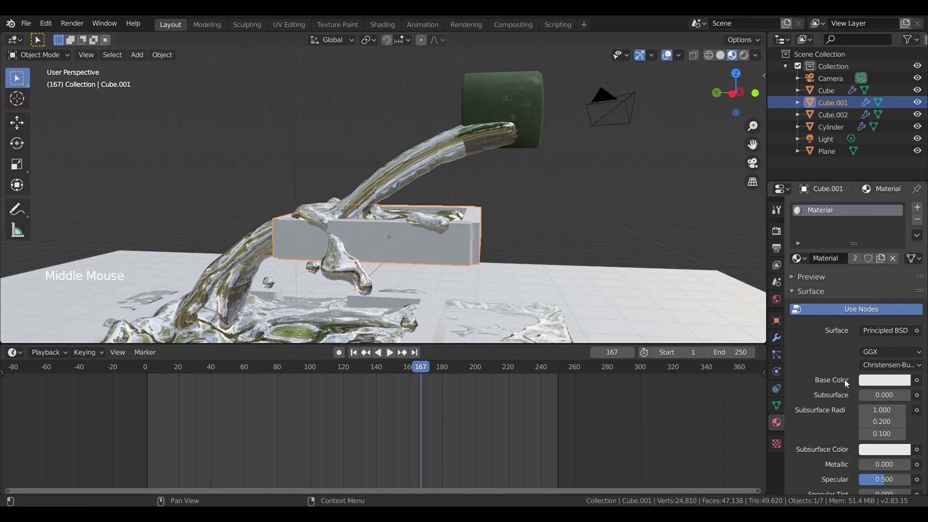
left_click(920, 333)
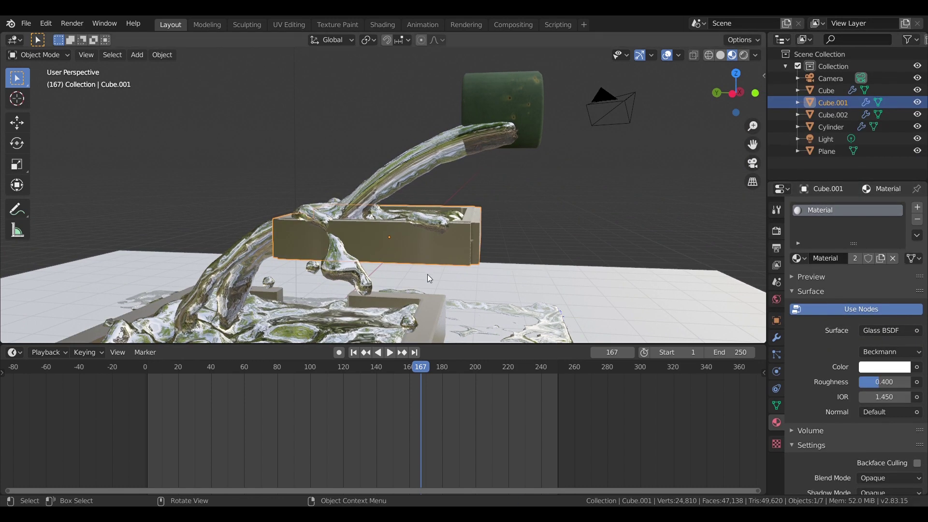
- Inspect the spilled liquid on the ground and select the Plane for its own material
middle_click(436, 269)
scroll("down", 3)
middle_click(434, 255)
scroll("down", 3)
middle_click(432, 258)
middle_click(440, 252)
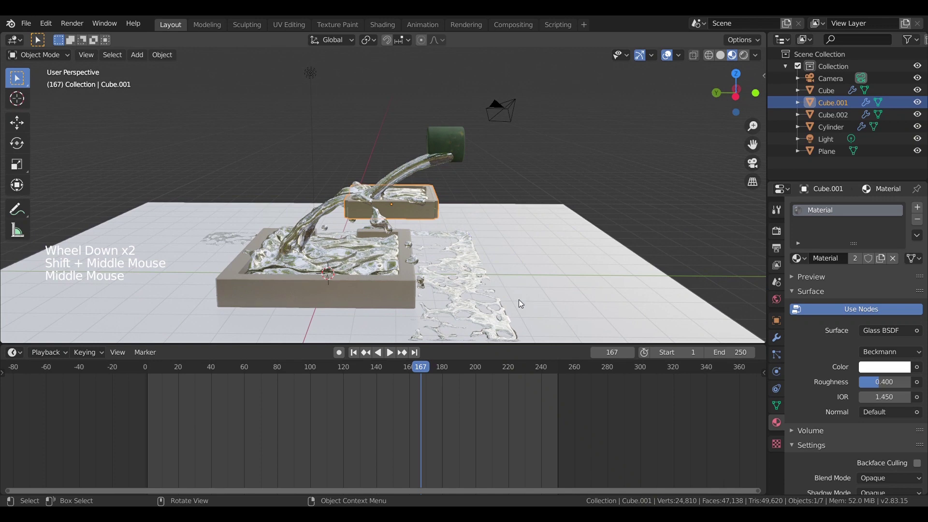
middle_click(463, 283)
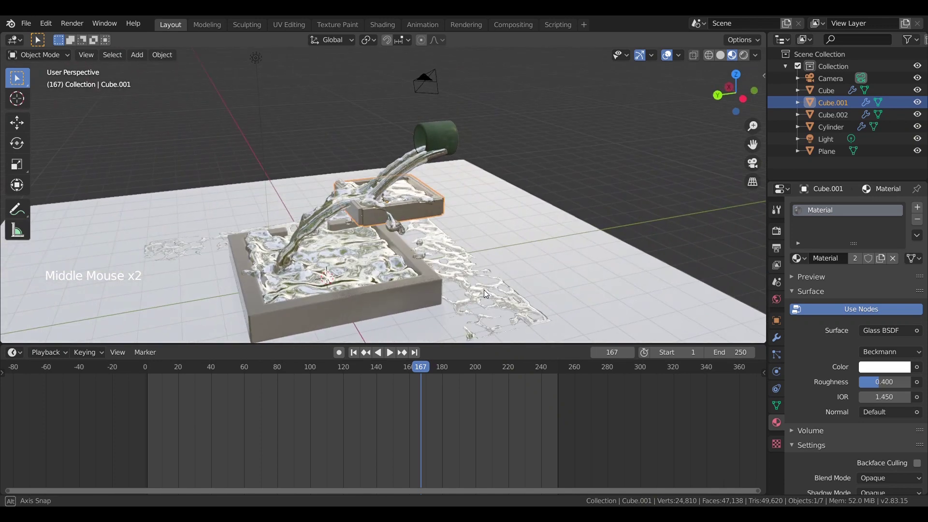
scroll("down", 3)
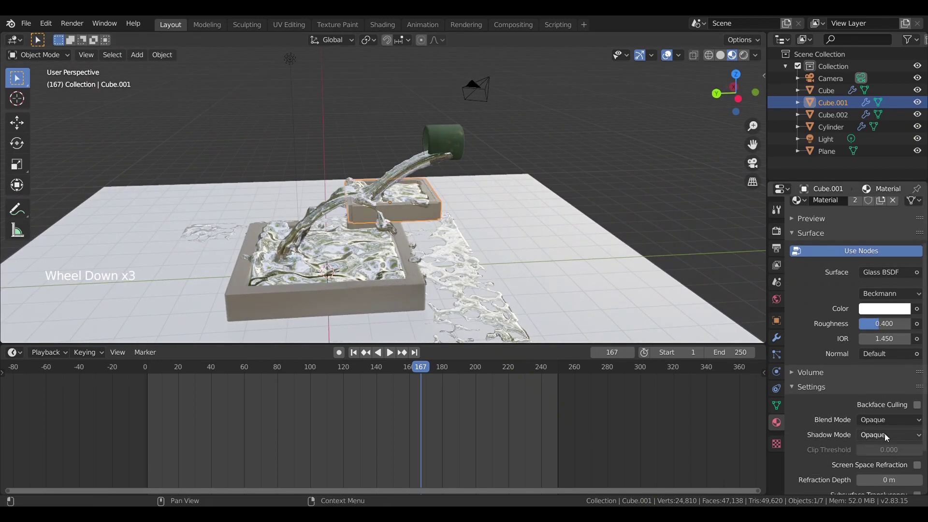
scroll("down", 3)
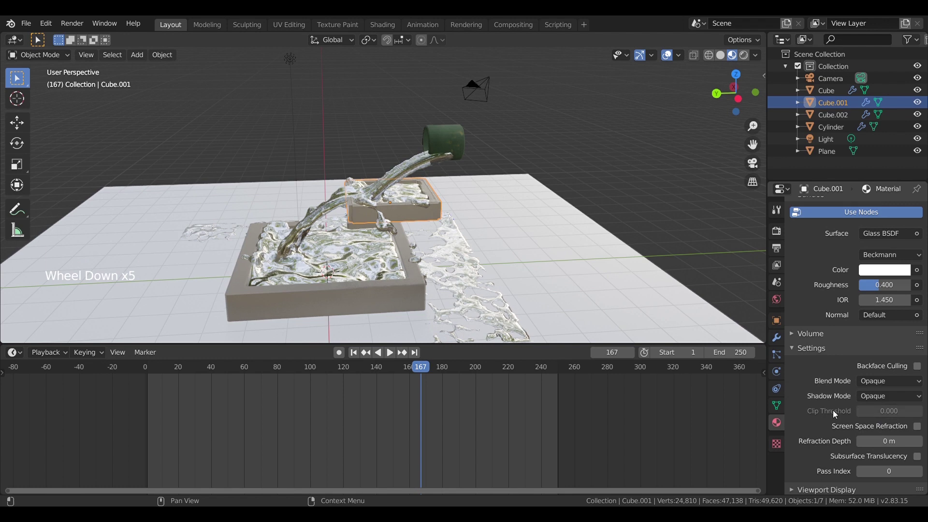
scroll("up", 3)
scroll("down", 3)
left_click(462, 317)
middle_click(443, 290)
left_click(573, 279)
- Create a new material on the plane and start choosing a texture for its base colour
left_click(840, 262)
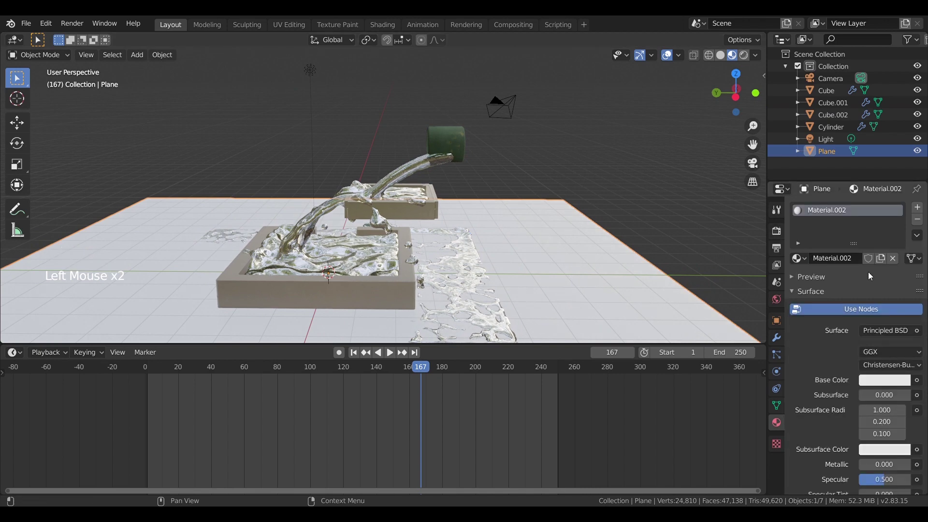
left_click(917, 333)
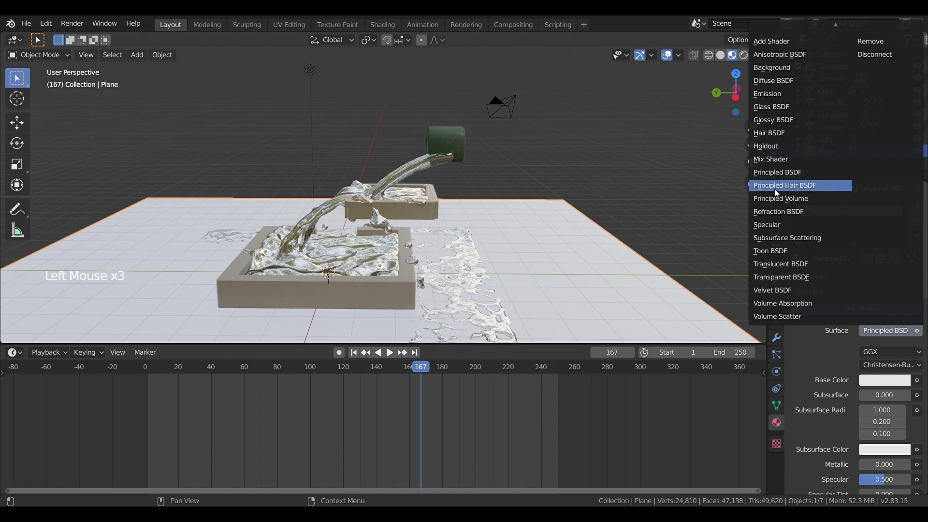
left_click(923, 380)
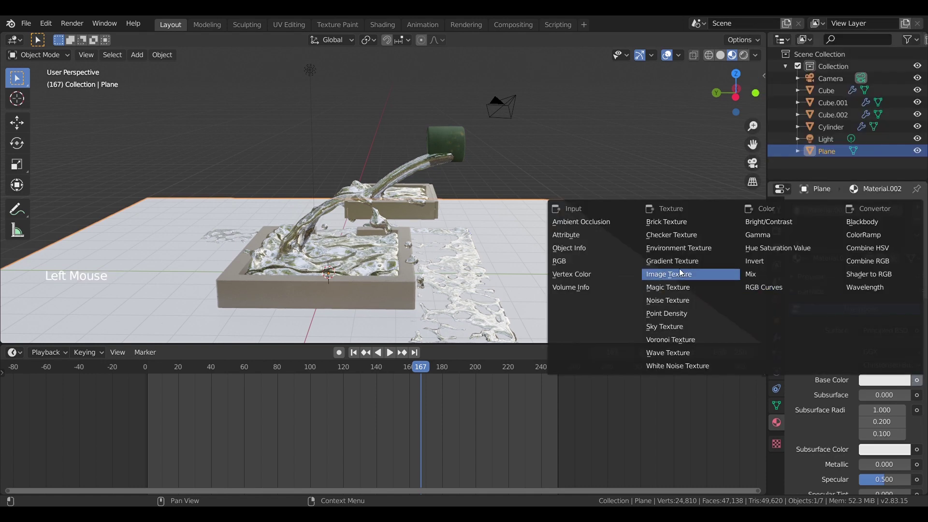
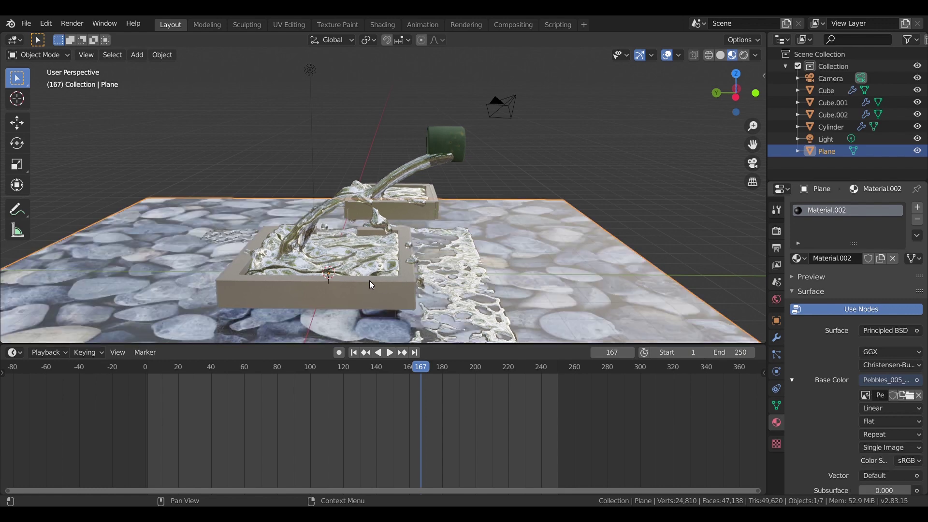
- Tile the pebbles texture at scale 10 via Shading node mapping, then return to Layout and select the Cube
left_click(552, 269)
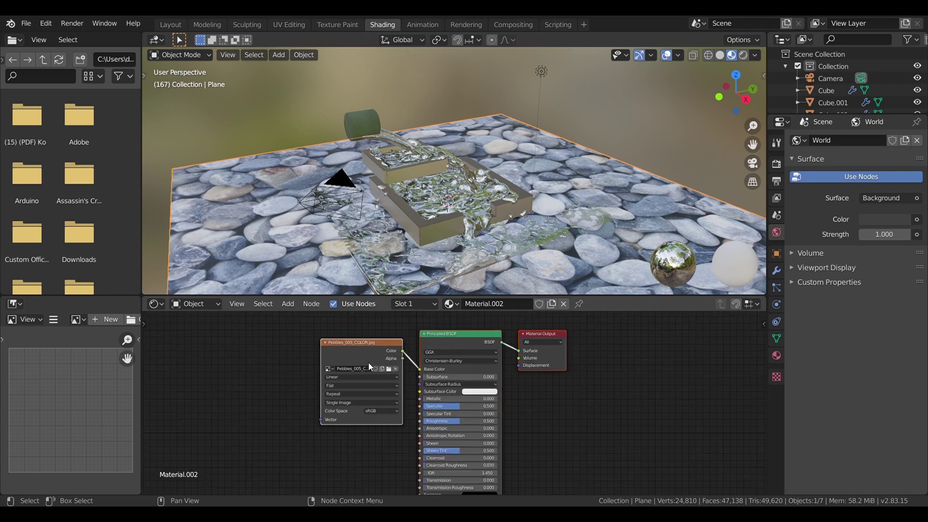
key("ctrl+t")
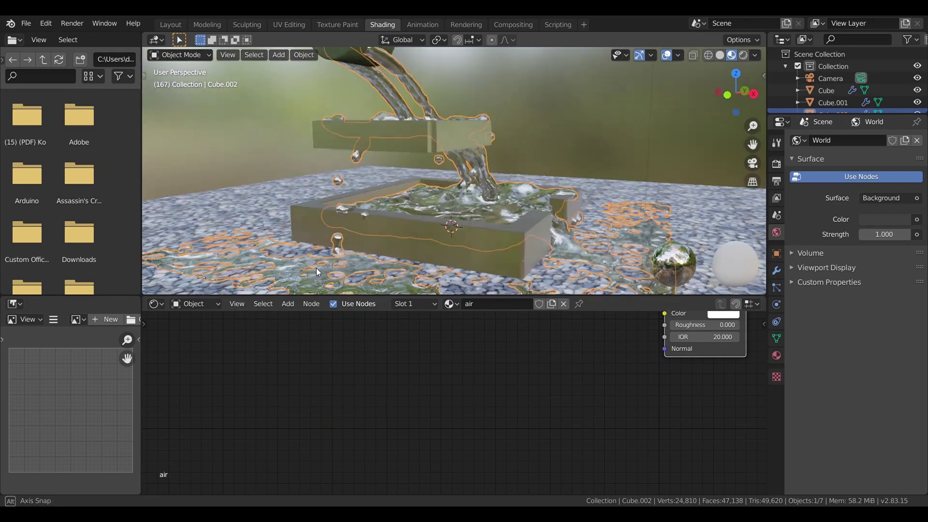
left_click(239, 75)
left_click(775, 296)
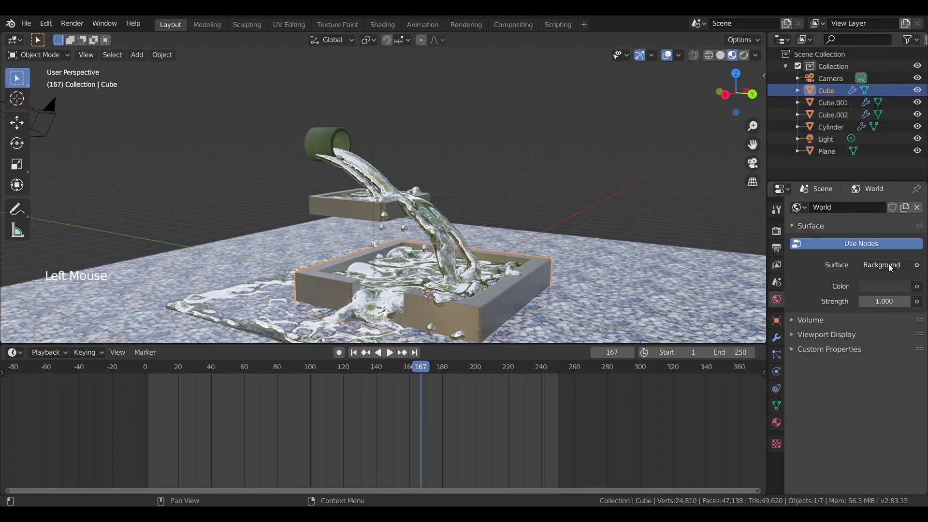
- Light the world with the city HDRI environment texture and preview it in rendered shading
left_click(922, 288)
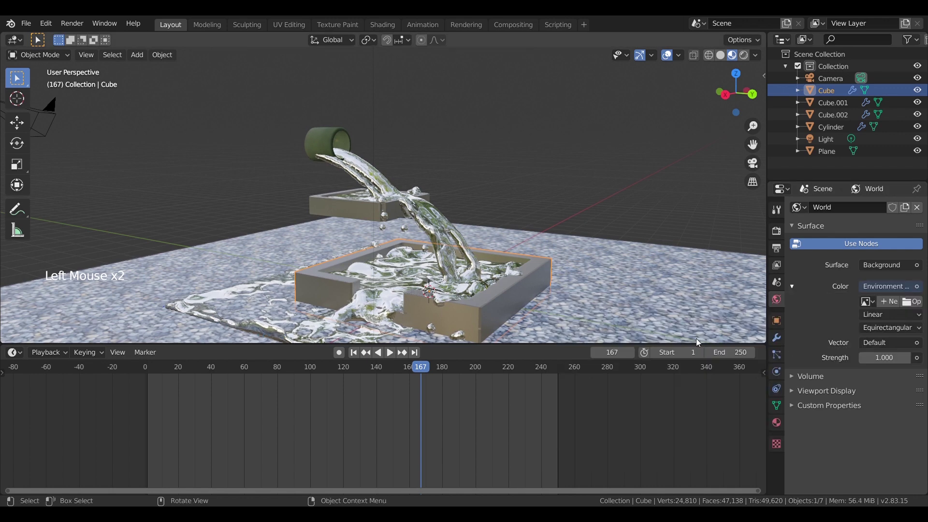
left_click(916, 305)
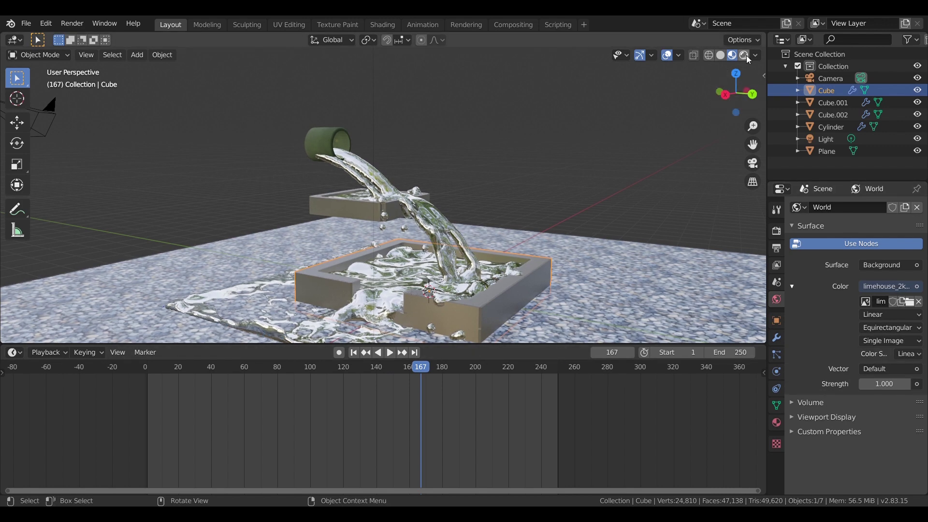
left_click(641, 123)
- Look around the poured liquid and trays, then select the camera
middle_click(577, 214)
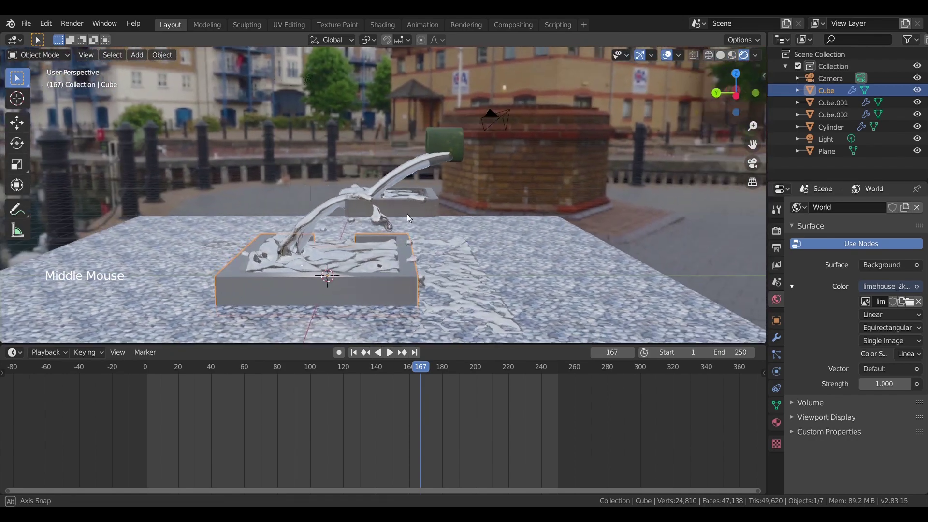
middle_click(454, 209)
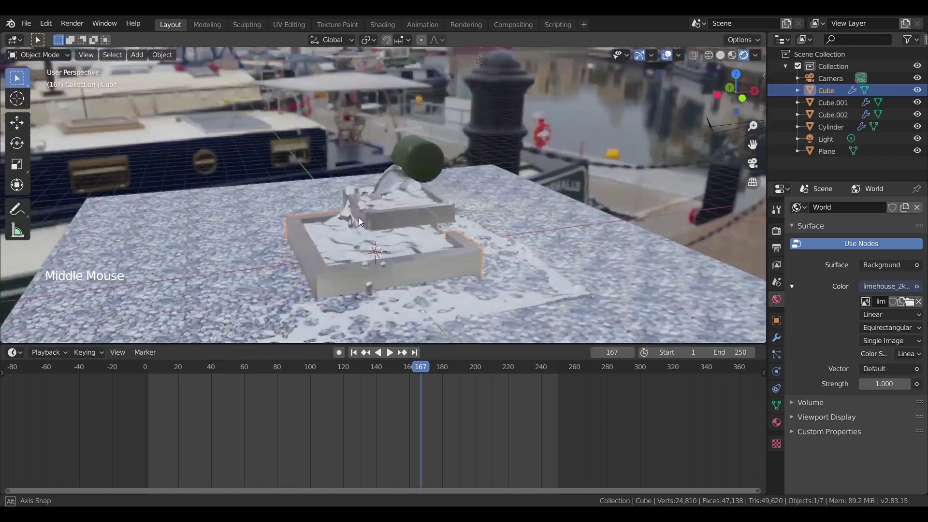
left_click(539, 140)
- View through the camera and enable Lock Camera to View in the sidebar
key("`")
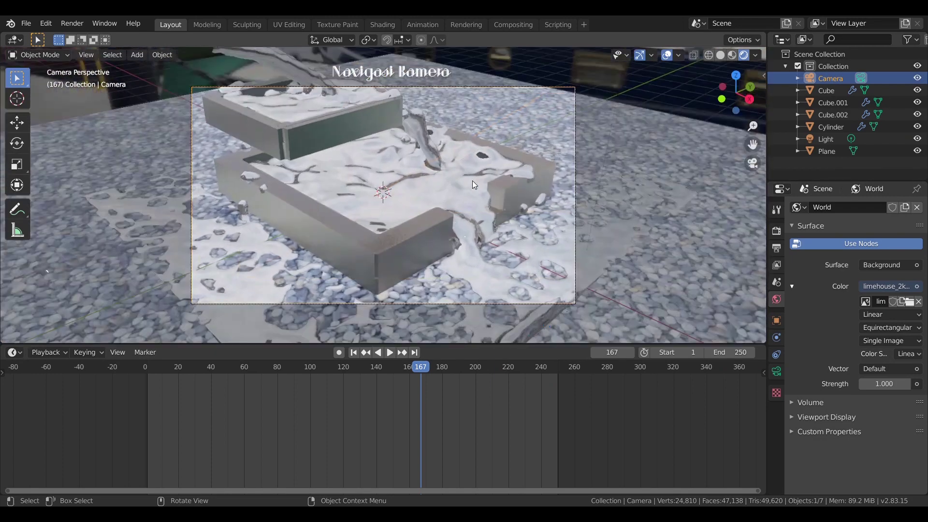
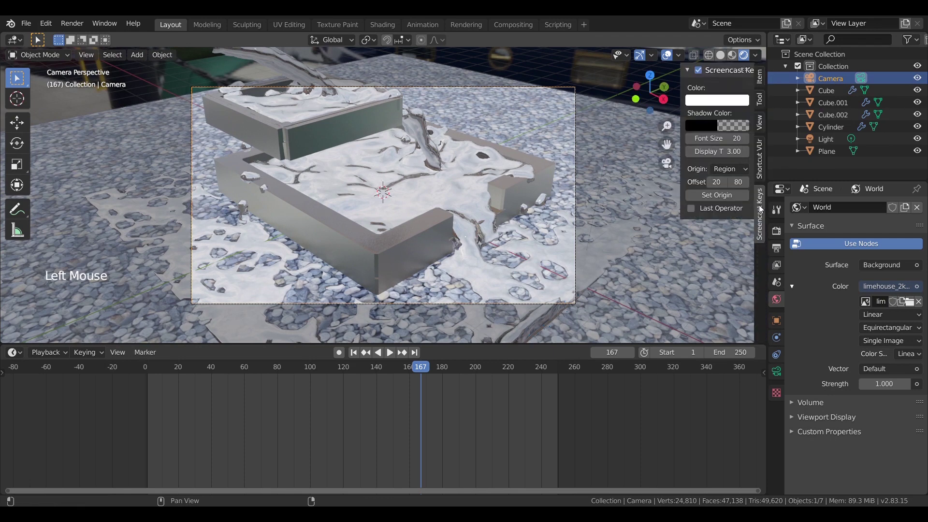
left_click(764, 127)
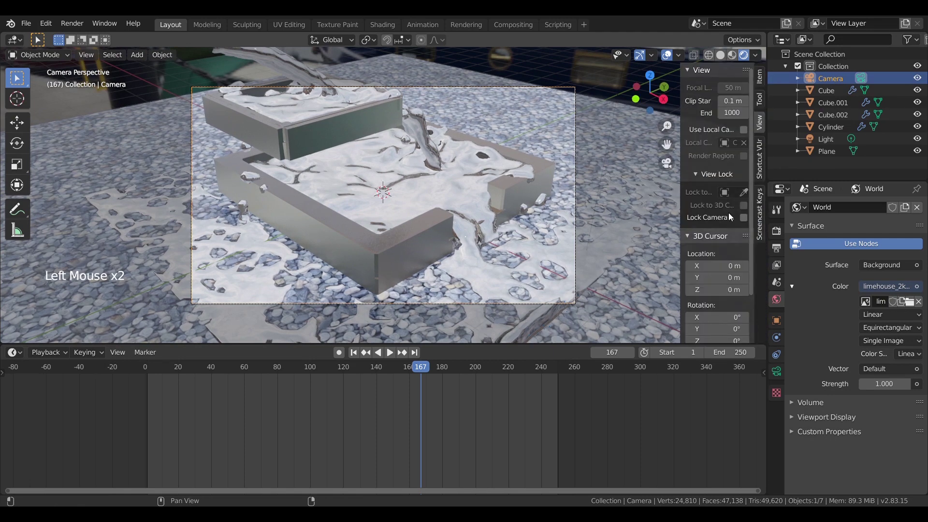
left_click(746, 221)
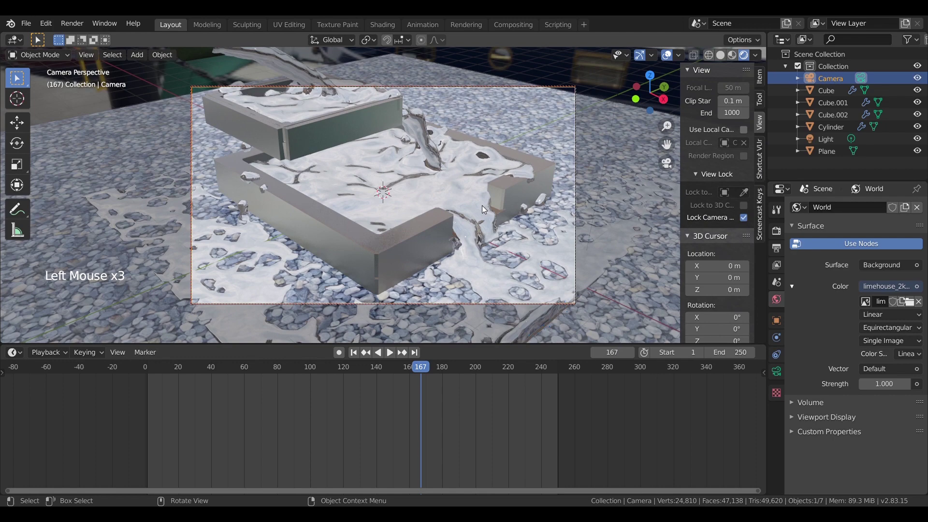
- Navigate the locked camera to frame the cylinder, poured liquid and tray against the street backdrop
scroll("up", 3)
scroll("down", 3)
middle_click(466, 196)
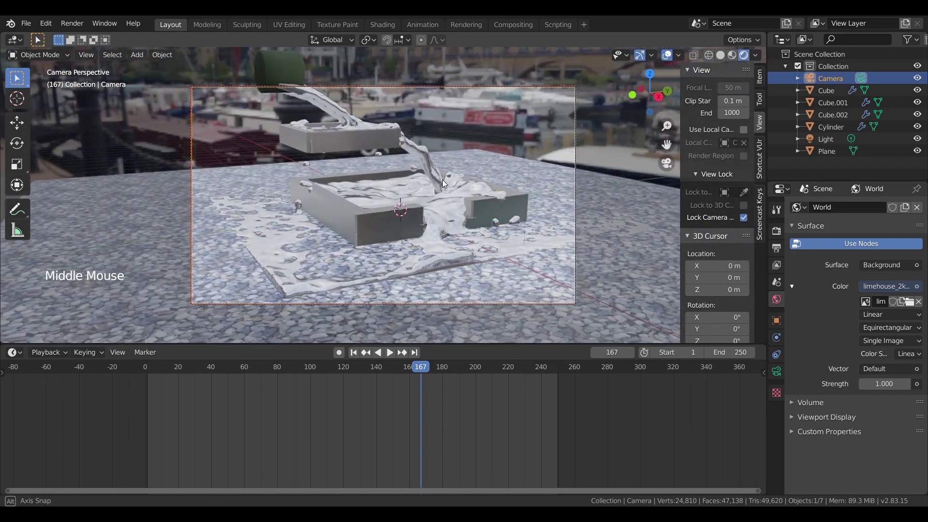
scroll("up", 3)
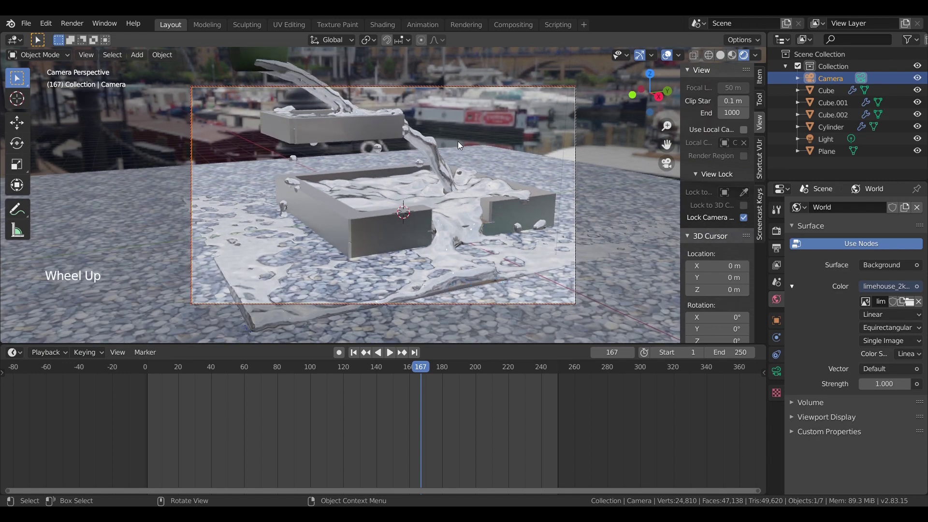
middle_click(450, 148)
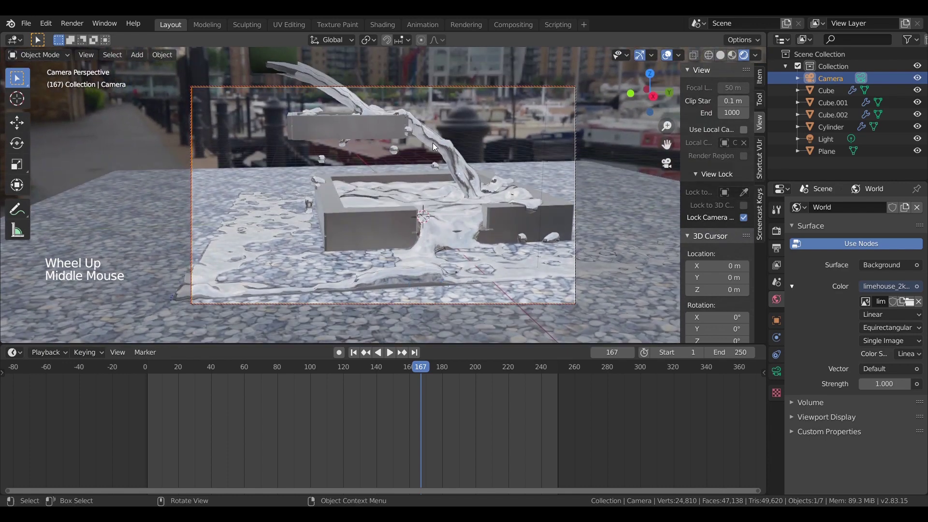
key("g")
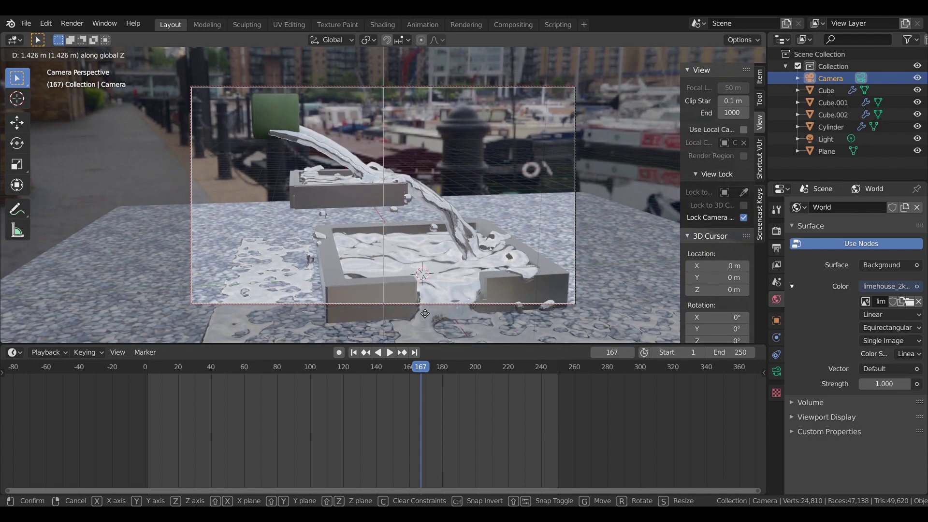
middle_click(448, 267)
scroll("down", 3)
middle_click(454, 263)
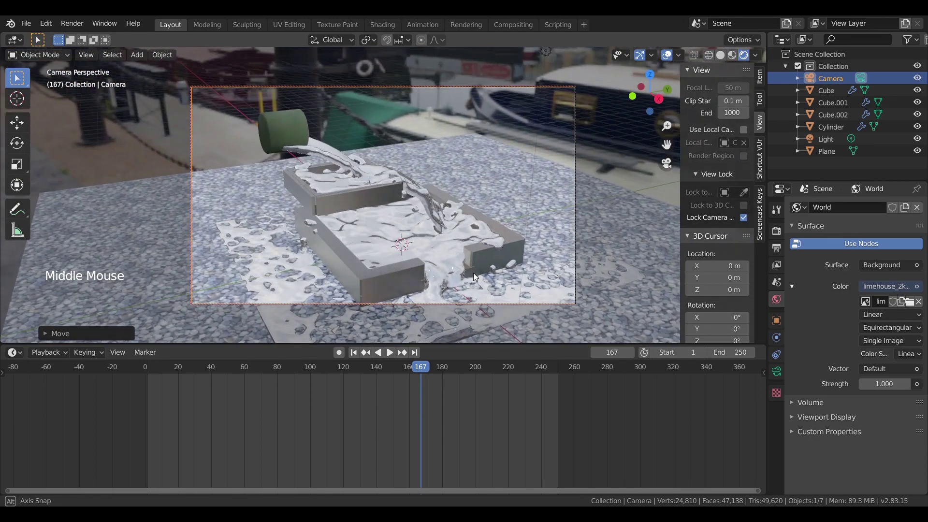
middle_click(481, 275)
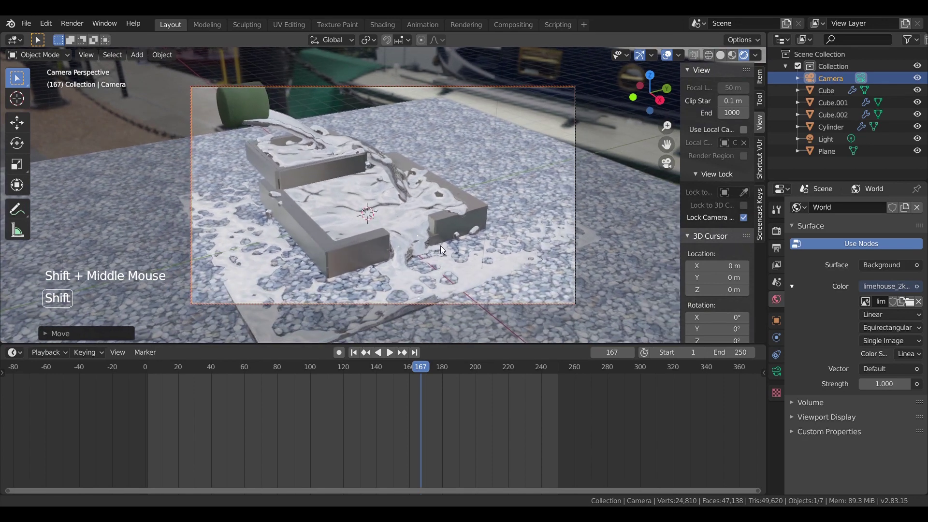
middle_click(475, 258)
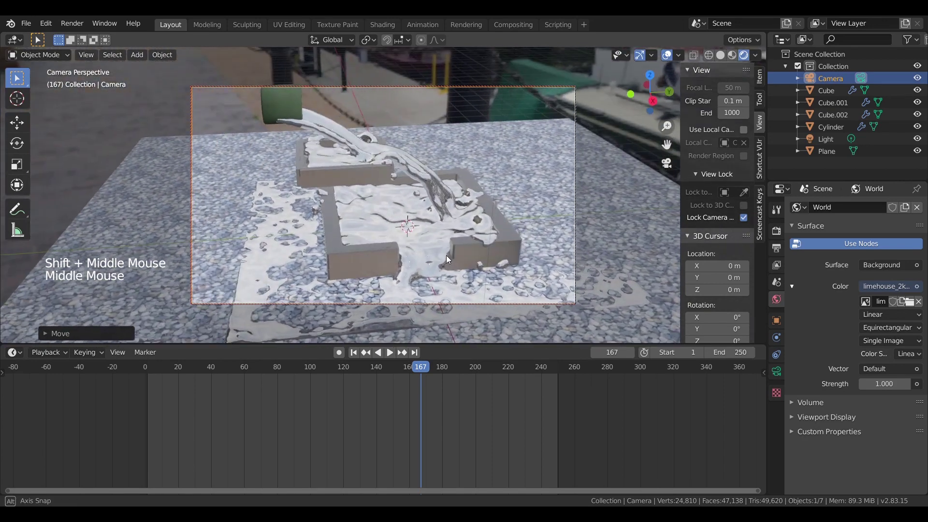
scroll("up", 3)
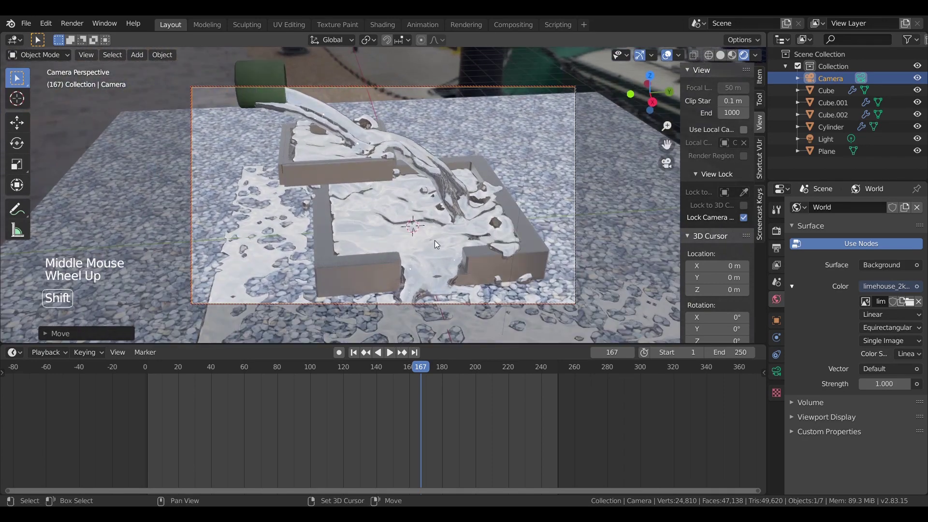
middle_click(440, 236)
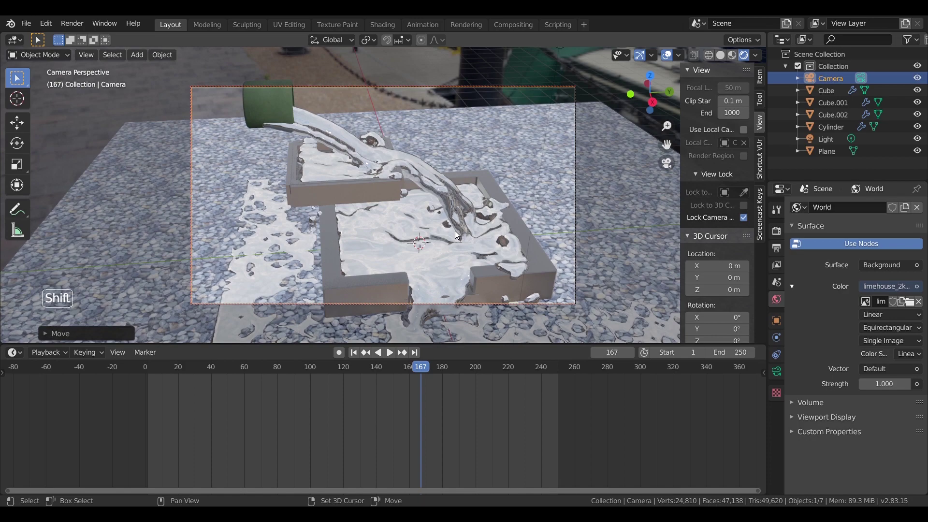
middle_click(456, 232)
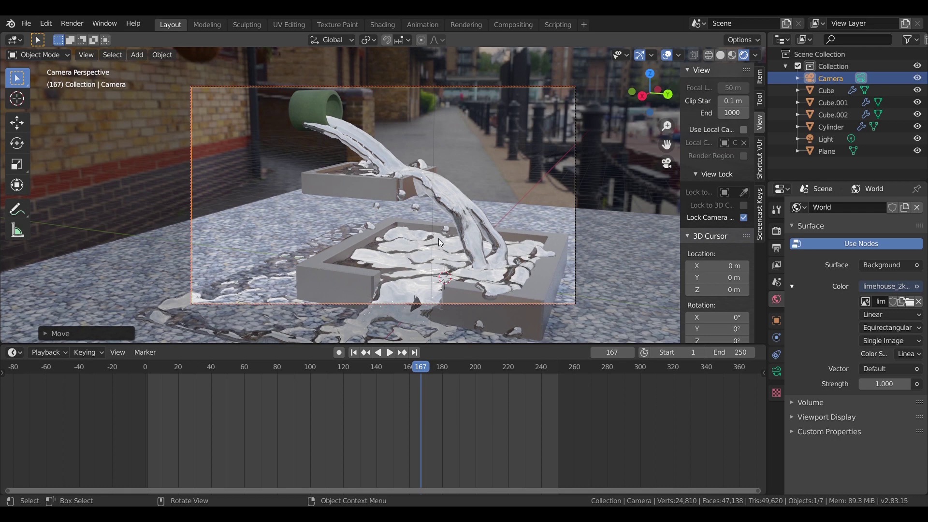
- Save the project as air3.blend and set a new output path in Output Properties
left_click(28, 27)
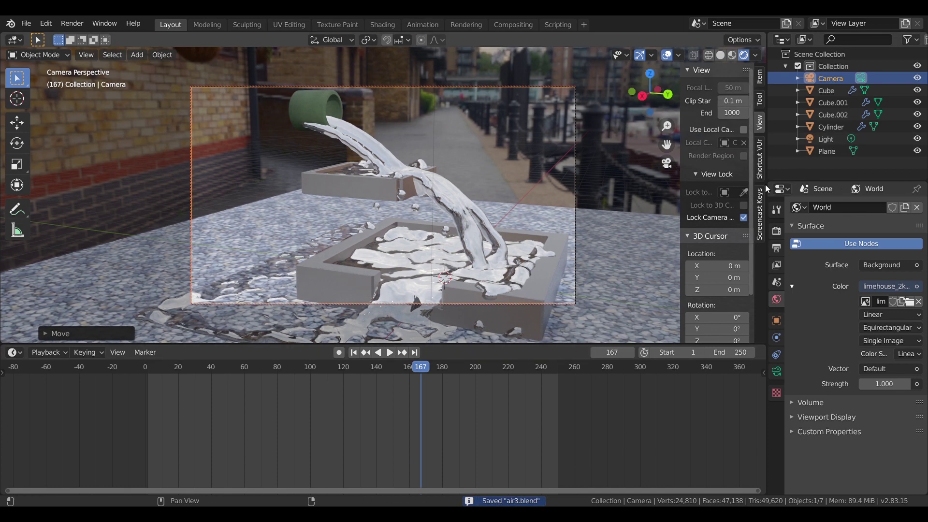
left_click(780, 237)
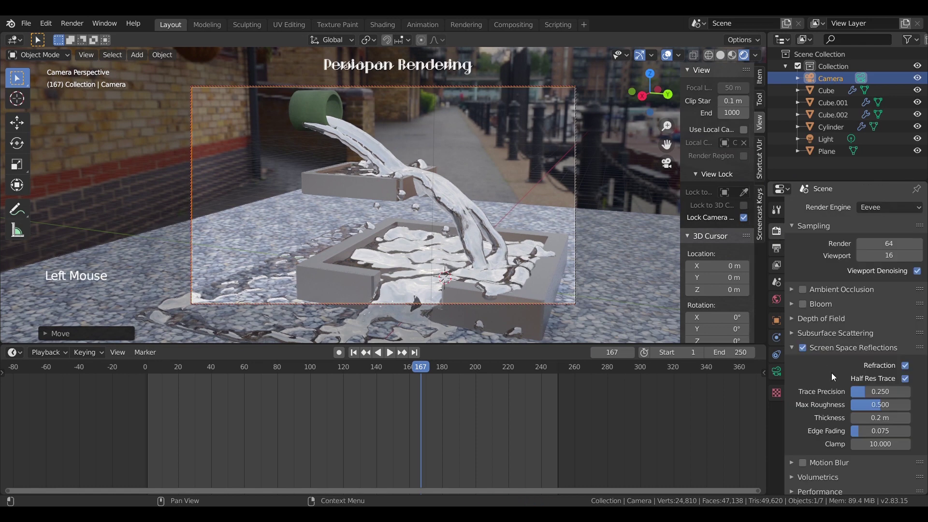
scroll("down", 3)
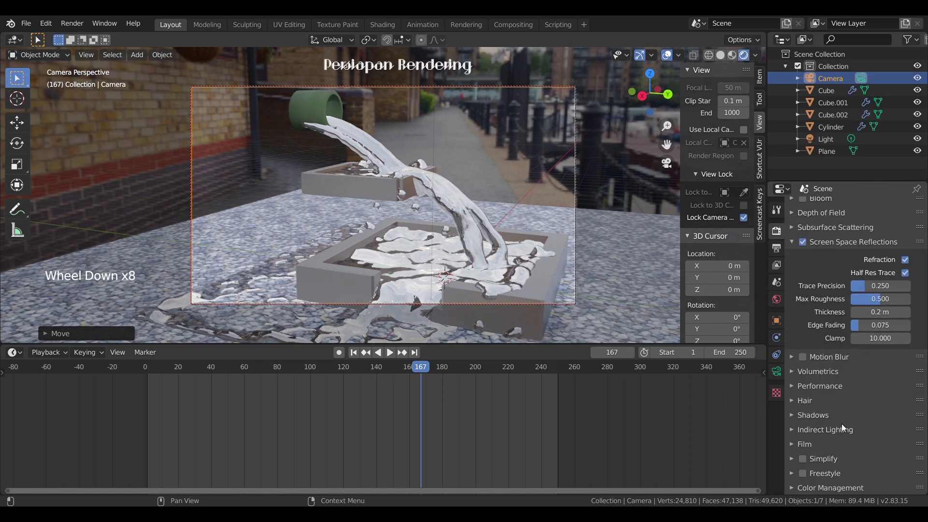
left_click(782, 248)
scroll("down", 3)
scroll("up", 3)
left_click(892, 437)
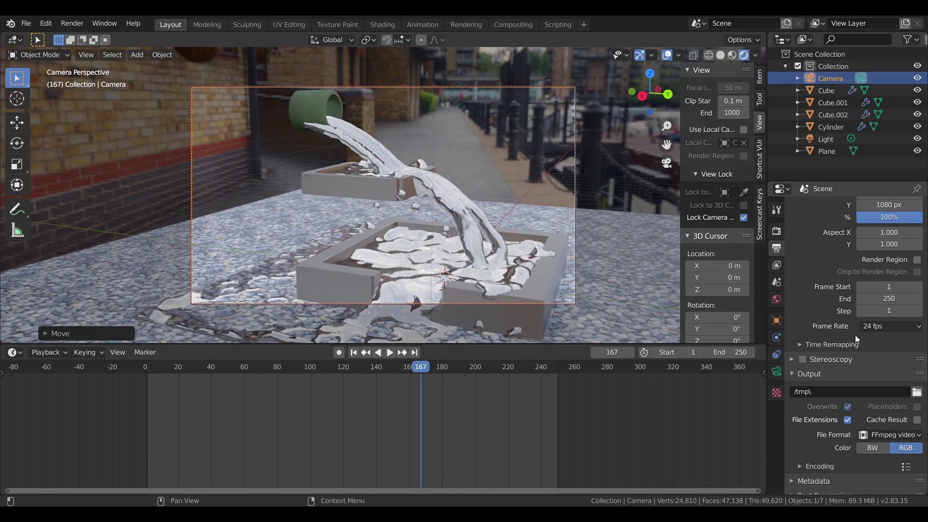
scroll("up", 3)
- Set the output resolution to the HDTV 720p preset (1280 × 720) and return to Render Properties
left_click(907, 206)
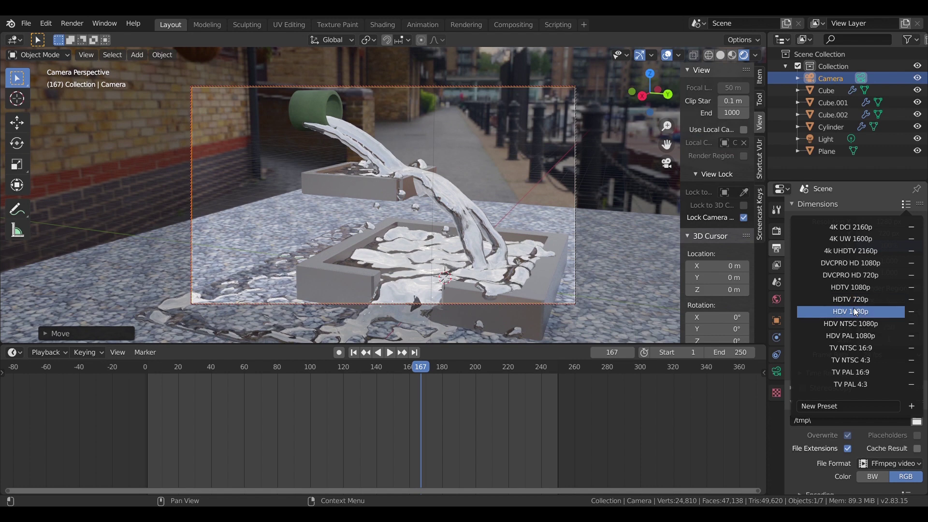
left_click(859, 202)
left_click(835, 204)
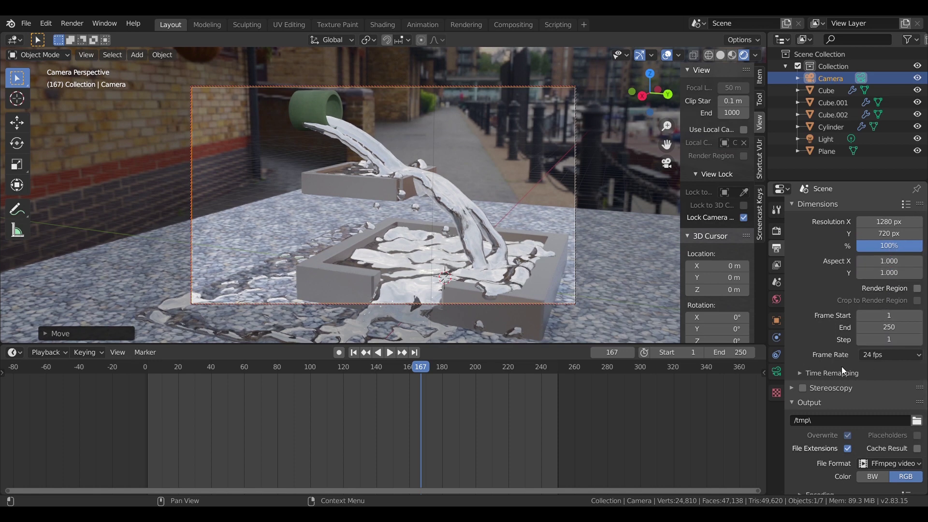
left_click(780, 234)
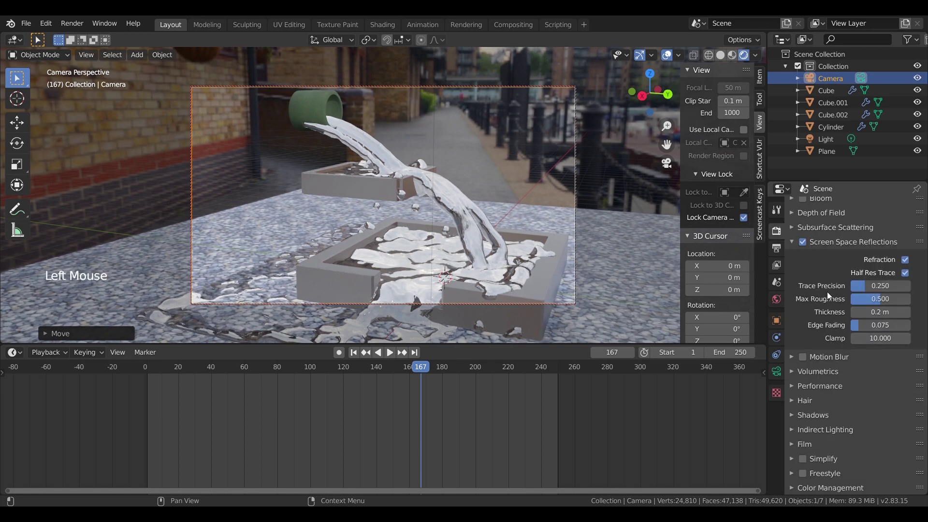
scroll("up", 3)
scroll("up", 3)
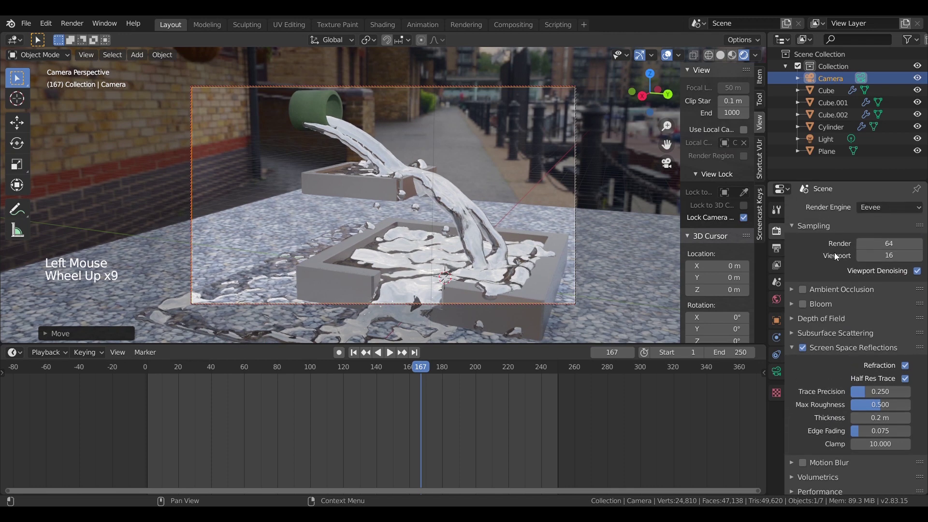
- Try Cycles with GPU Compute, then switch the render engine back to Eevee
left_click(900, 210)
left_click(828, 203)
left_click(895, 208)
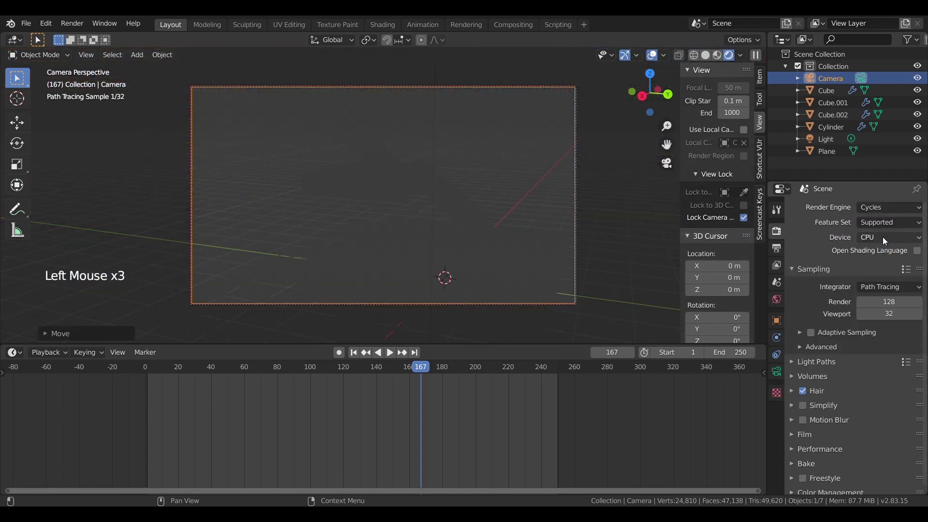
left_click(885, 240)
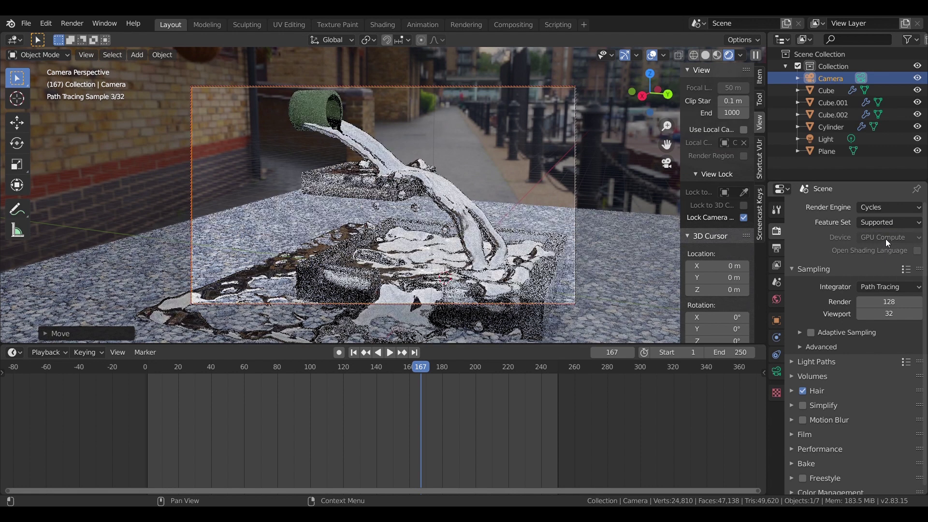
left_click(888, 208)
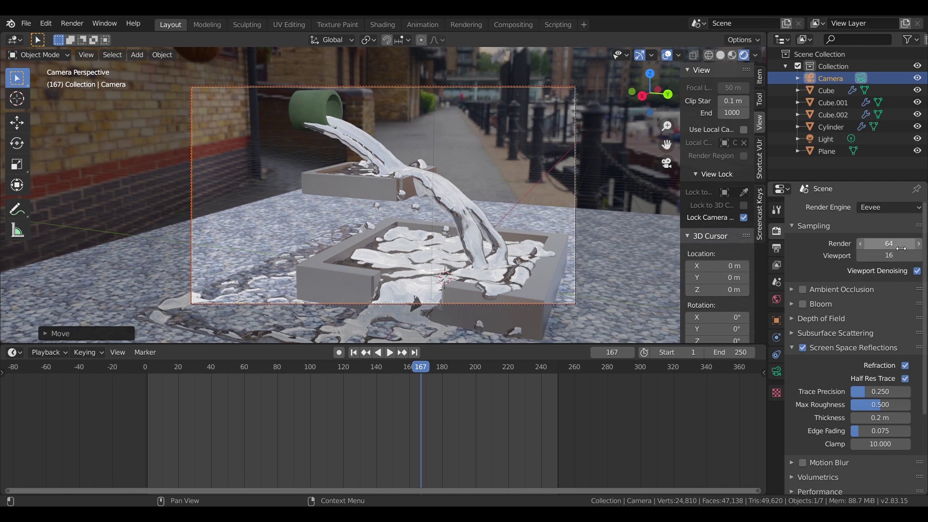
- Launch Render Animation from the Render menu
scroll("down", 3)
scroll("up", 3)
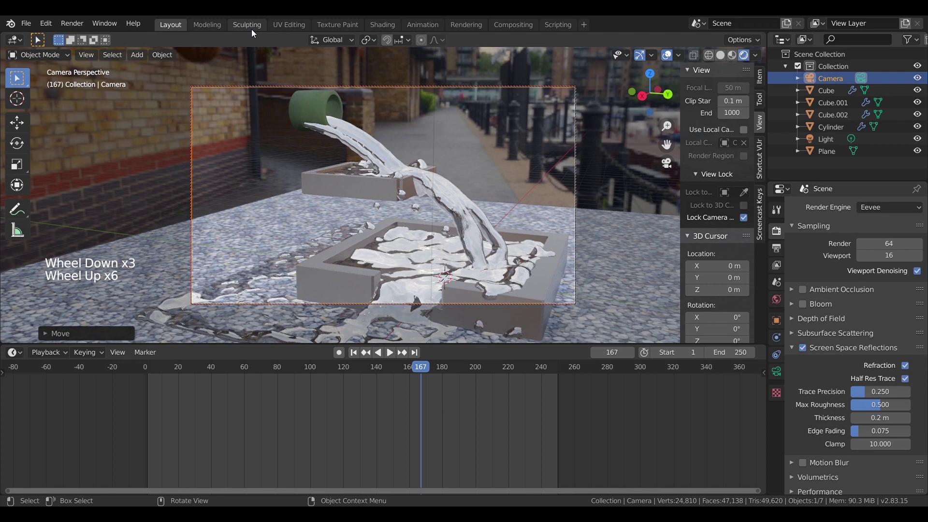
left_click(76, 23)
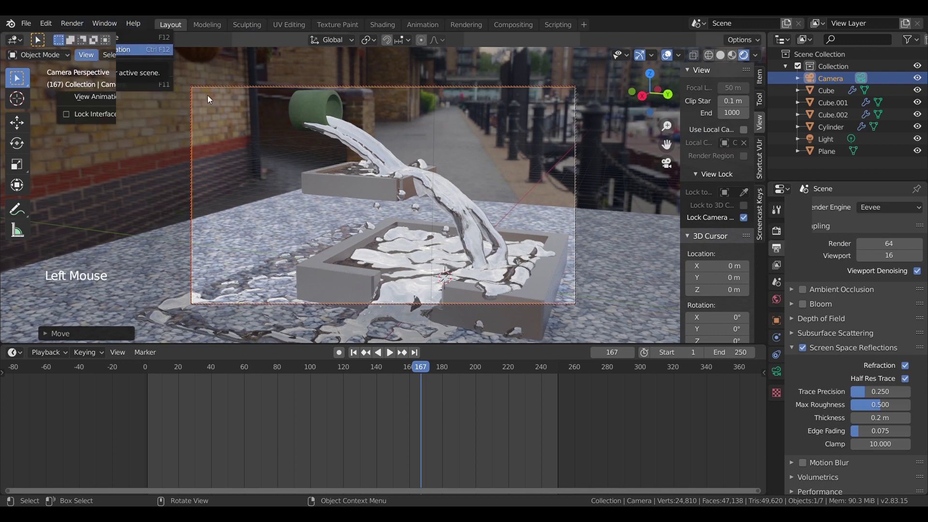